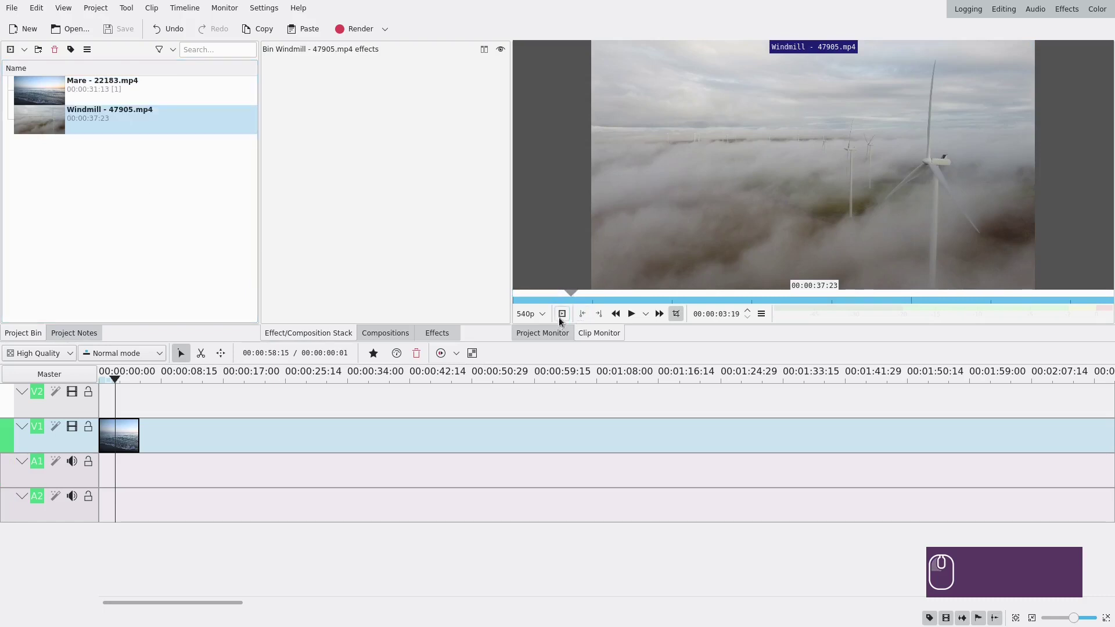
Place Windmill - 47905.mp4 on V1 directly after Mare and zoom into the cut.
click(596, 316)
scroll(up, 3)
click(247, 473)
click(268, 412)
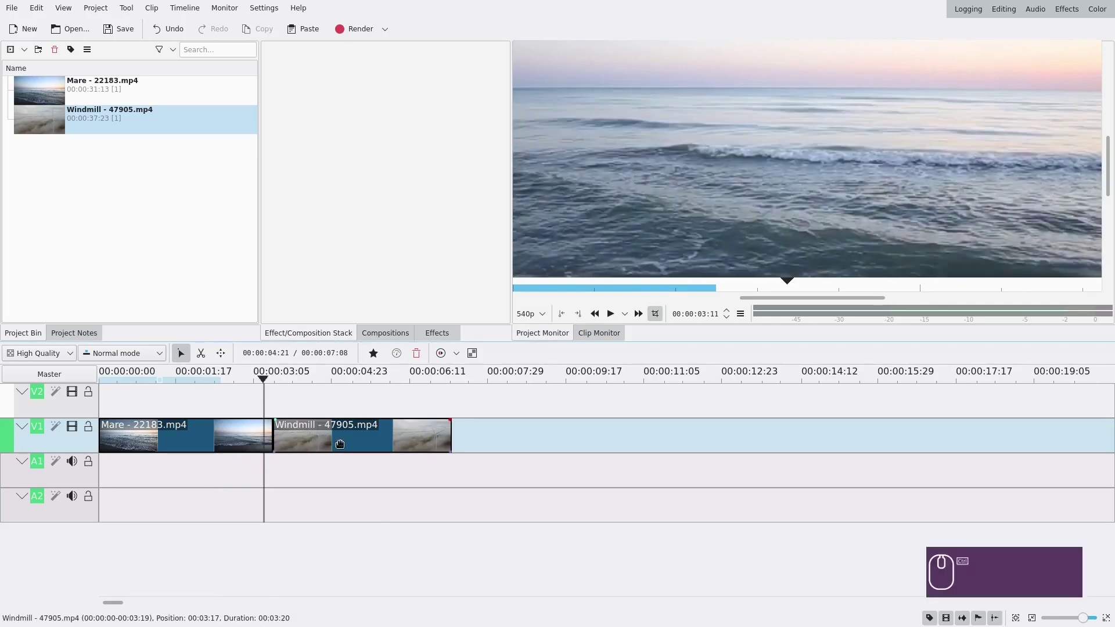
scroll(up, 3)
click(373, 404)
scroll(up, 3)
click(615, 317)
click(615, 317)
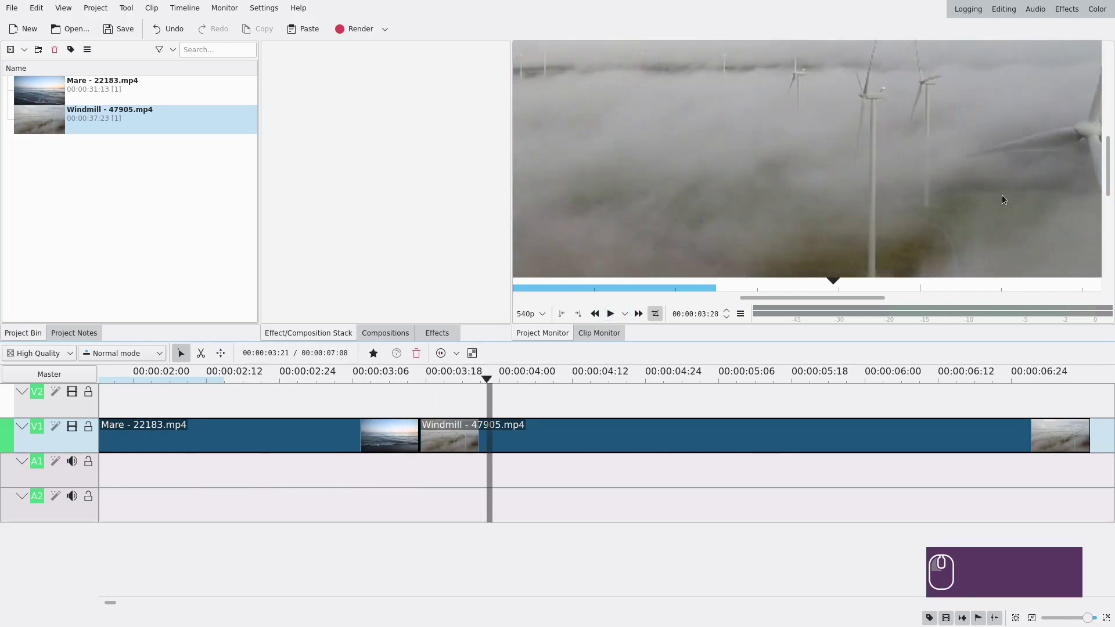
double_click(1091, 116)
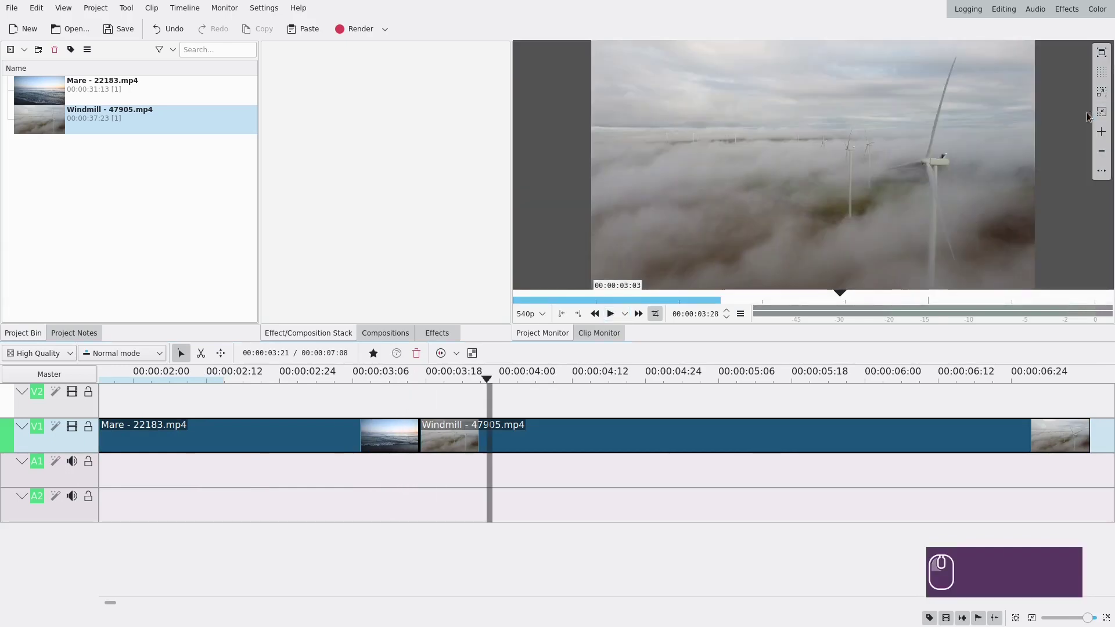
Preview the join, park the playhead near Mare's end and select the Mare clip.
click(358, 396)
click(613, 316)
click(611, 317)
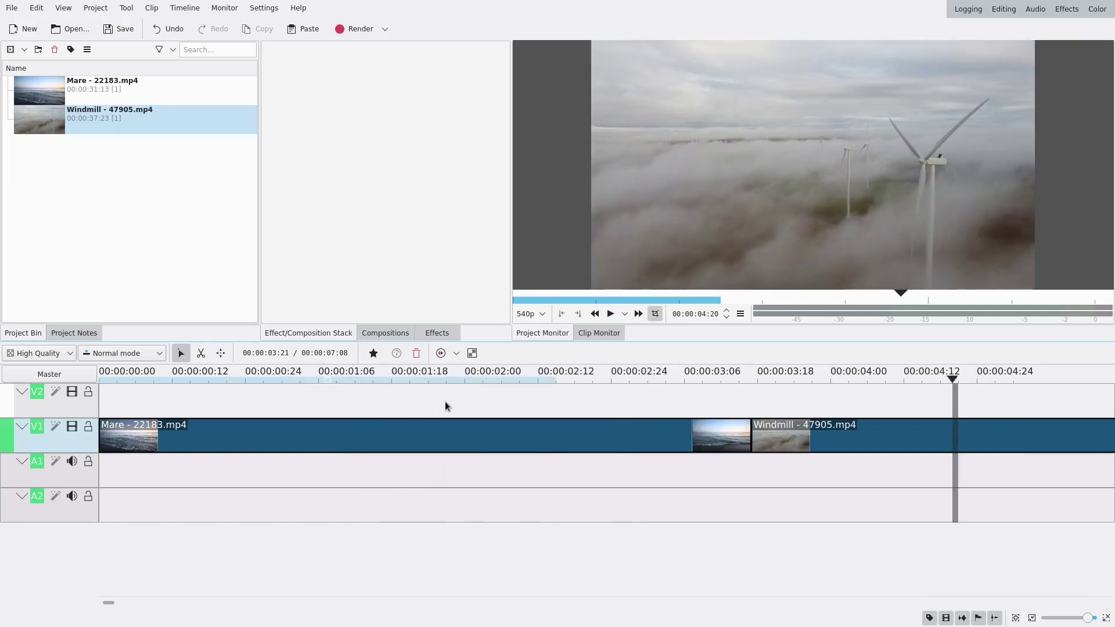
click(621, 403)
click(699, 401)
click(692, 436)
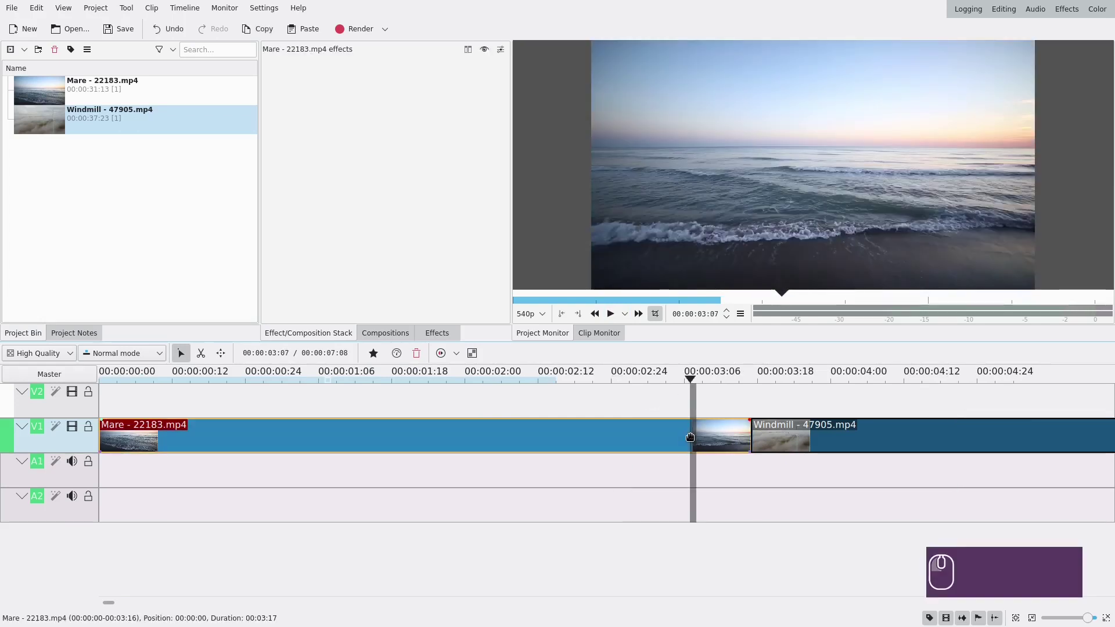
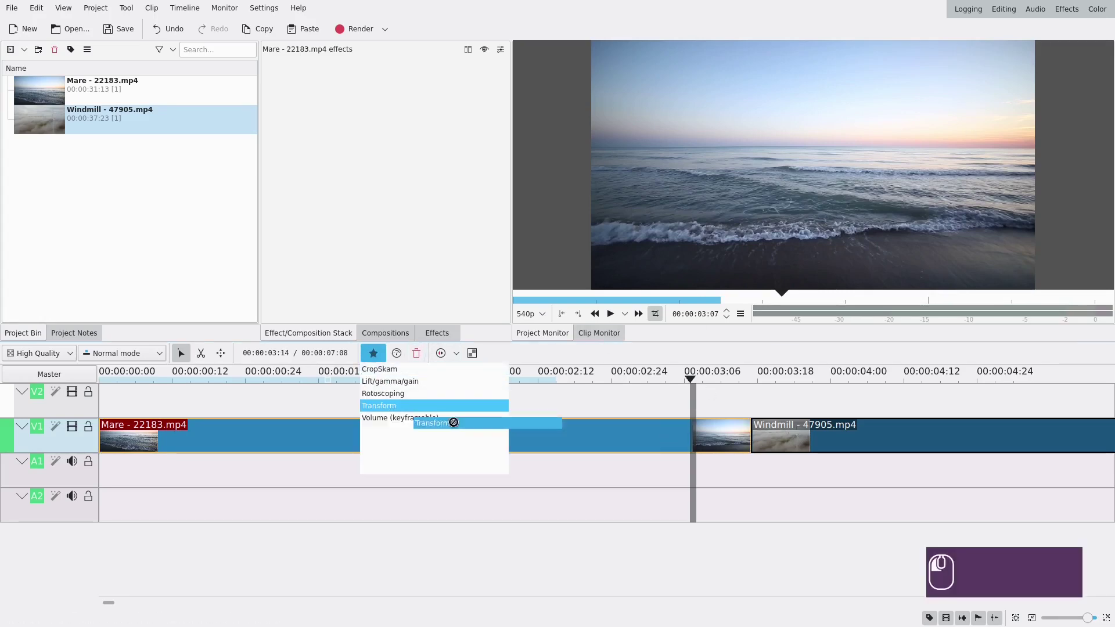
click(637, 437)
click(630, 437)
click(627, 442)
drag(275, 132, 76, 142)
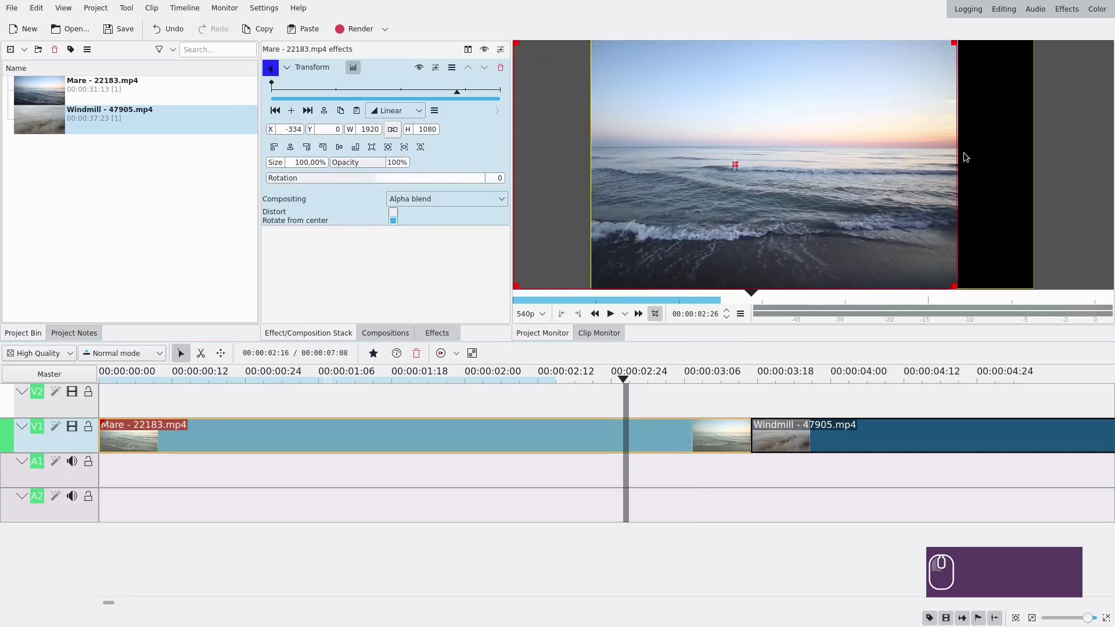
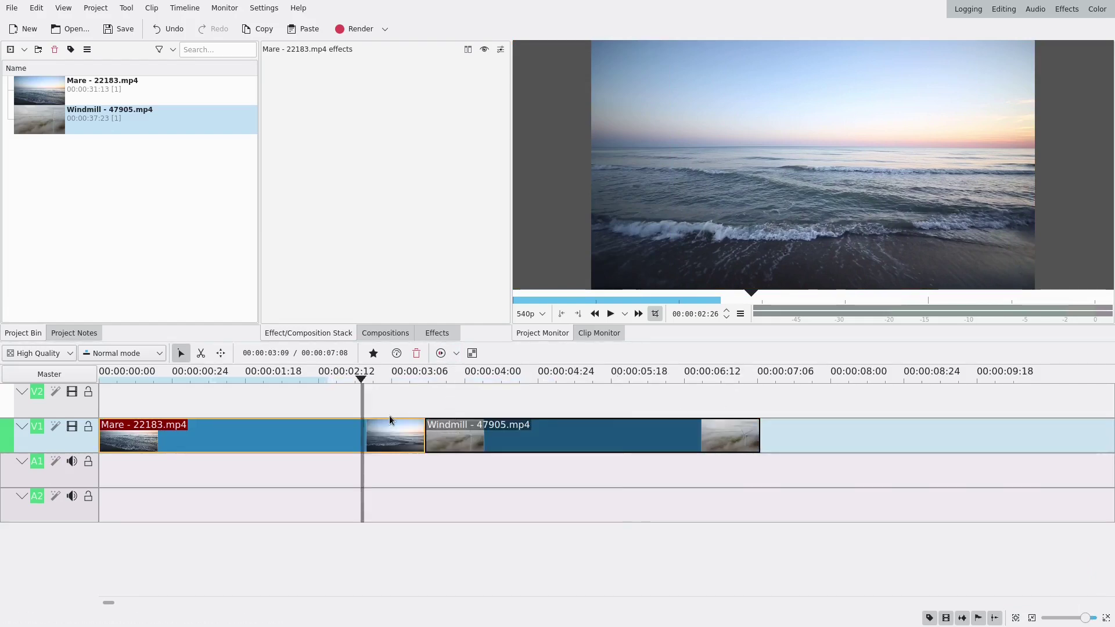
Copy the selected clip for pasting onto the upper track V2.
double_click(381, 426)
key(ctrl+c)
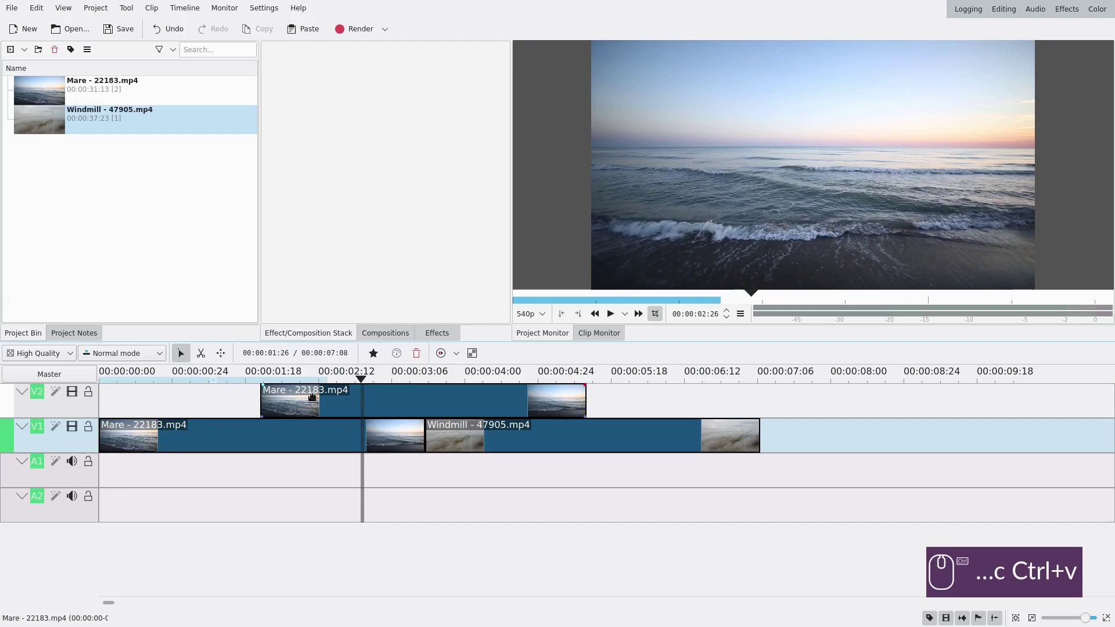
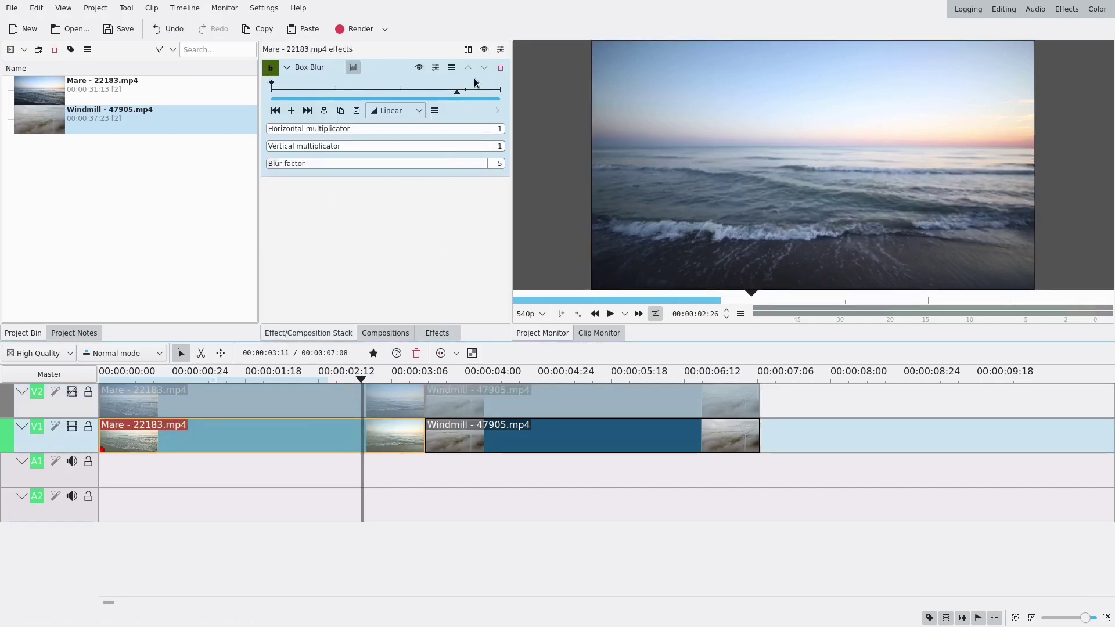
Park the playhead five frames before the end of the Mare clip.
drag(492, 95, 508, 97)
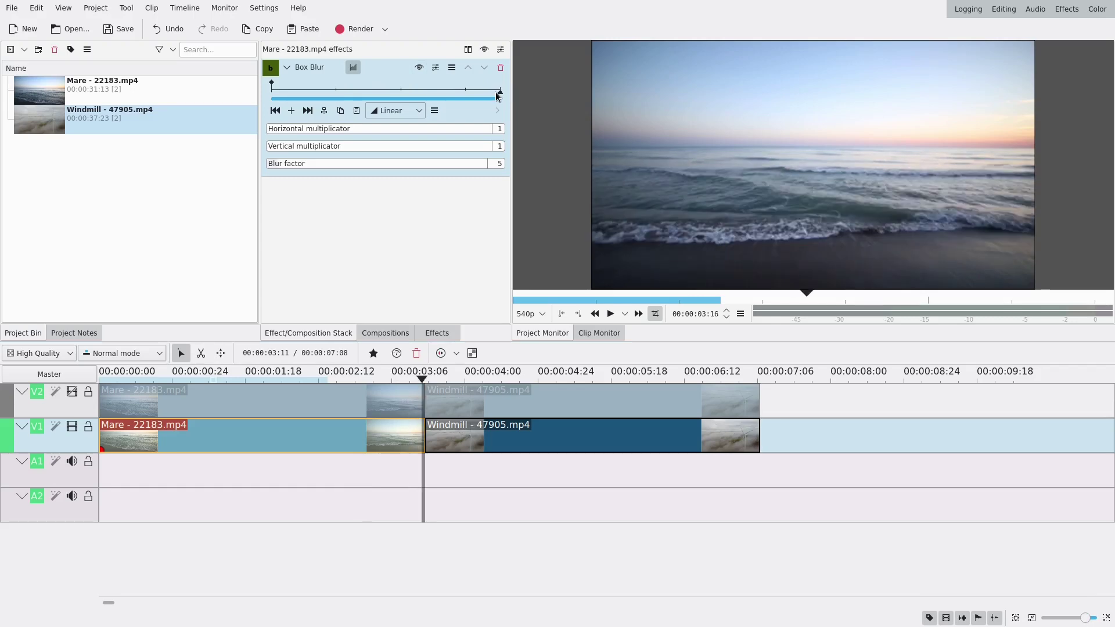
key(Left)
key(Left)
key(Left)
key(Left)
key(Left)
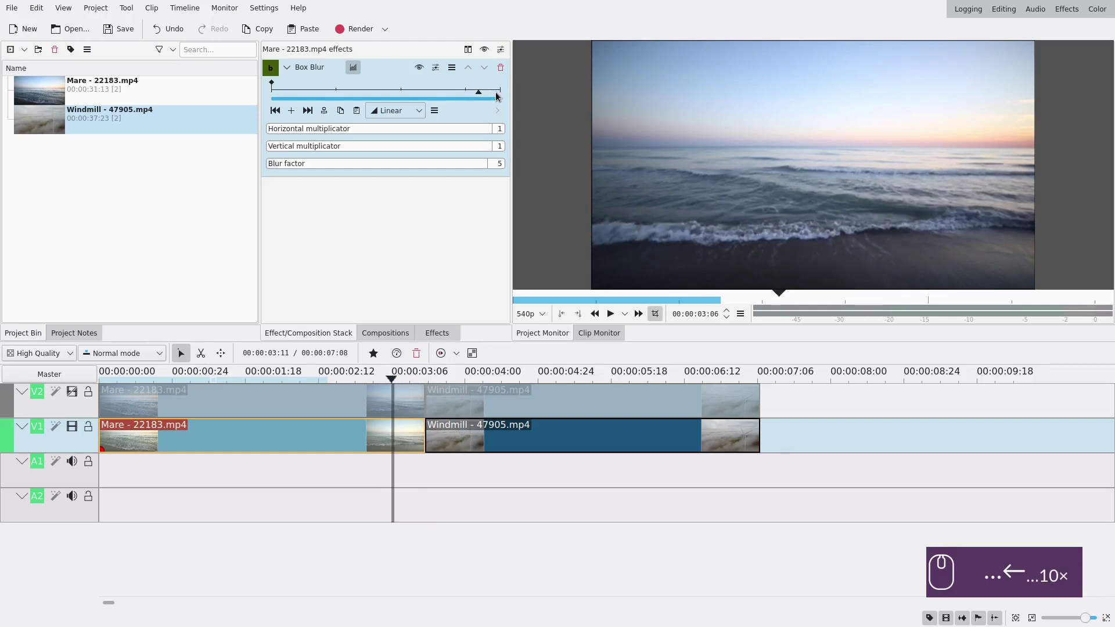
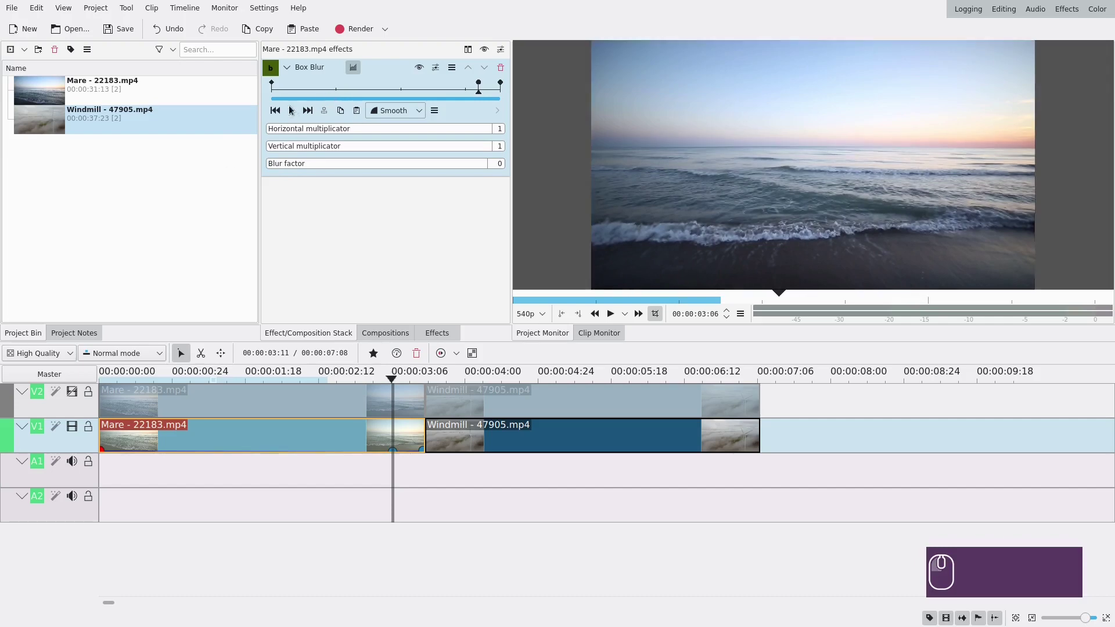
Keyframe Box Blur with Smooth interpolation, Horizontal multiplicator 34 at the last keyframe.
click(277, 113)
drag(498, 93, 502, 98)
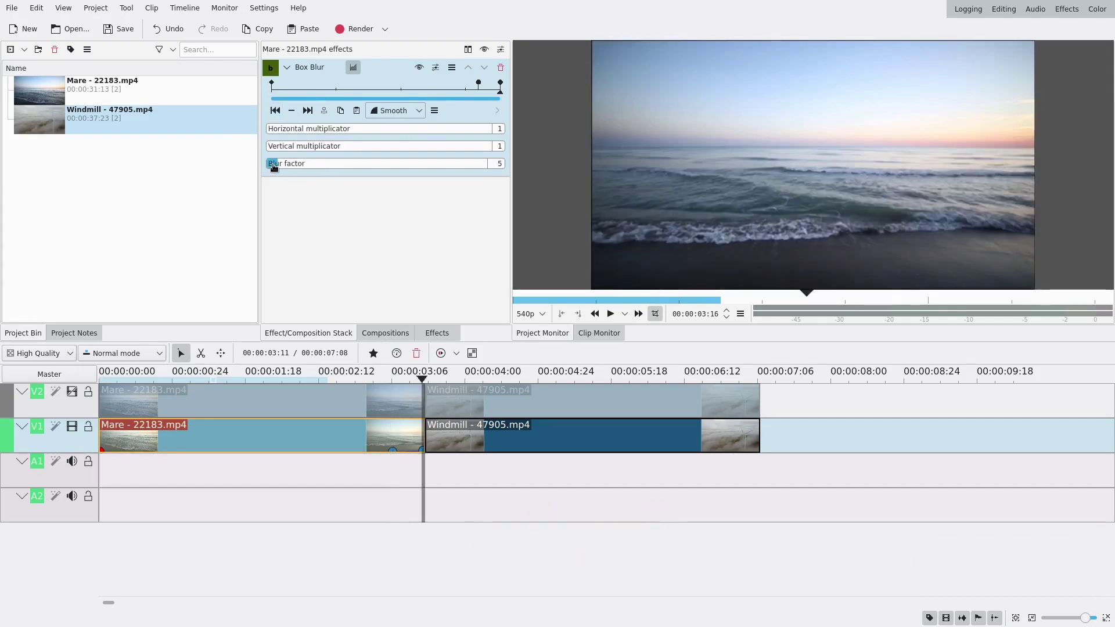
double_click(273, 166)
scroll(down, 3)
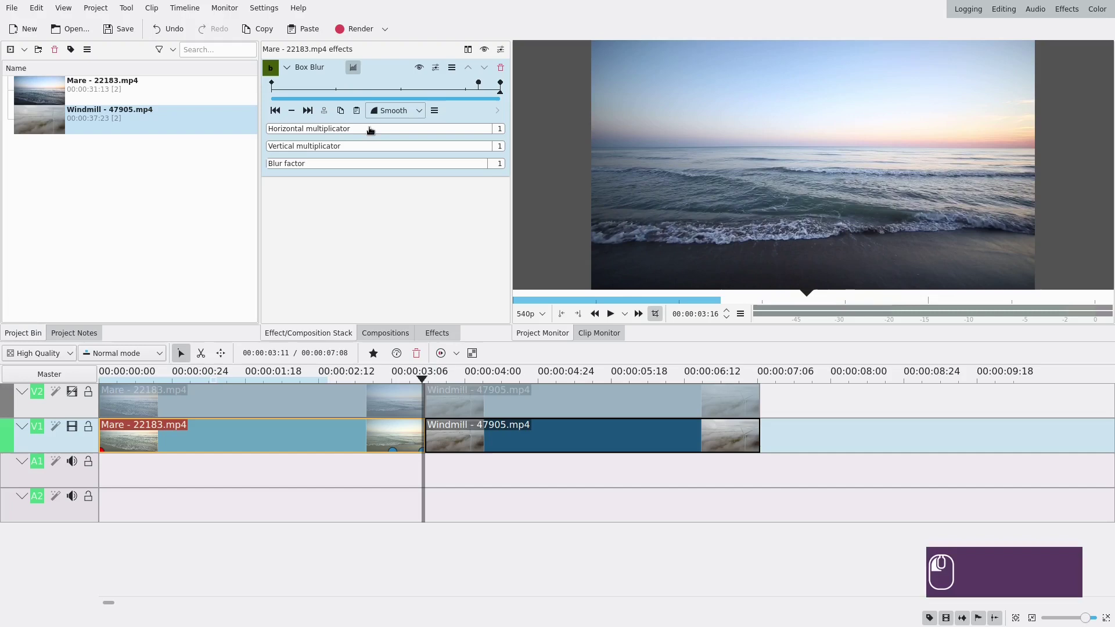
click(421, 131)
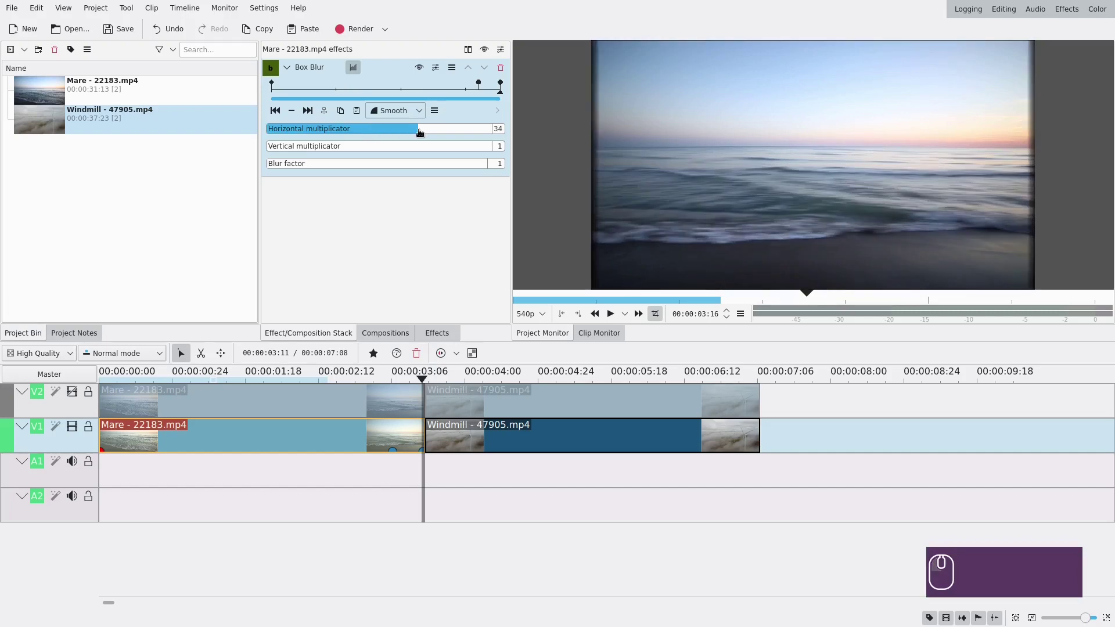
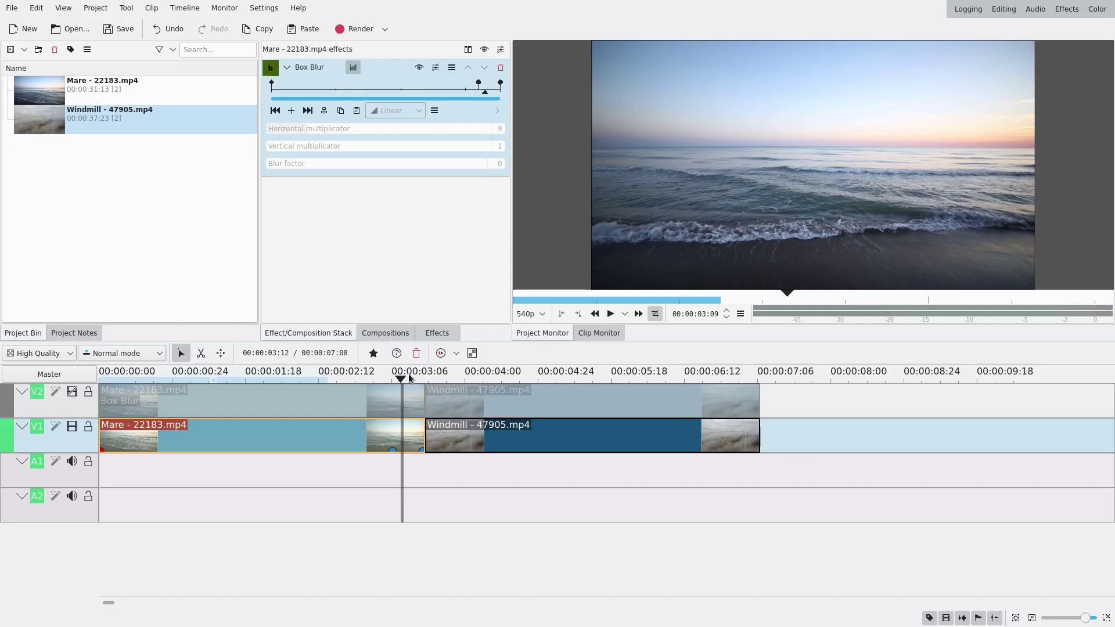
Add a Transform effect from Favourites to the V1 Mare clip.
click(377, 356)
click(390, 408)
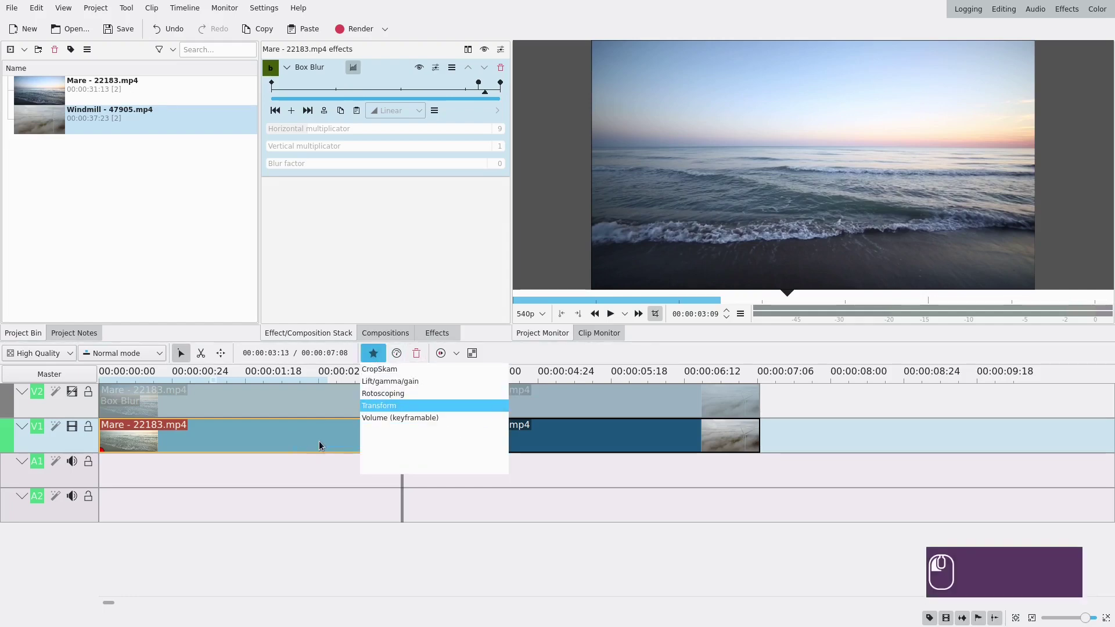
click(329, 438)
click(445, 336)
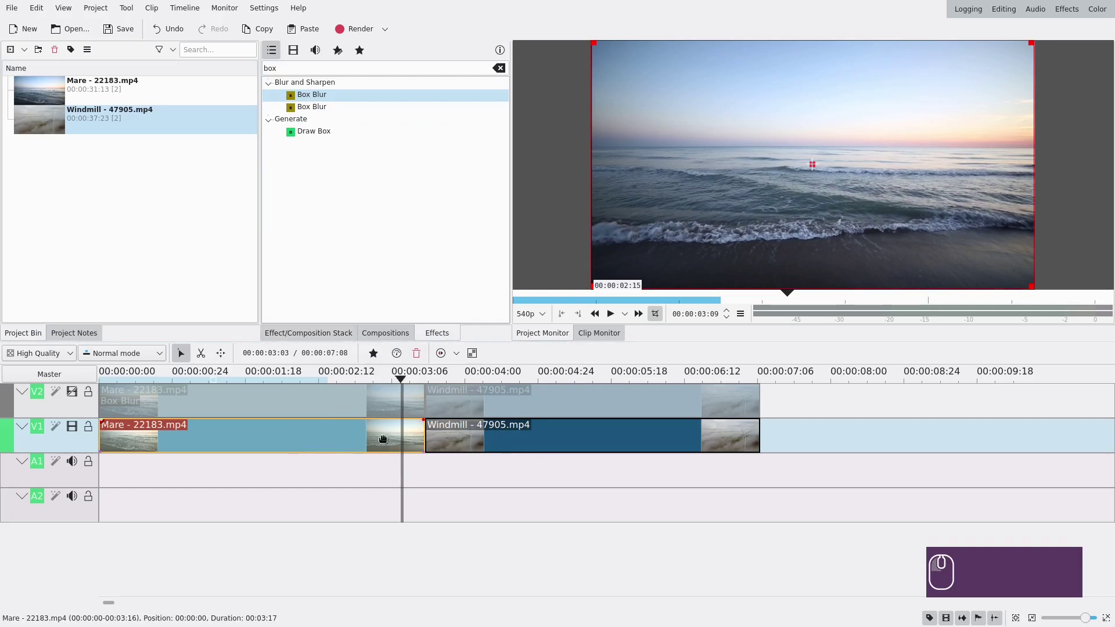
click(385, 427)
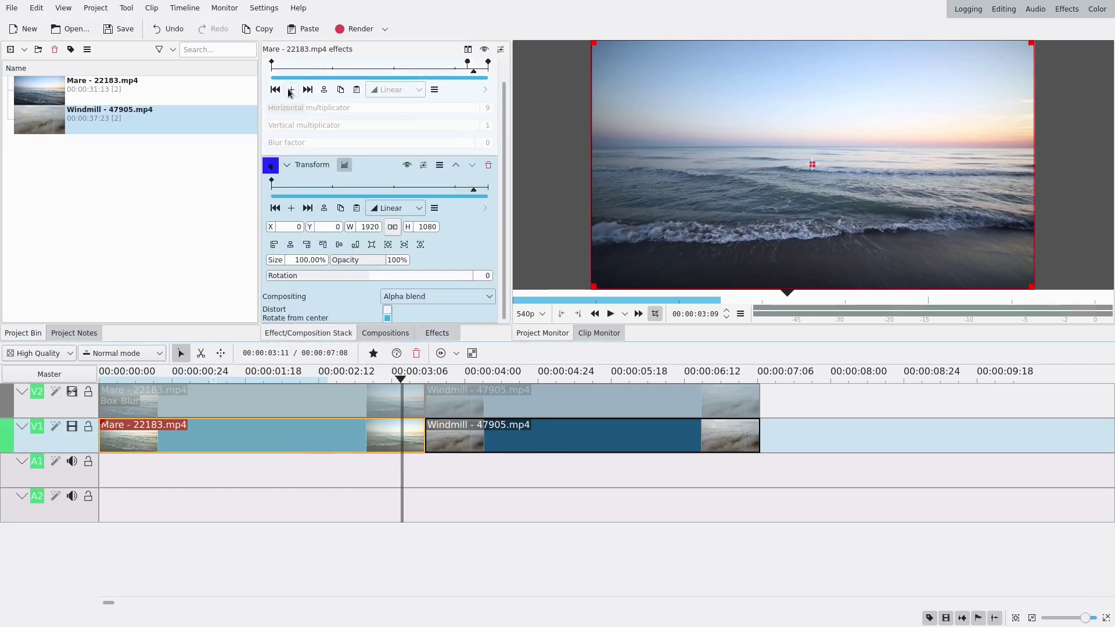
Keyframe Transform from where the blur starts and slide the sea image left off frame.
click(281, 96)
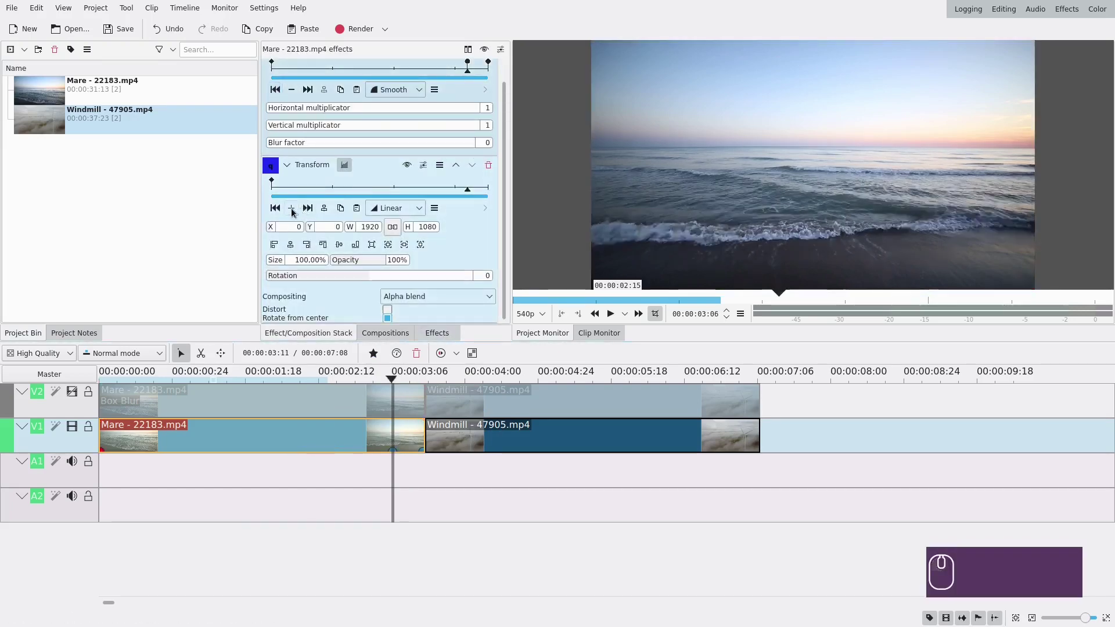
click(296, 211)
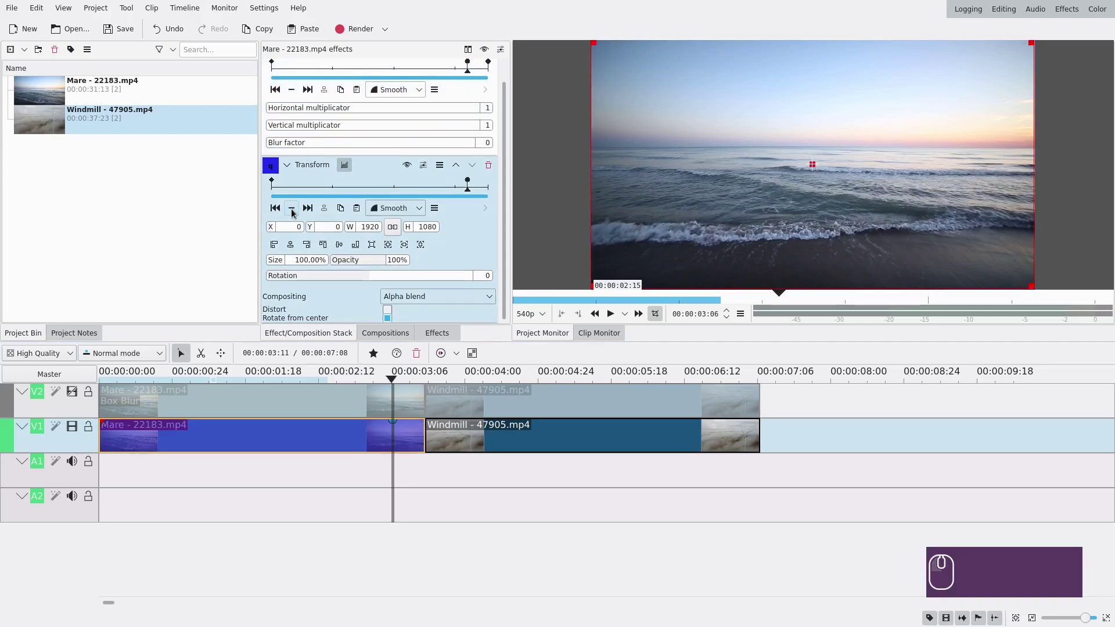
click(312, 210)
click(297, 209)
drag(274, 230, 68, 234)
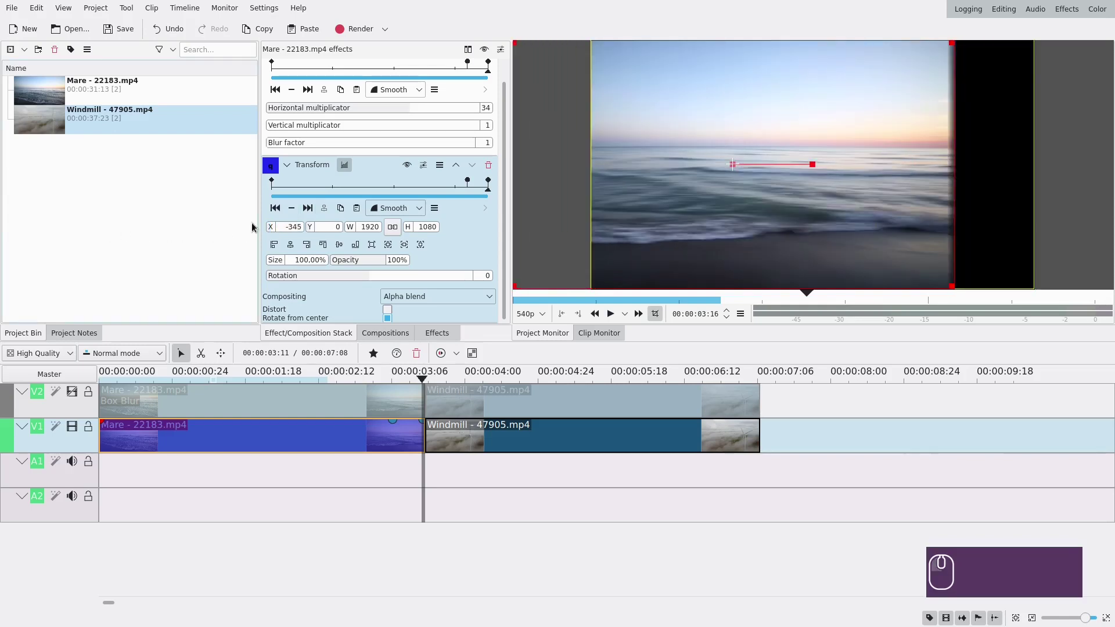
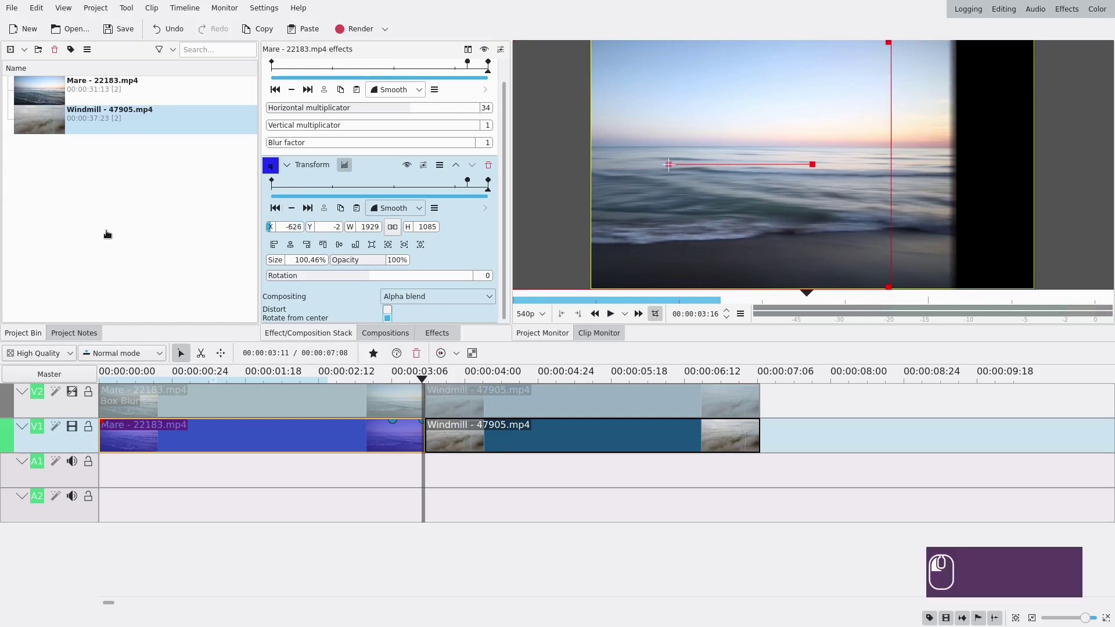
drag(274, 230, 232, 236)
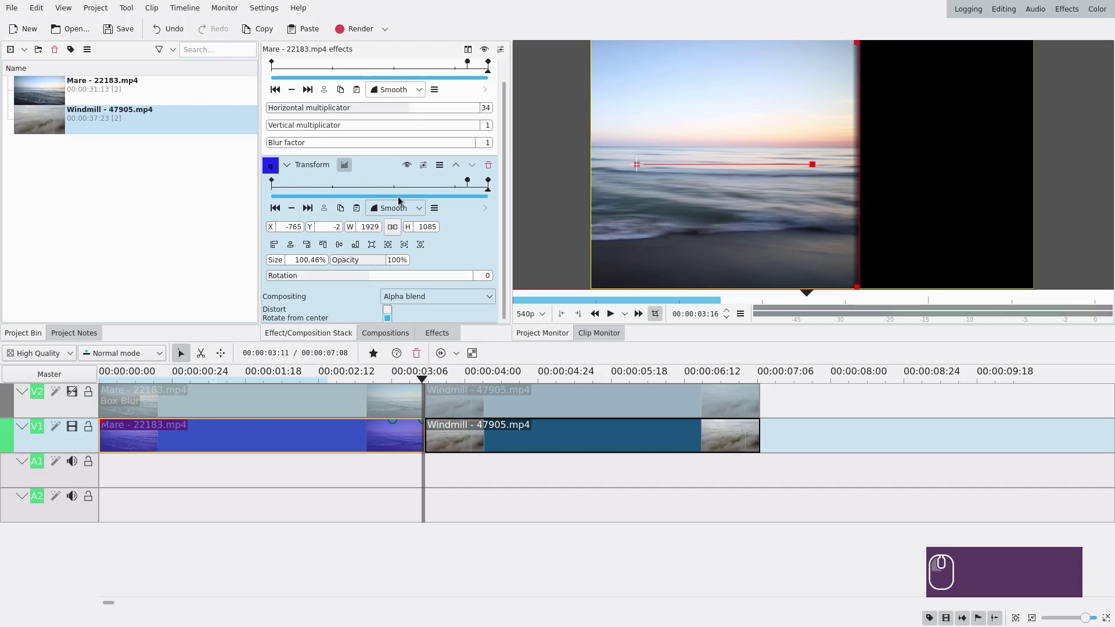
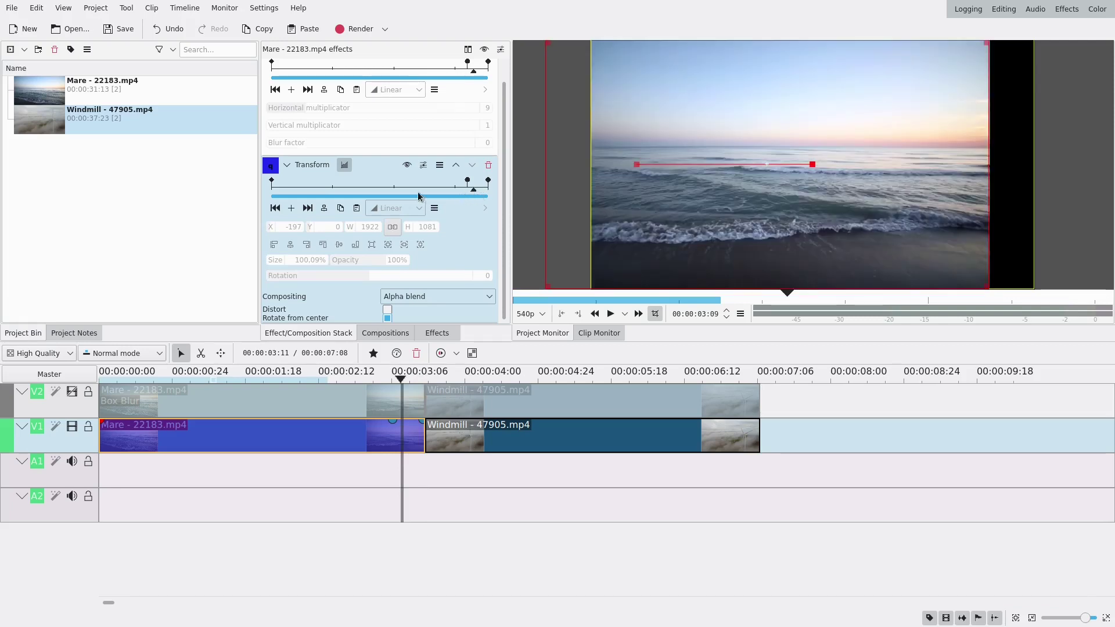
Add a keyframe near the clip end and shift the sea image further left there.
click(296, 213)
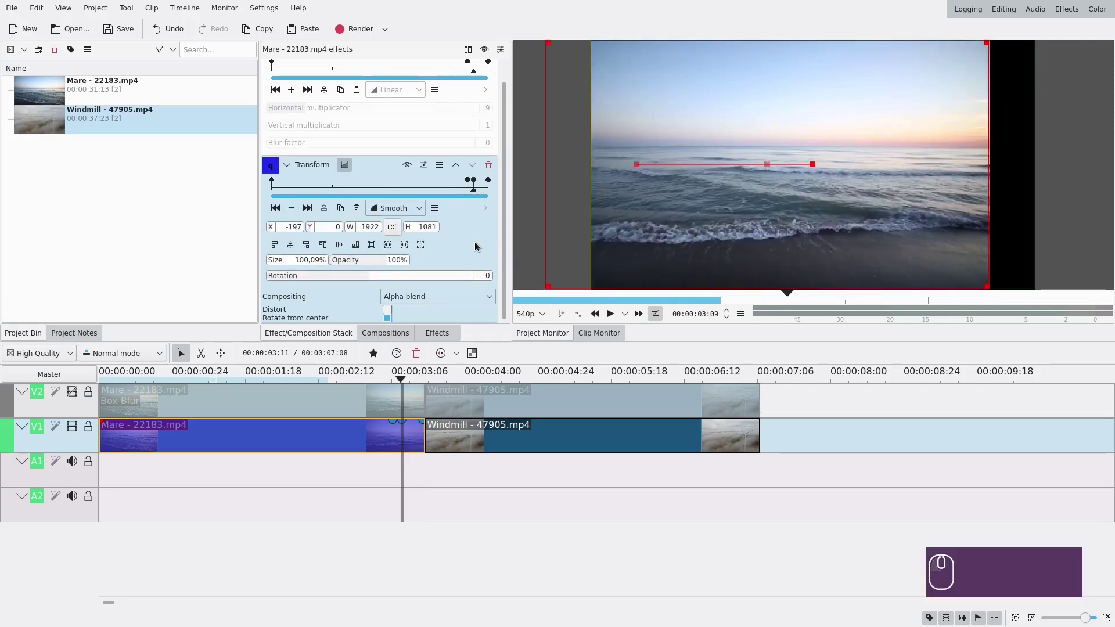
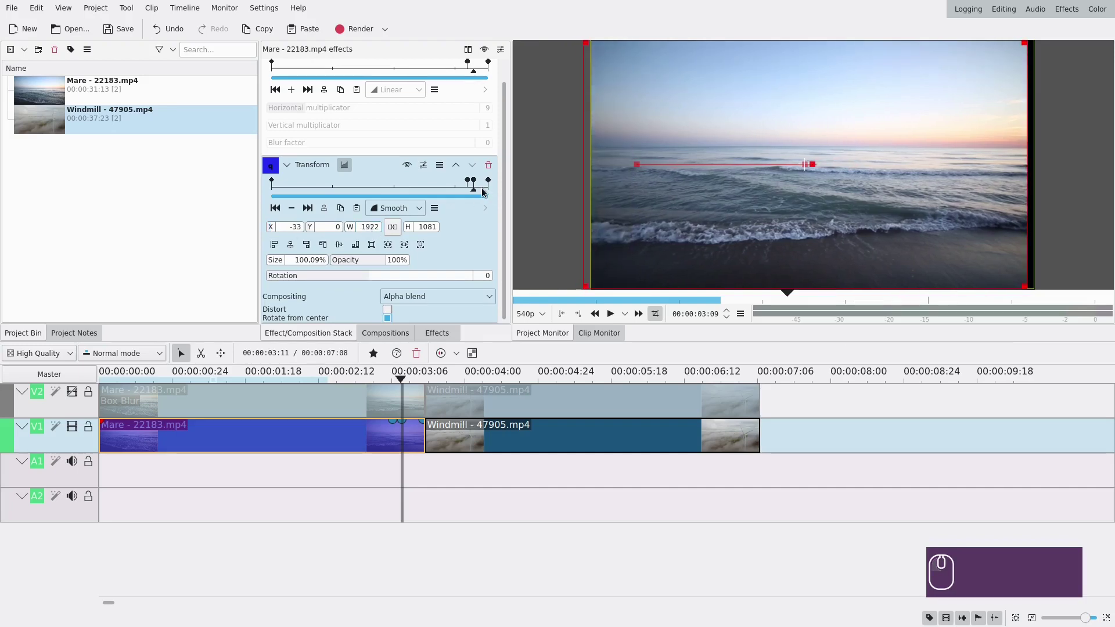
click(486, 191)
click(296, 211)
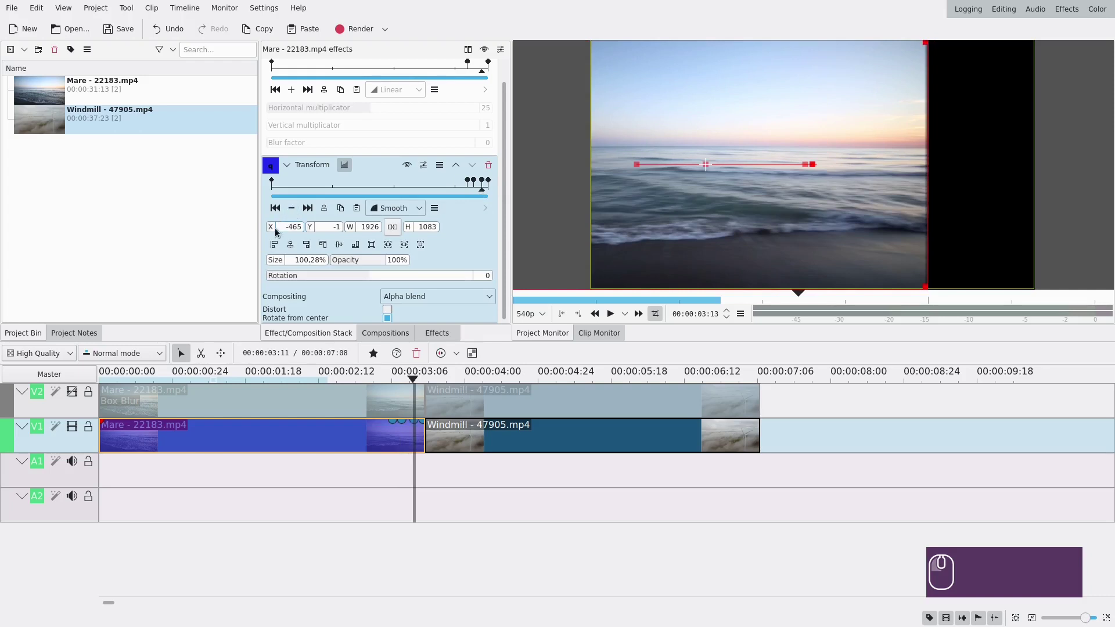
drag(274, 230, 613, 314)
drag(612, 314, 367, 452)
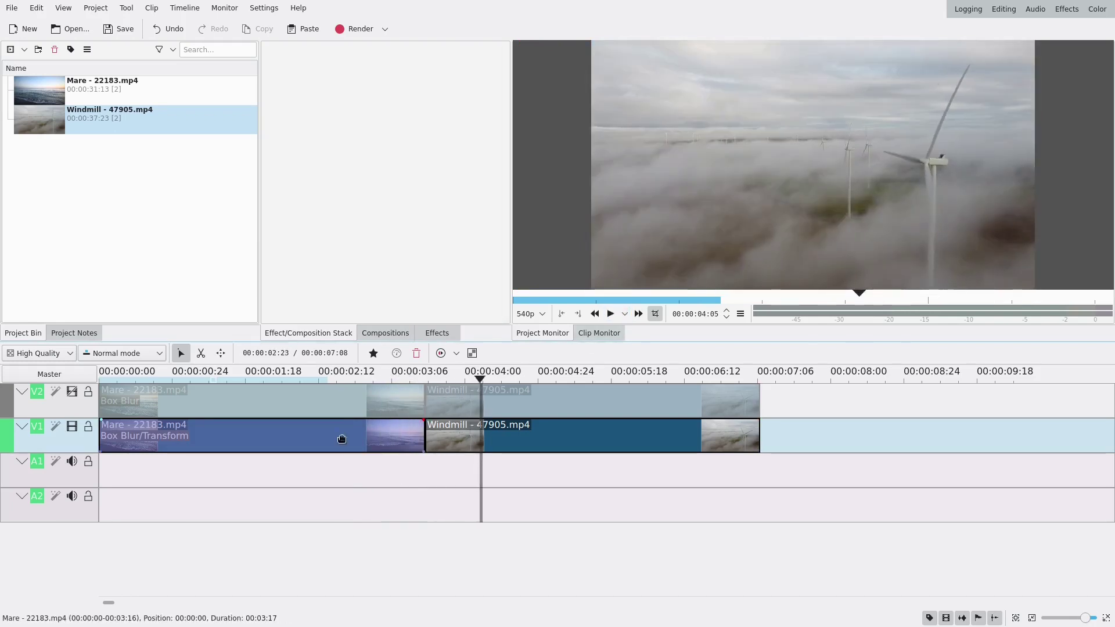
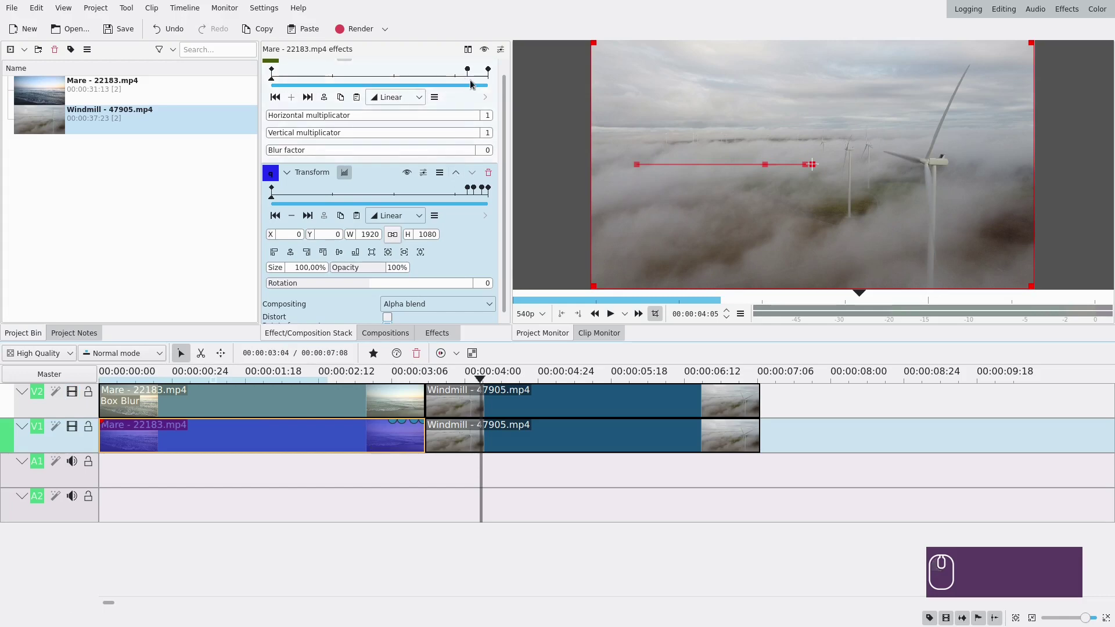
Add Transform to the V2 Mare copy and set its X position to 1920.
click(398, 398)
click(485, 94)
click(372, 358)
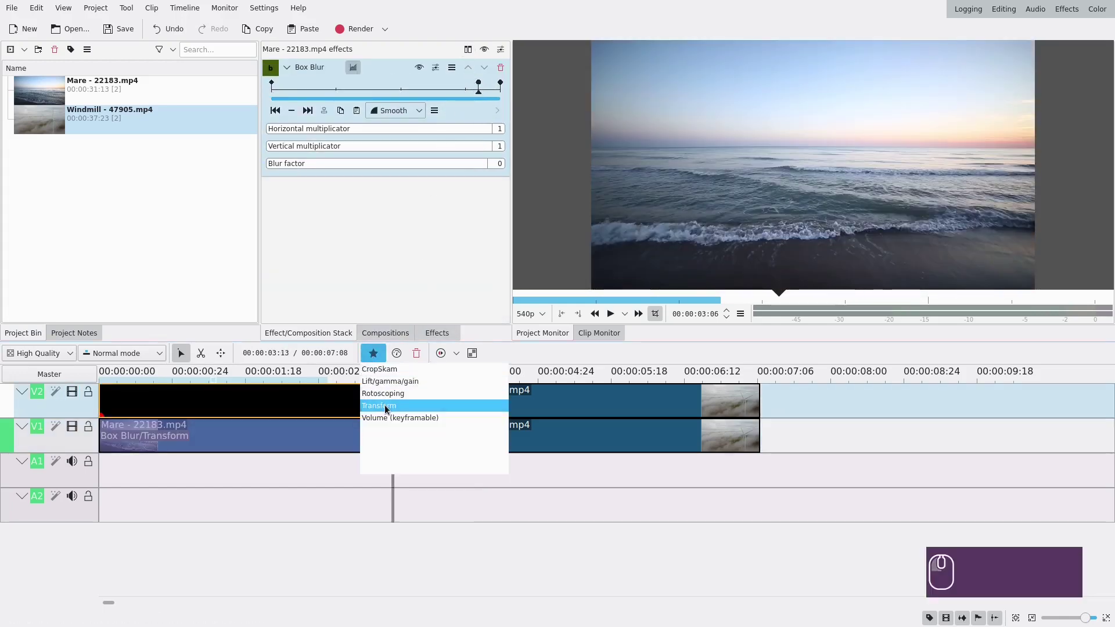
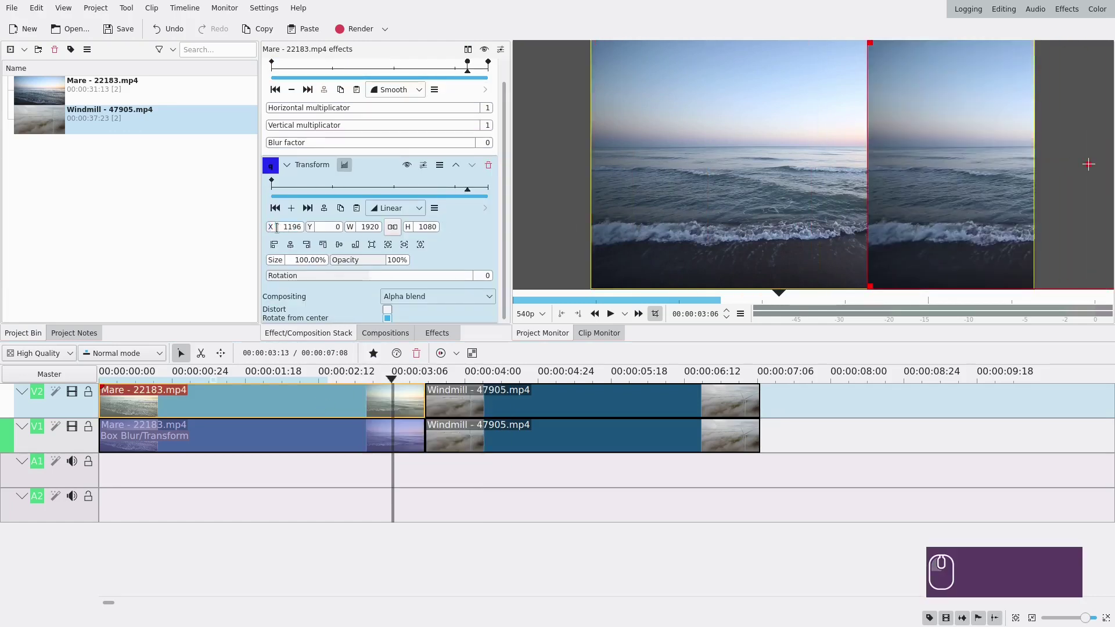
drag(272, 230, 674, 211)
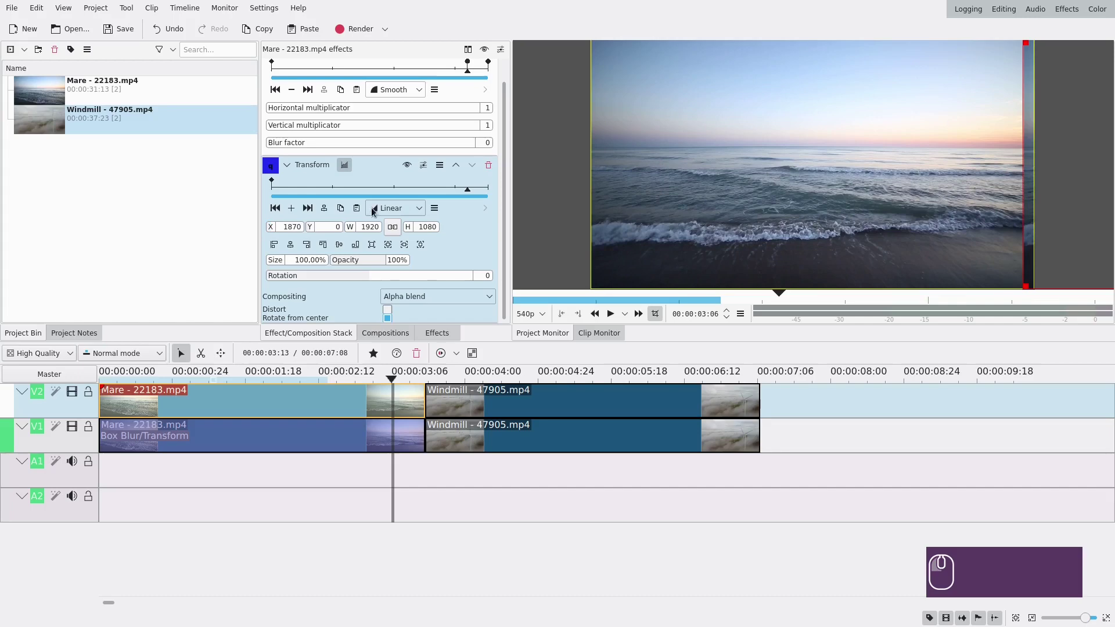
click(273, 60)
text(192)
click(415, 235)
text(0)
key(Return)
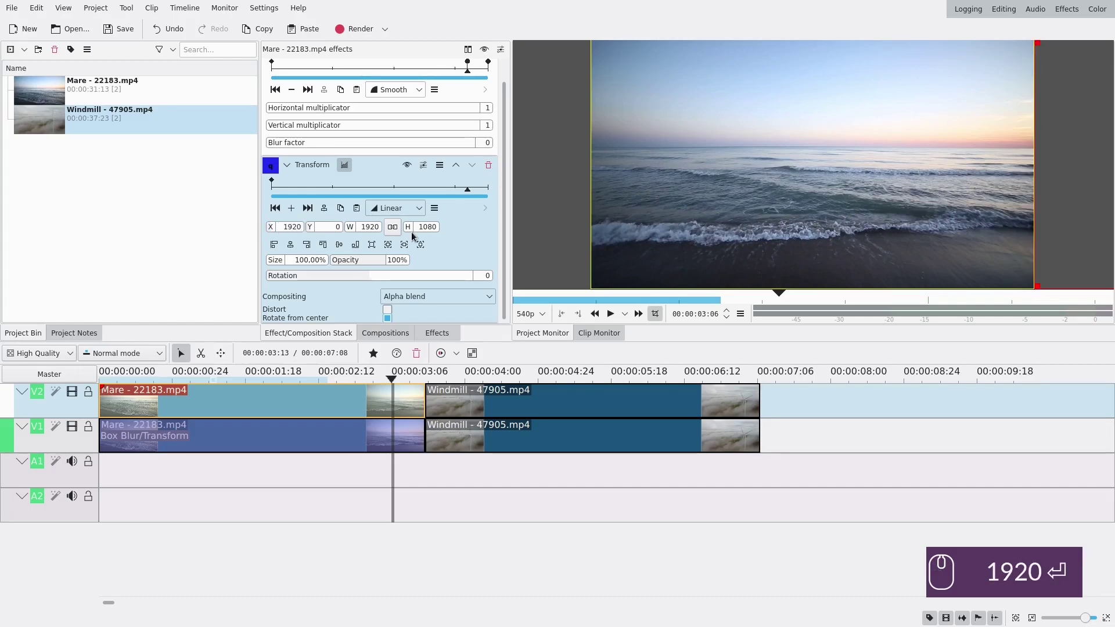
Keyframe the copy to slide in from X 1920 to about 1129 at the clip's end.
click(291, 211)
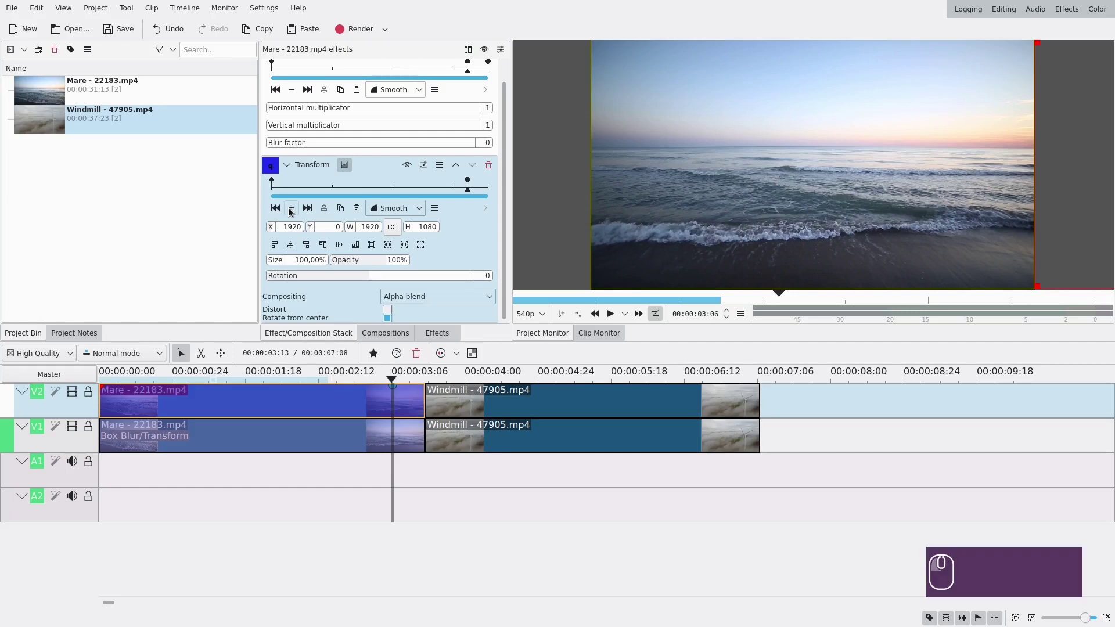
click(308, 212)
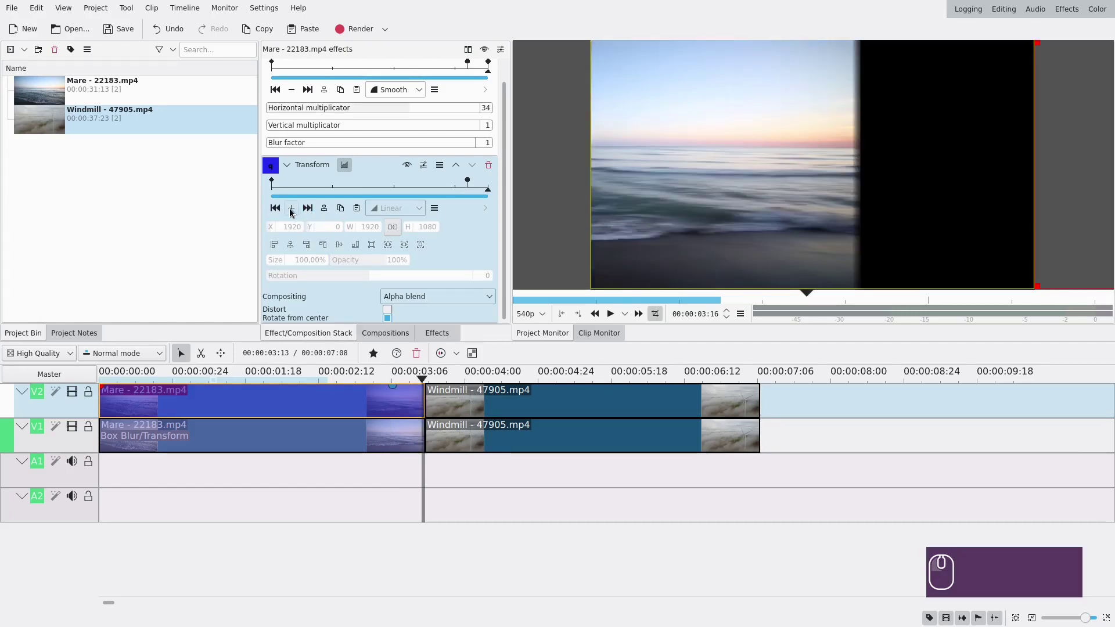
click(292, 211)
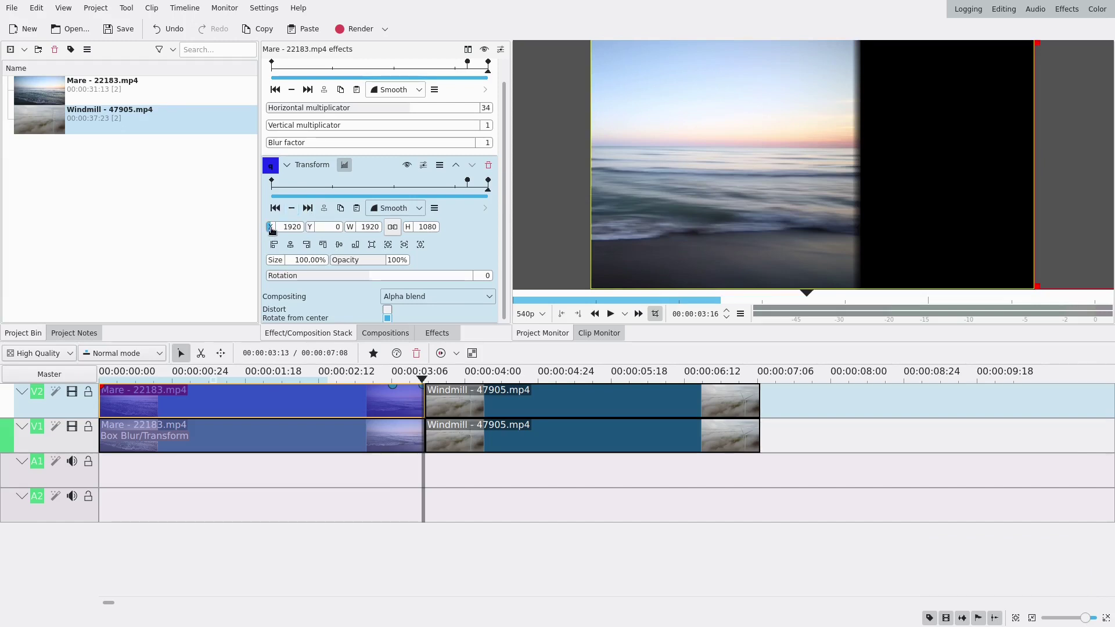
drag(273, 228, 29, 241)
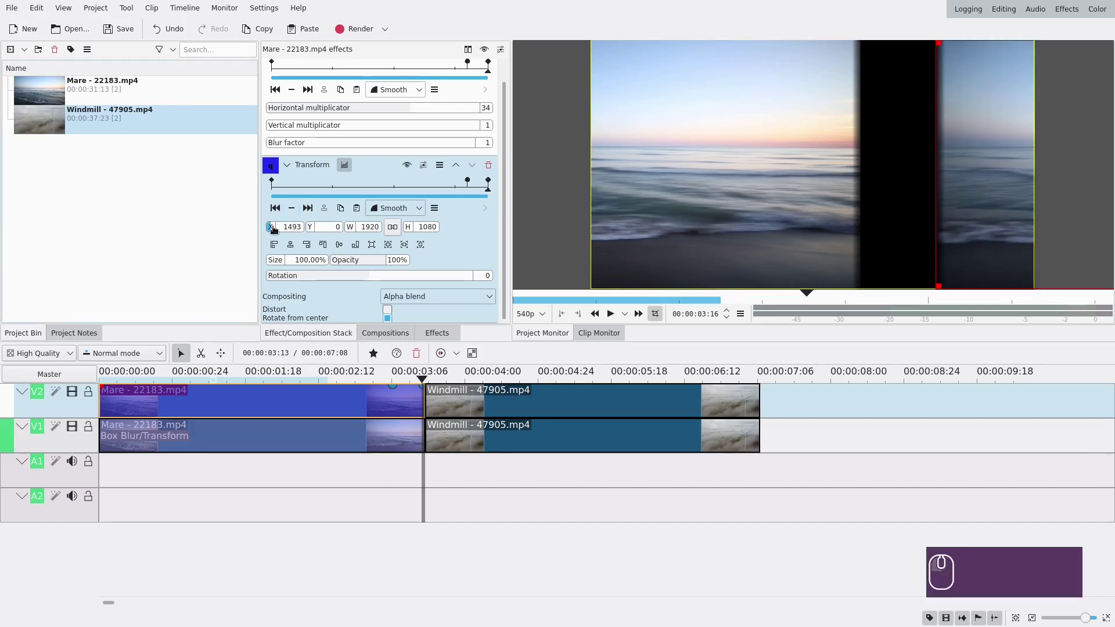
drag(275, 228, 3, 249)
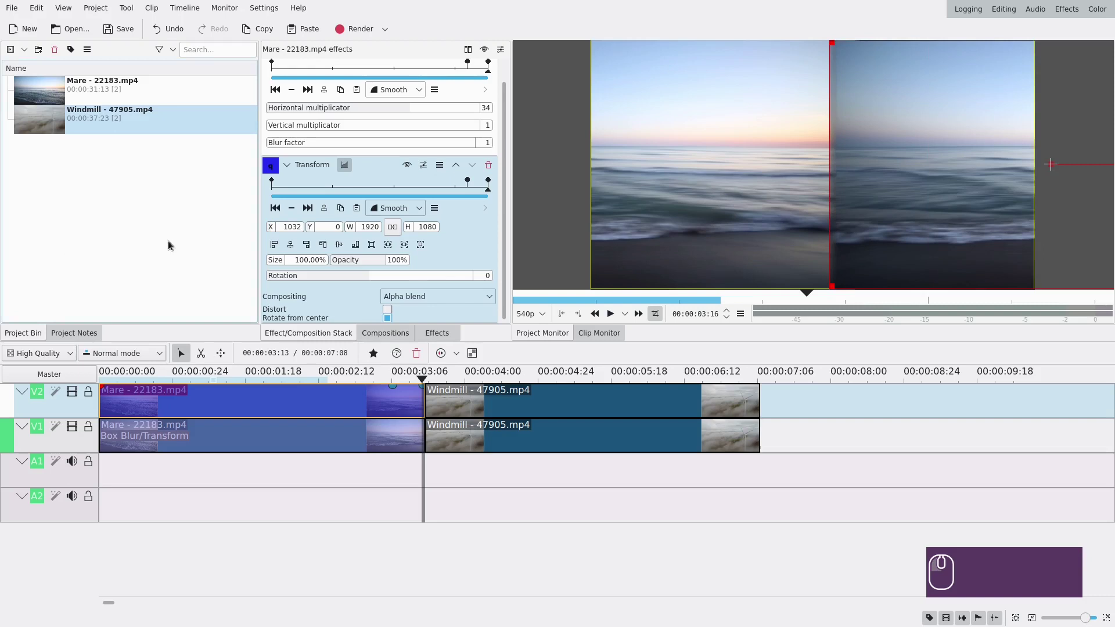
drag(273, 229, 325, 244)
click(445, 334)
Apply Flip Horizontally and Crop, Scale and Tilt to the upper sea clip.
double_click(338, 69)
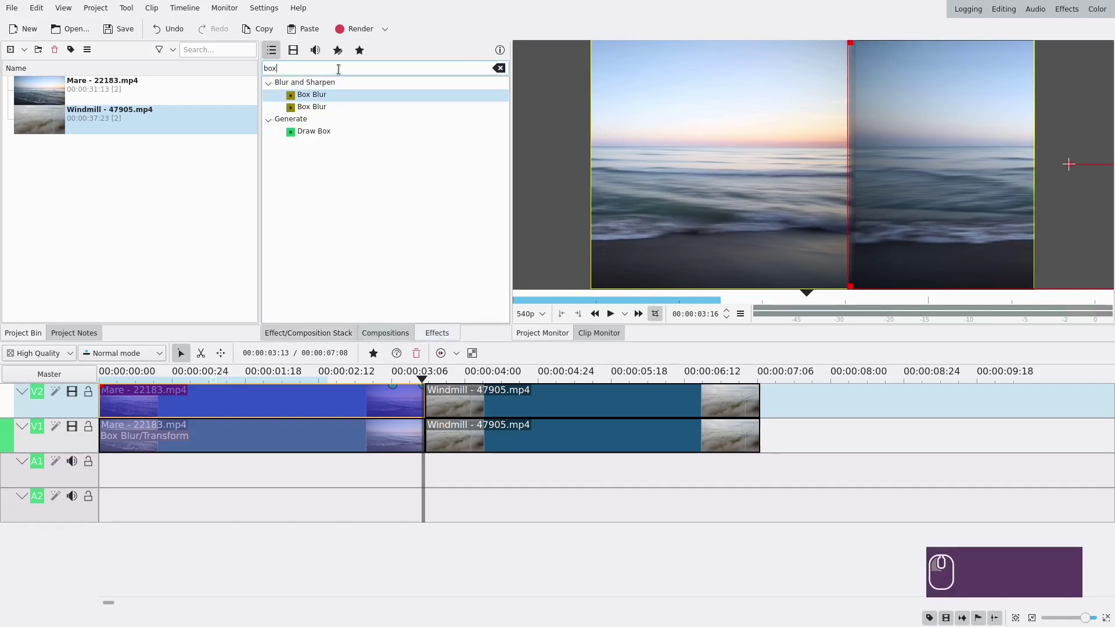
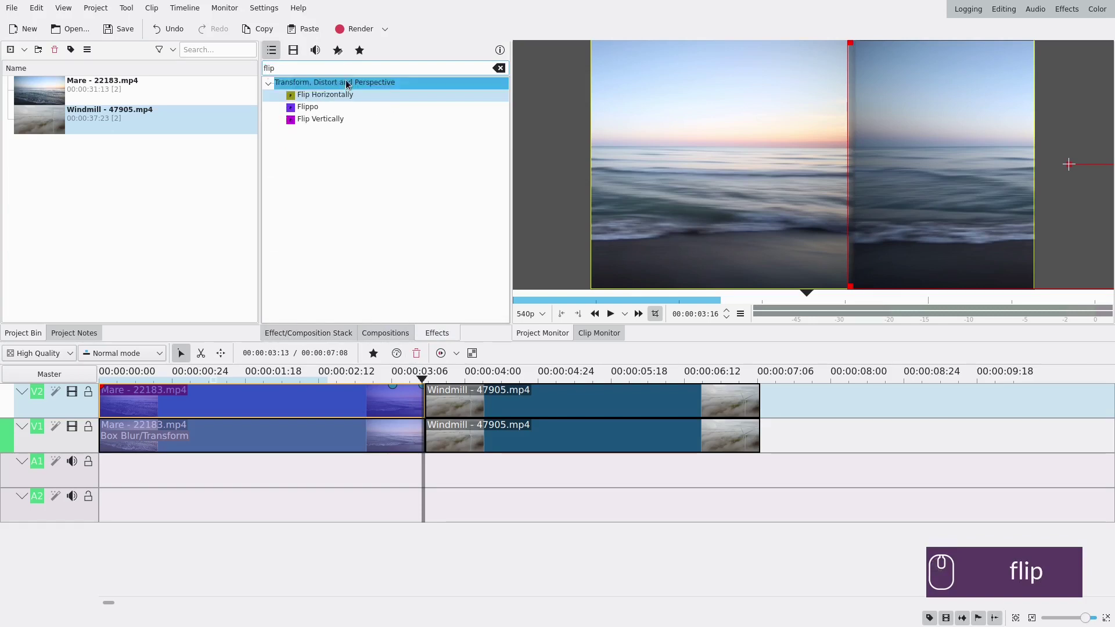
click(334, 98)
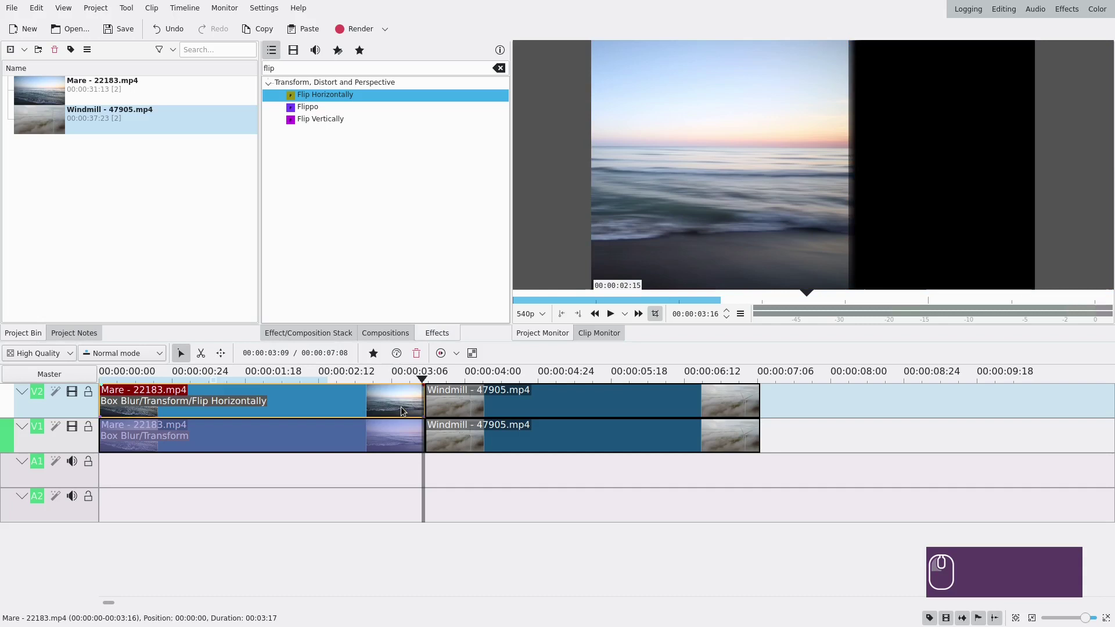
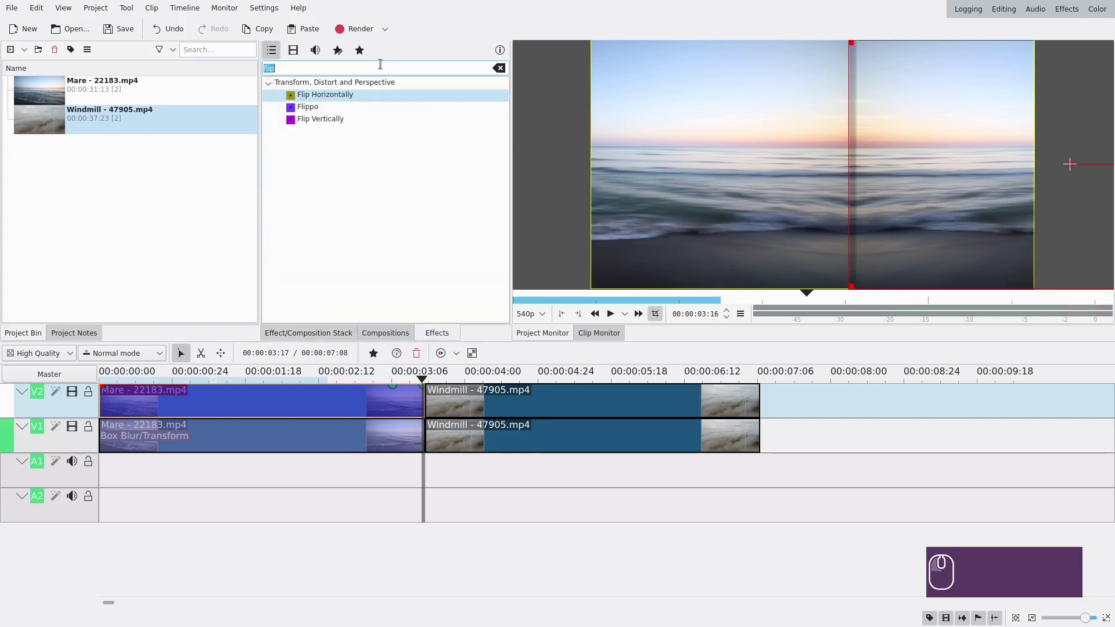
text(crop)
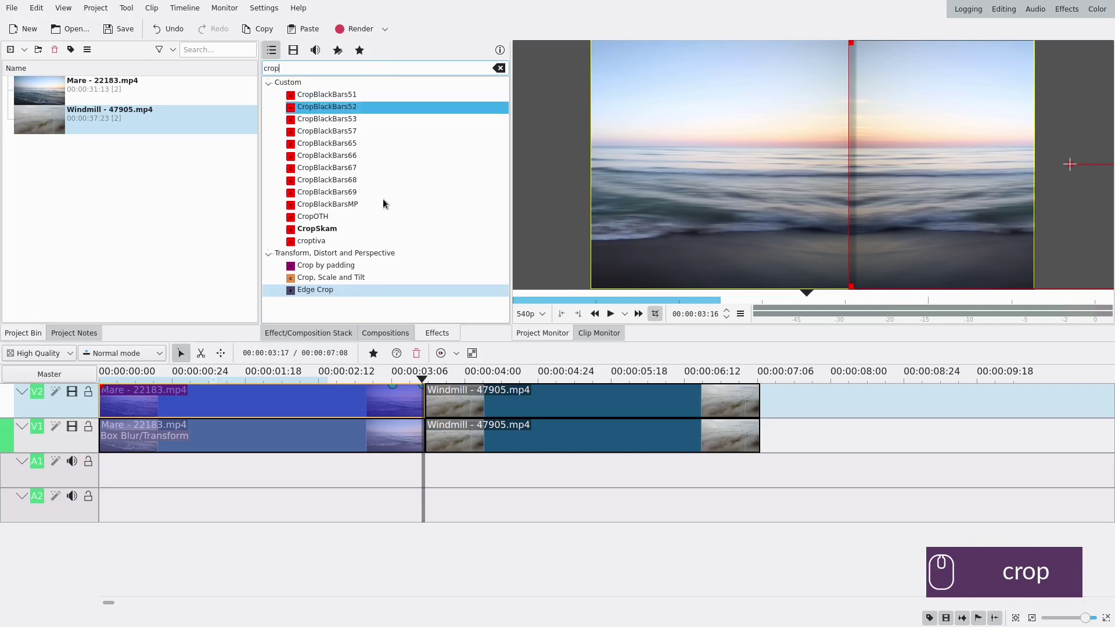
drag(339, 277, 404, 410)
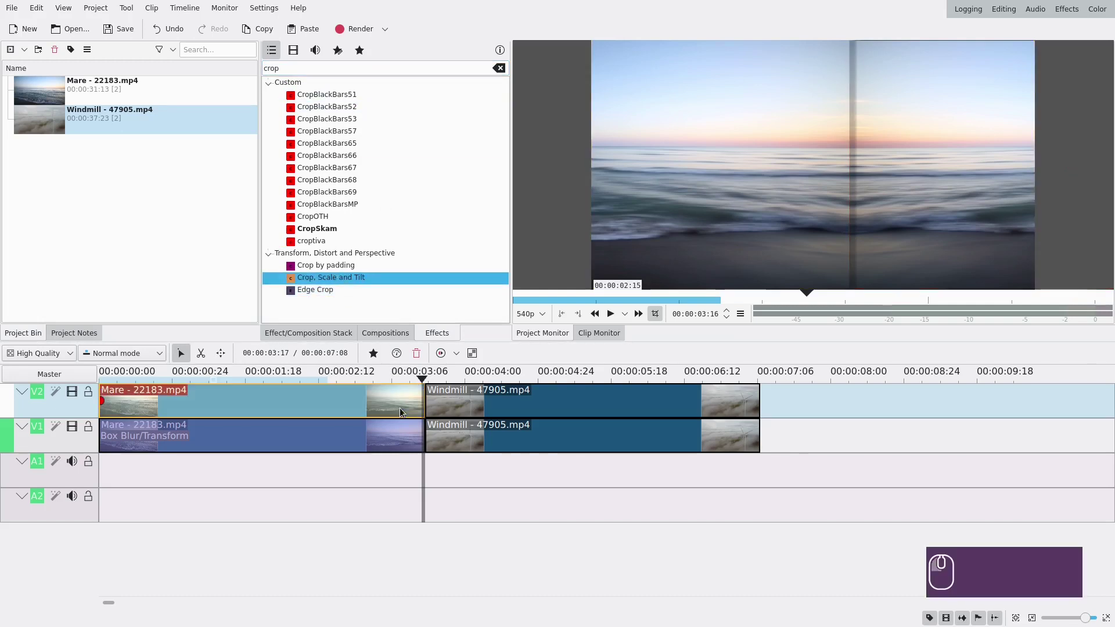
Move the crop effect above Transform and set Crop left to 35.
click(378, 409)
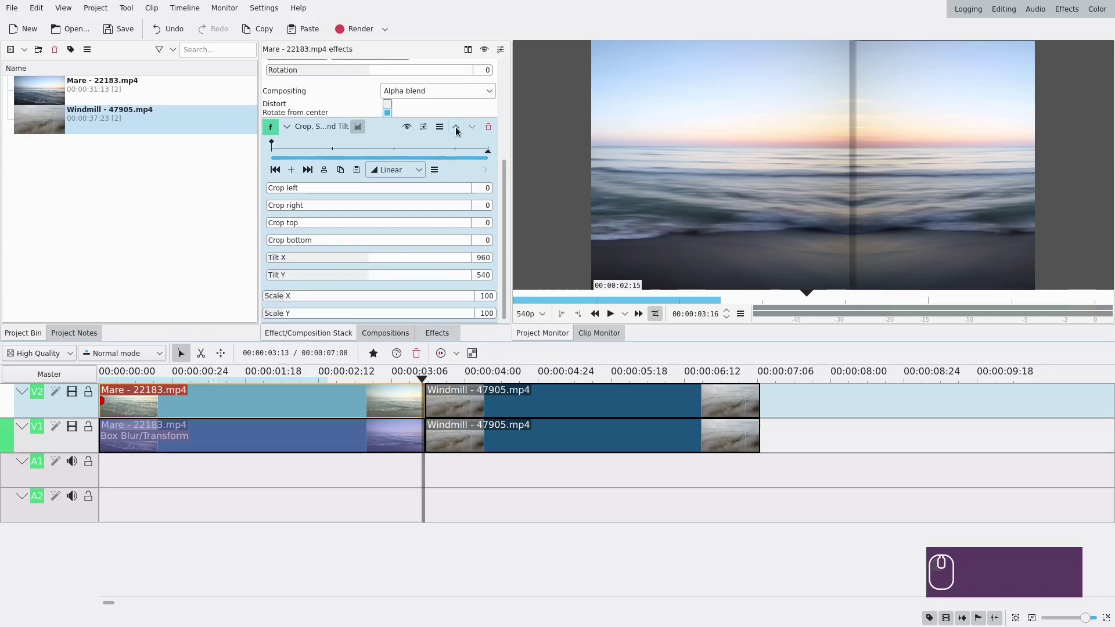
click(455, 130)
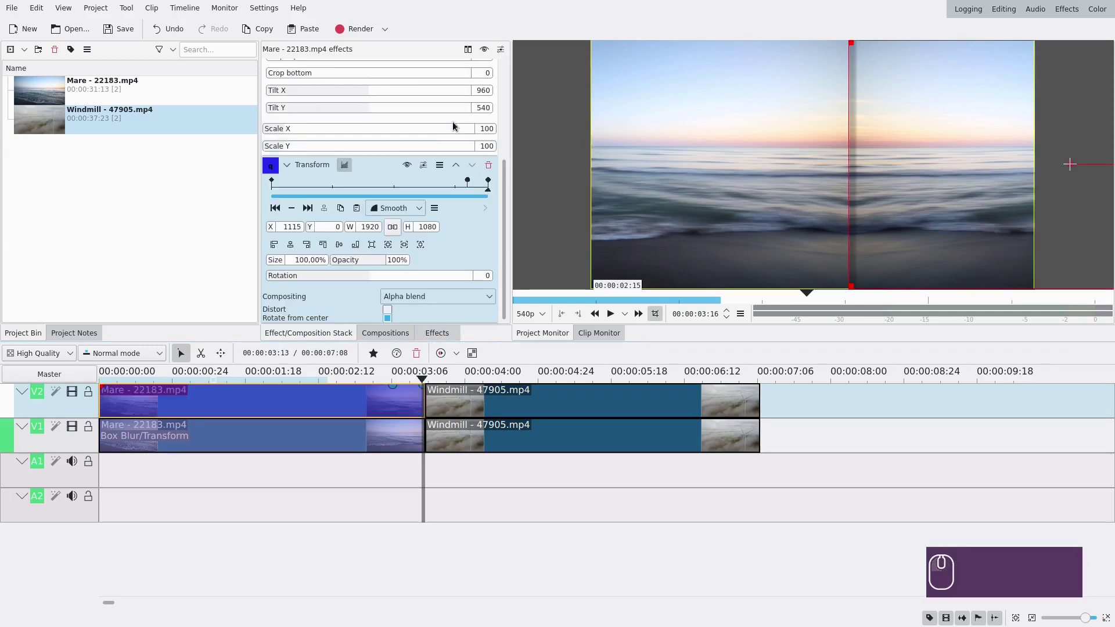
click(292, 168)
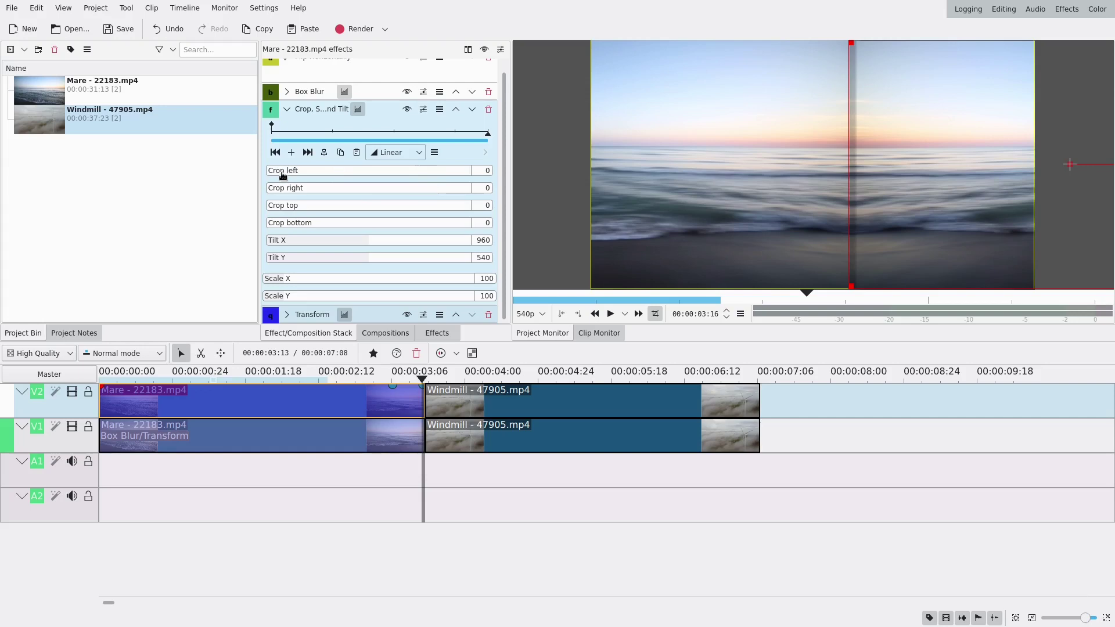
click(279, 173)
scroll(down, 3)
scroll(up, 3)
scroll(down, 3)
scroll(up, 3)
scroll(down, 3)
scroll(up, 3)
scroll(down, 3)
scroll(up, 3)
scroll(down, 3)
scroll(up, 3)
scroll(down, 3)
scroll(down, 3)
scroll(up, 3)
scroll(down, 3)
scroll(up, 3)
scroll(up, 3)
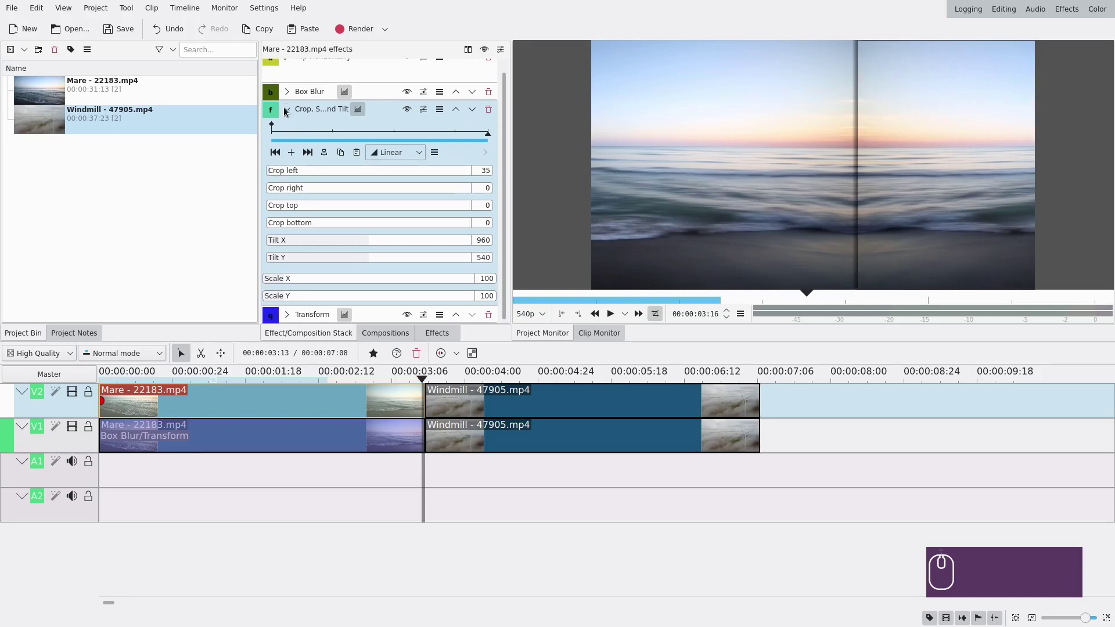
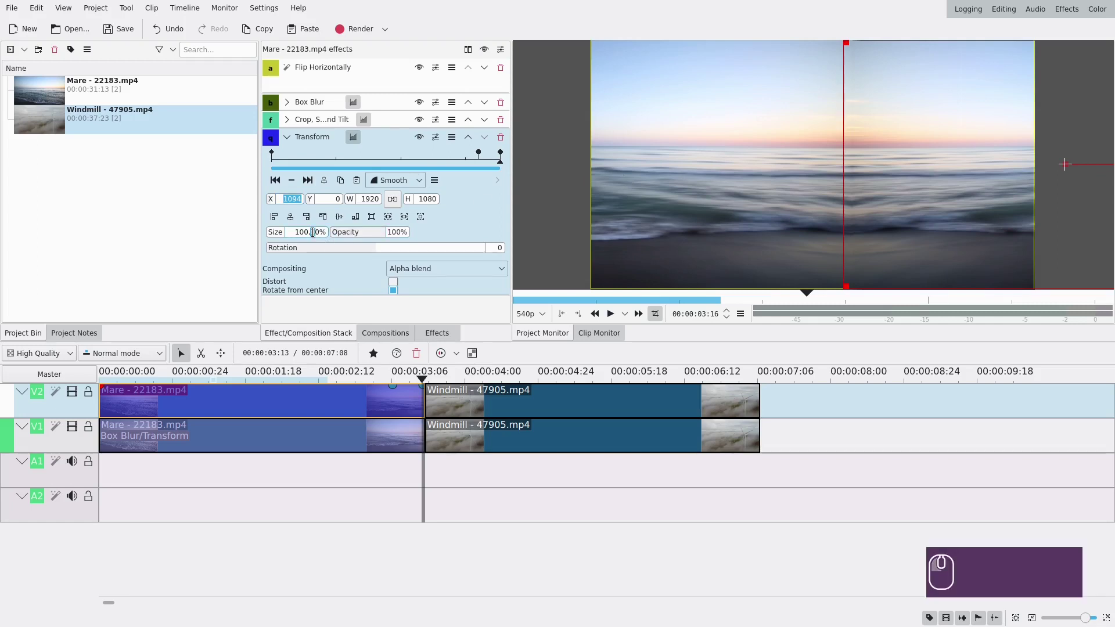
Nudge the upper copy's X position and review the clip's effect keyframes.
key(5)
key(Return)
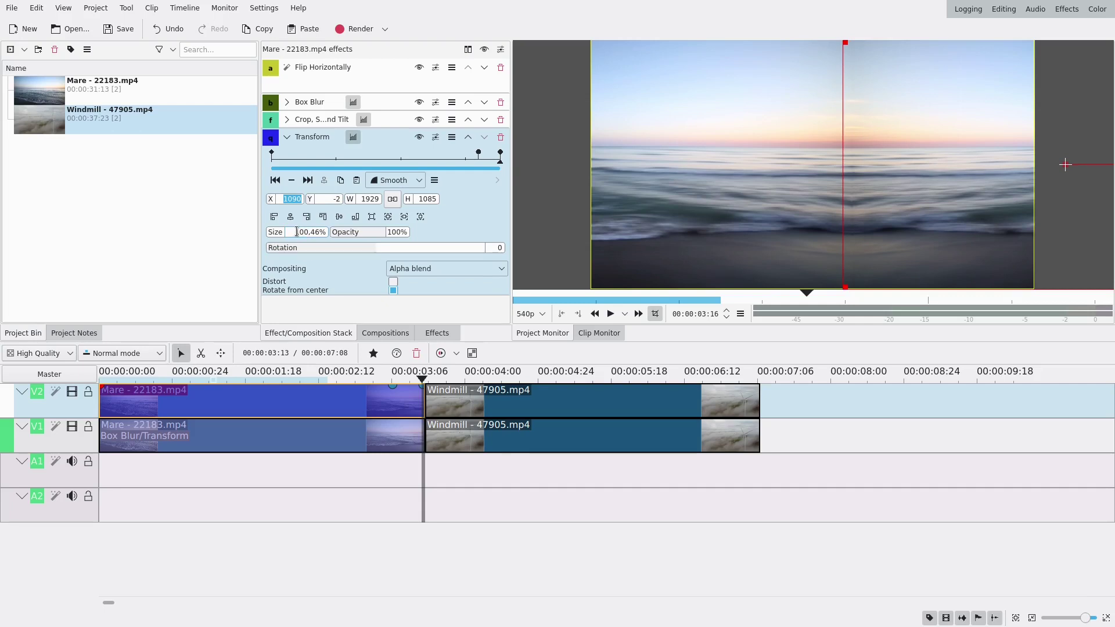
scroll(up, 3)
scroll(down, 3)
scroll(down, 3)
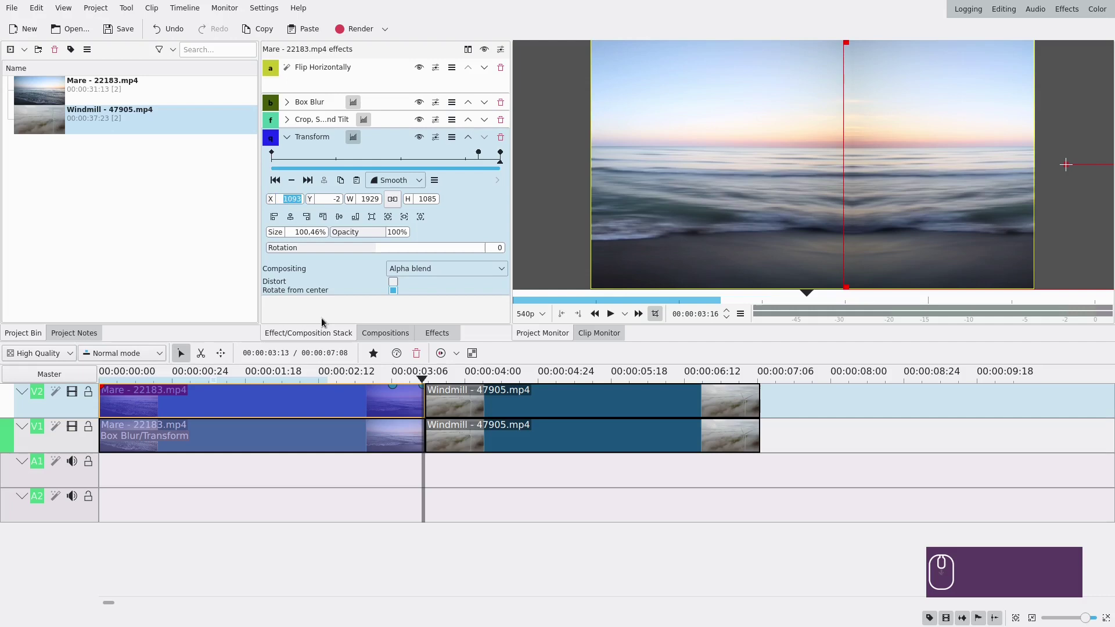
click(372, 470)
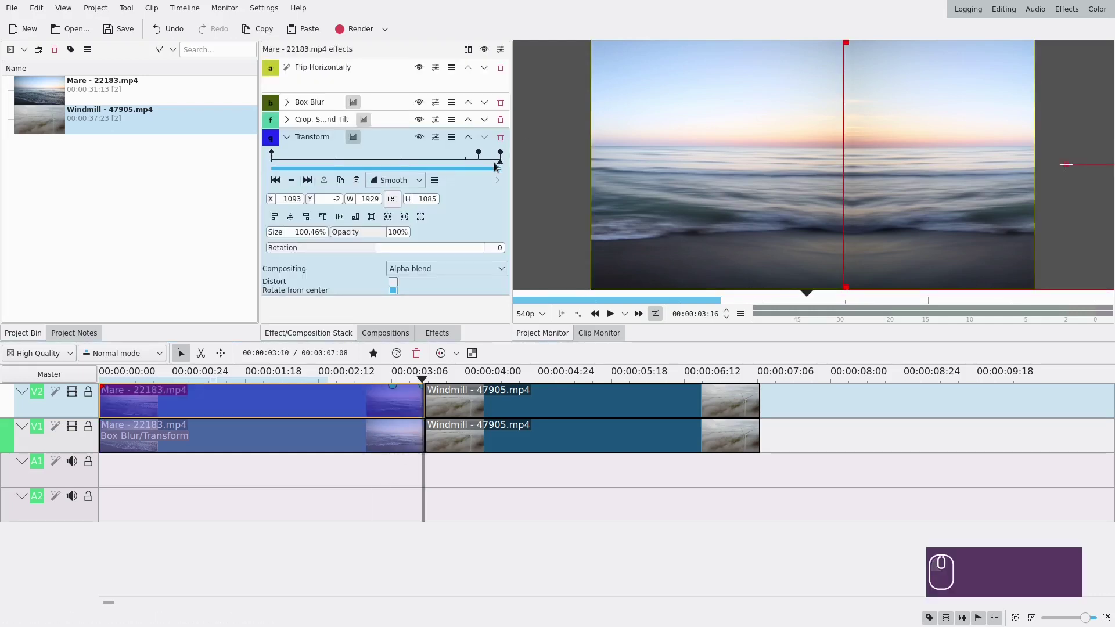
click(497, 165)
click(496, 164)
Drag the Transform X at the current keyframe from about 1306 to 1672.
click(404, 431)
click(312, 211)
click(406, 398)
click(296, 180)
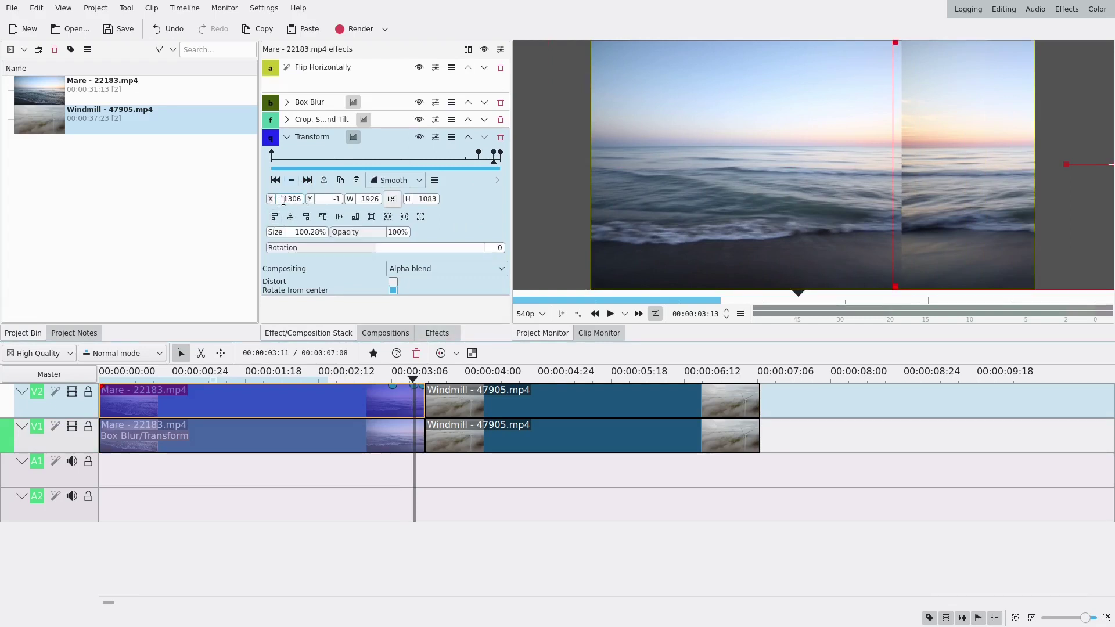
drag(276, 203, 495, 214)
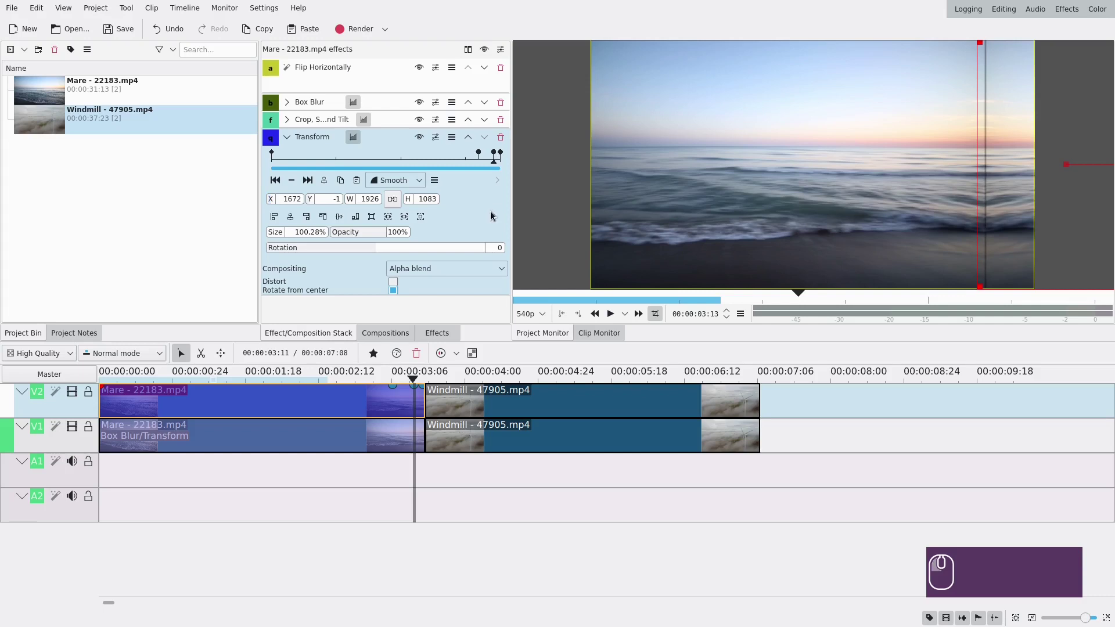
Keyframe Crop, Scale and Tilt with Smooth interpolation and adjust Crop left.
click(291, 137)
click(288, 129)
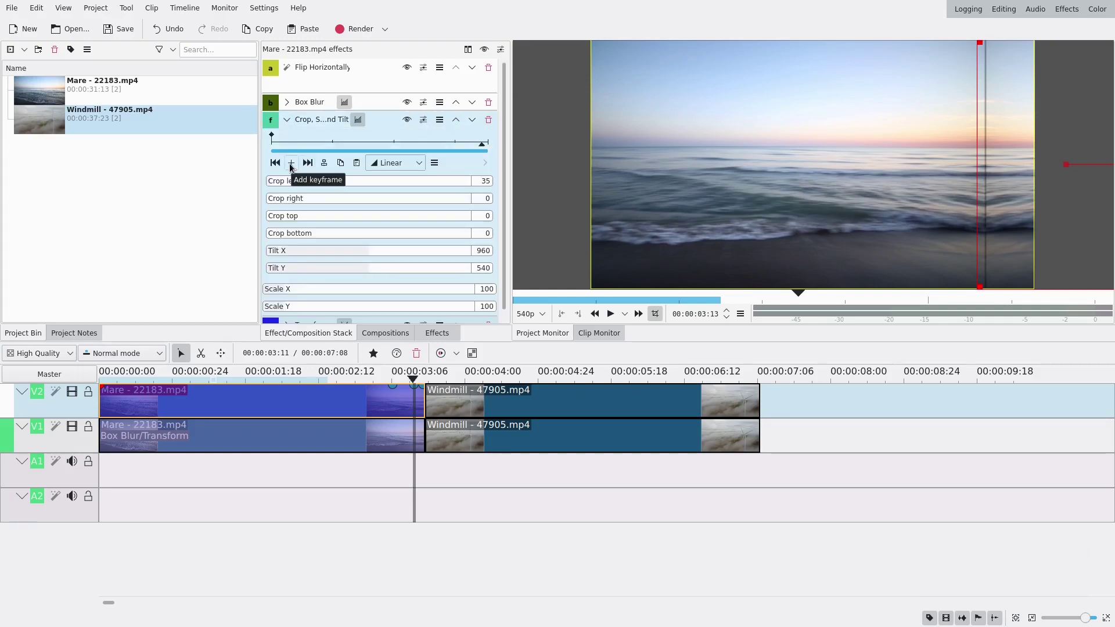
click(310, 165)
click(292, 166)
click(487, 146)
click(295, 166)
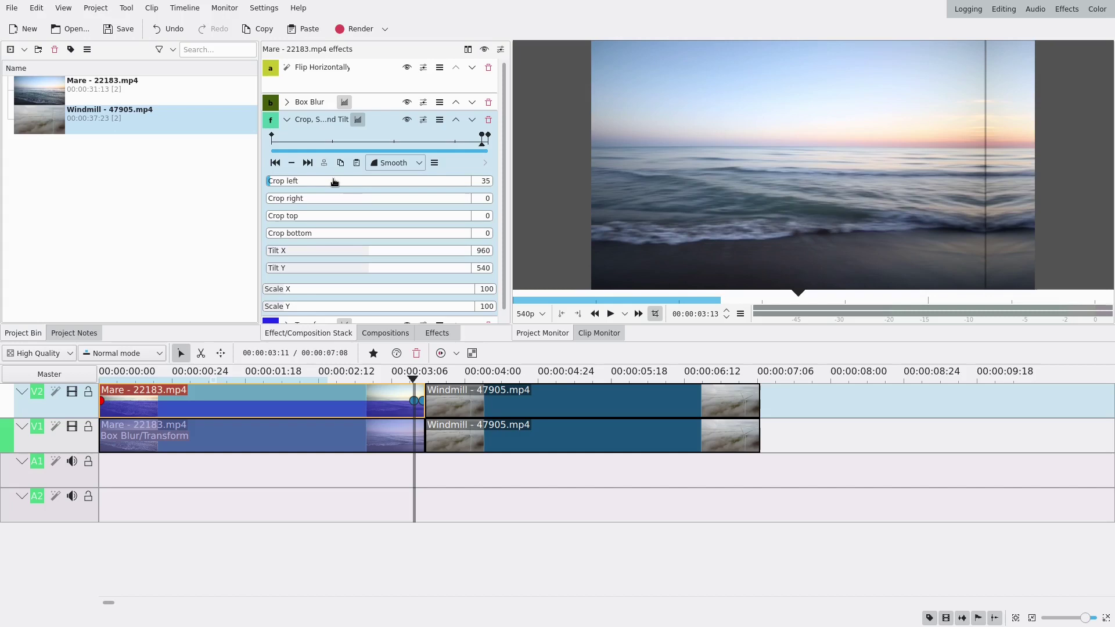
scroll(down, 3)
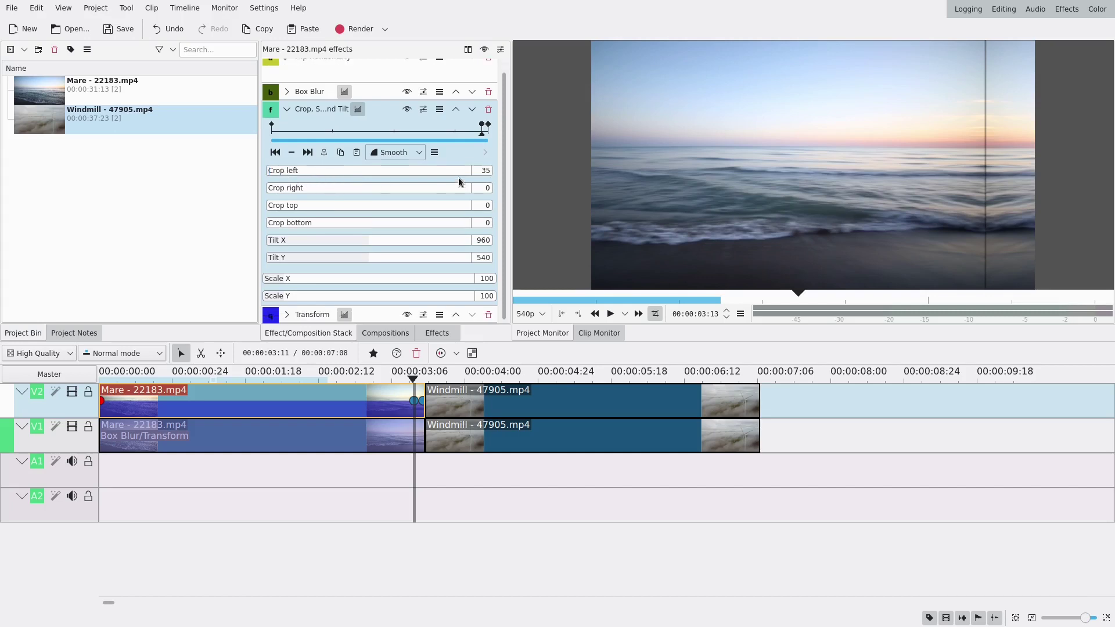
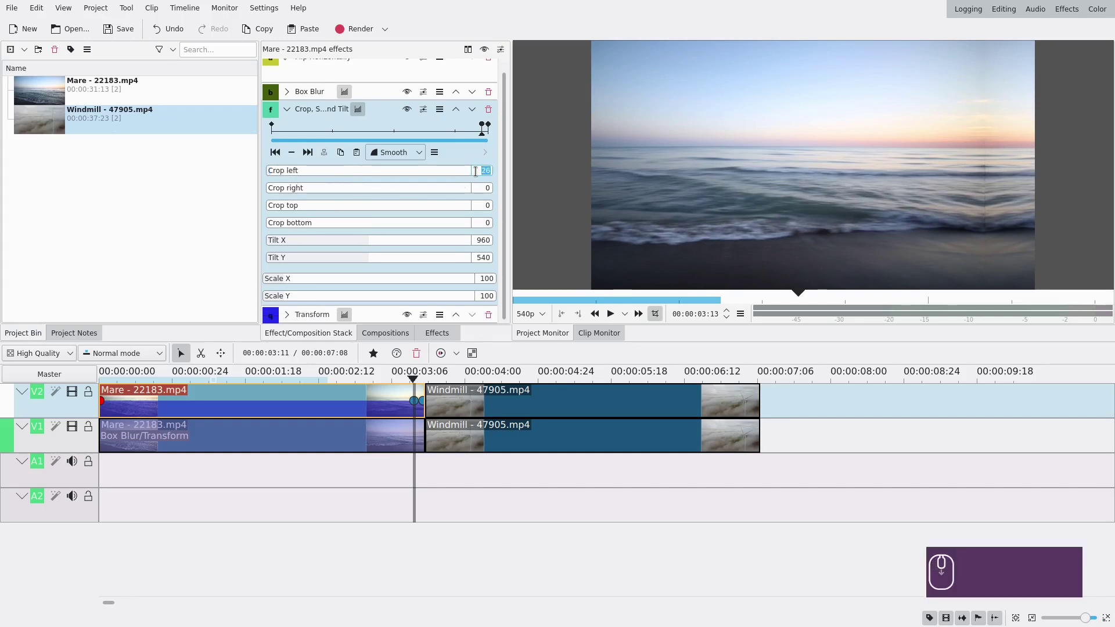
scroll(down, 3)
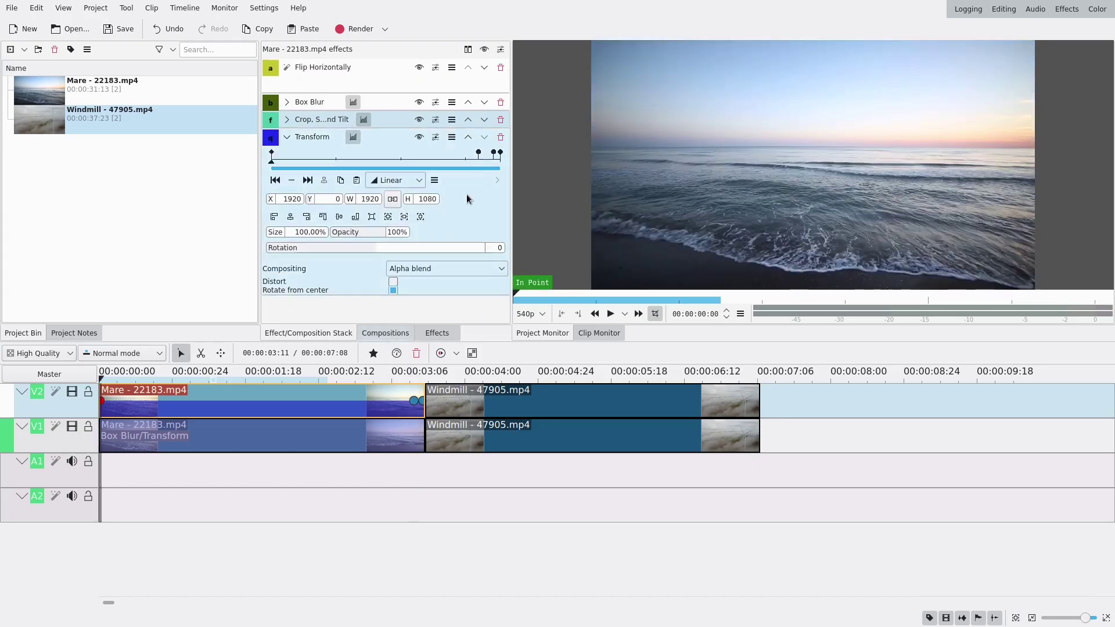
Fine-tune Transform X at the final keyframes and add one just before the end.
click(498, 164)
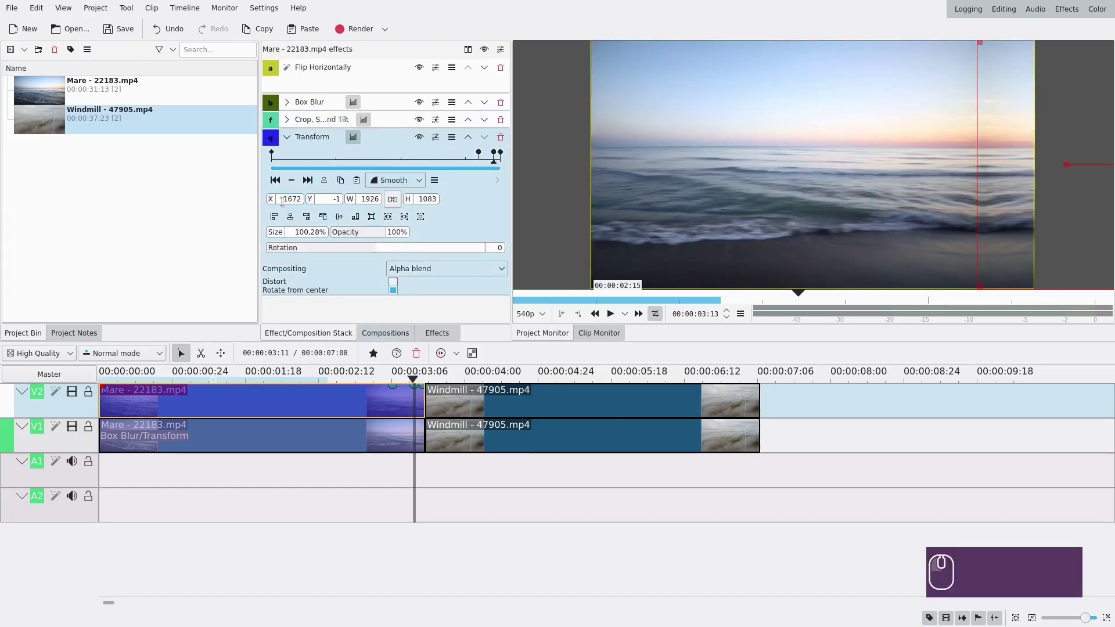
scroll(down, 3)
scroll(up, 3)
scroll(down, 3)
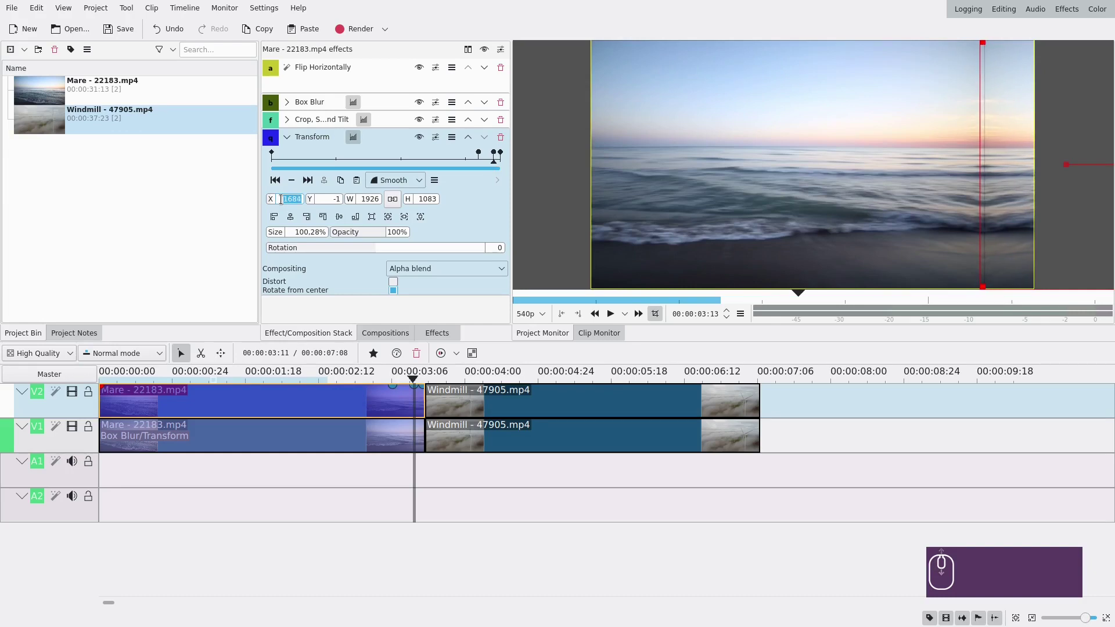
scroll(down, 3)
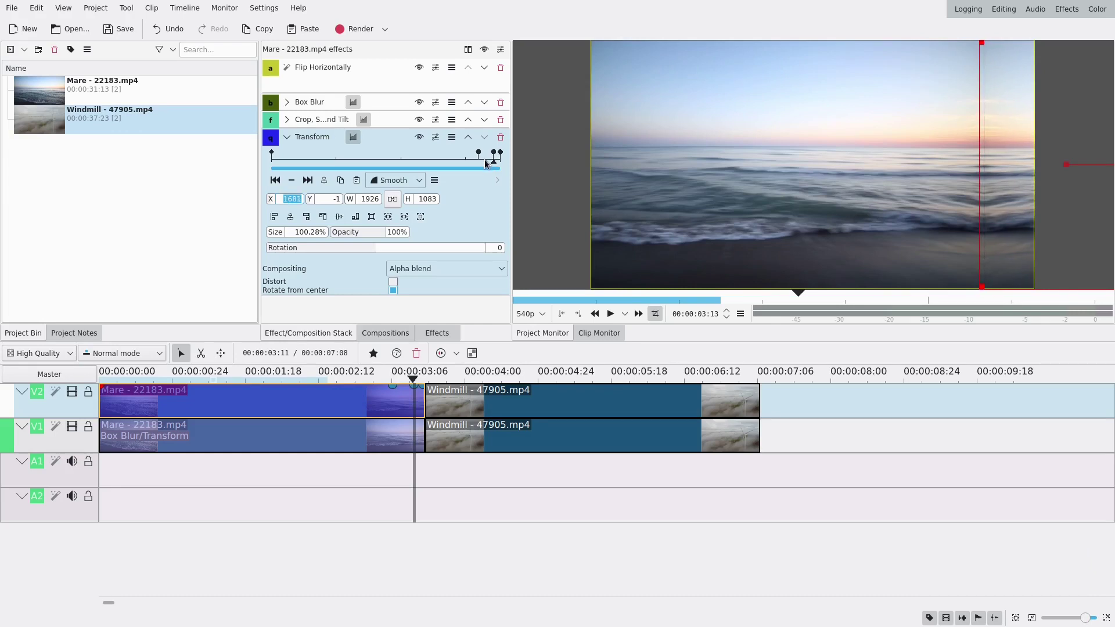
click(489, 163)
click(294, 183)
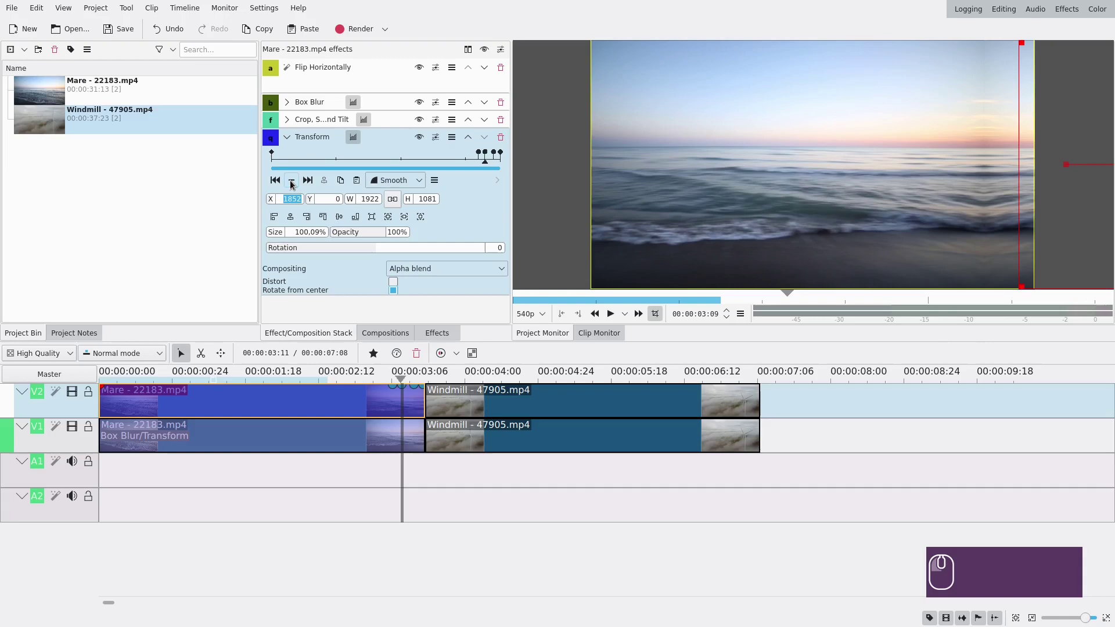
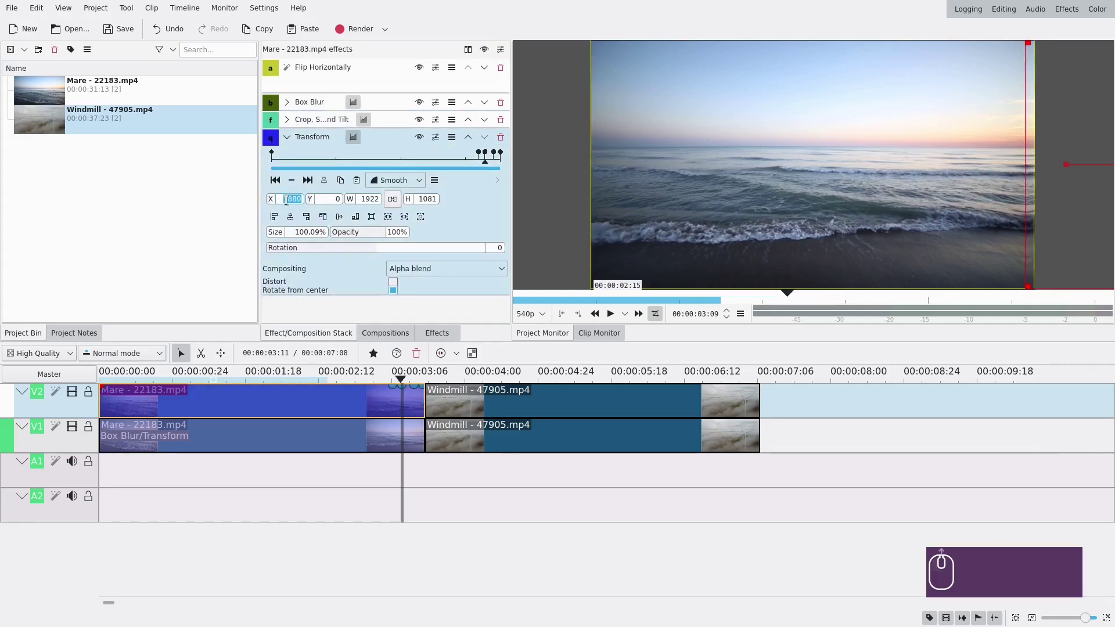
scroll(down, 3)
Deselect the clip and step frame by frame through the sea transition.
click(388, 475)
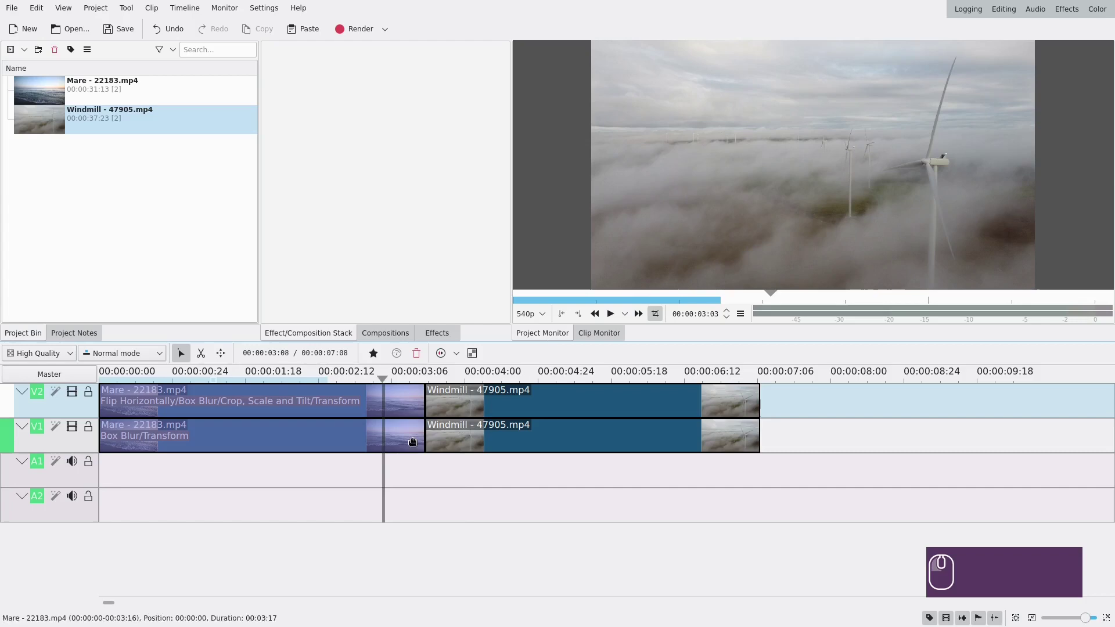
key(Right)
key(Right)
key(Right)
key(Right)
key(Right)
key(Right)
key(Right)
key(Right)
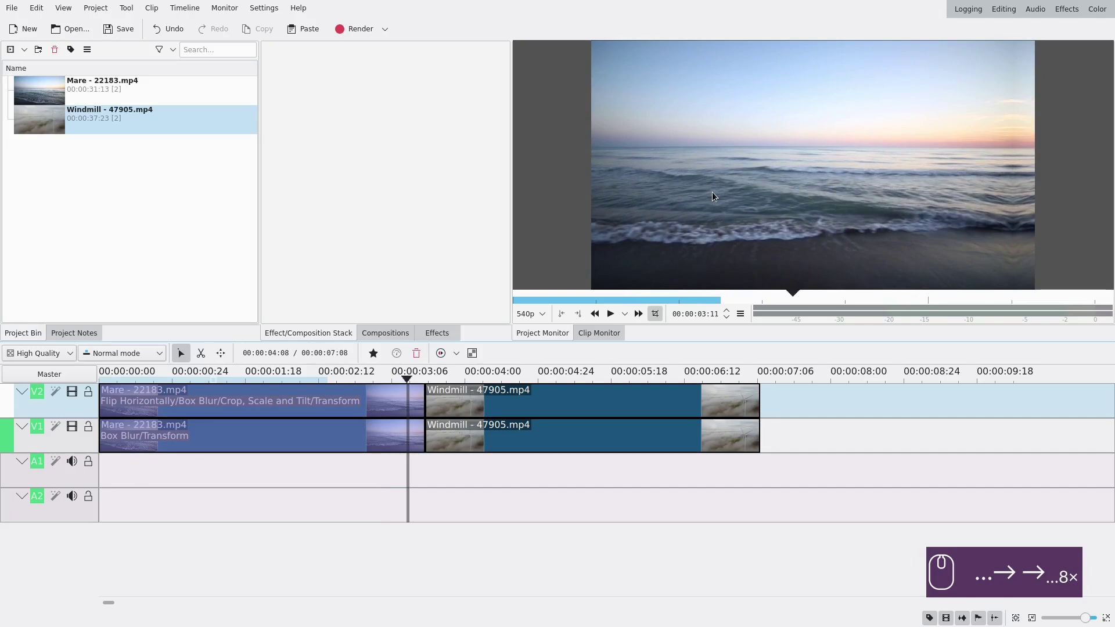
key(Right)
key(Right)
key(Right)
key(Right)
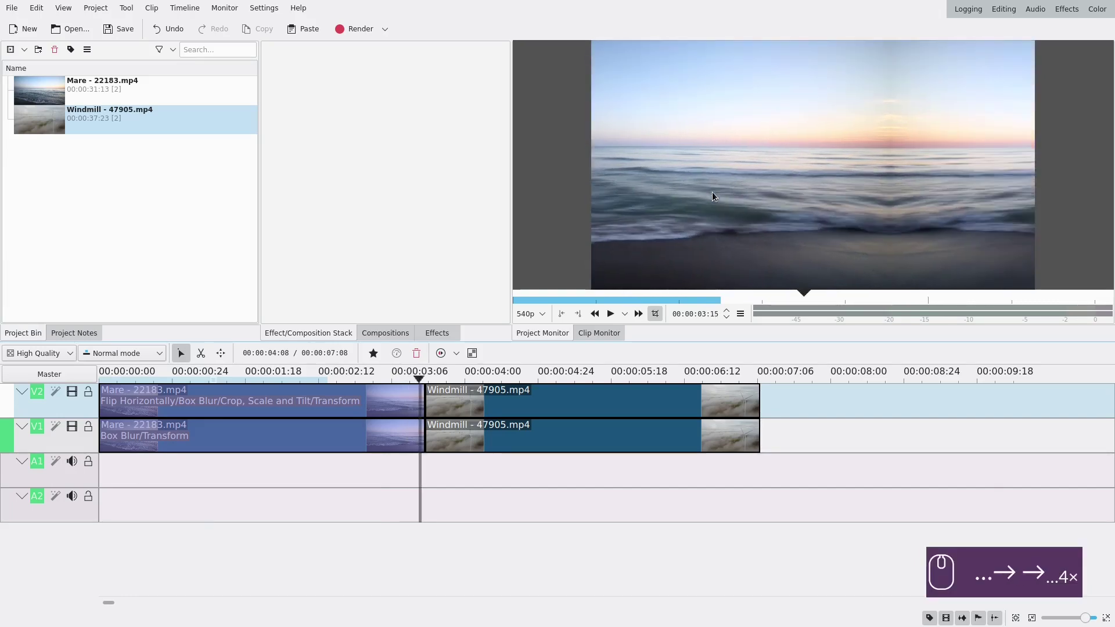
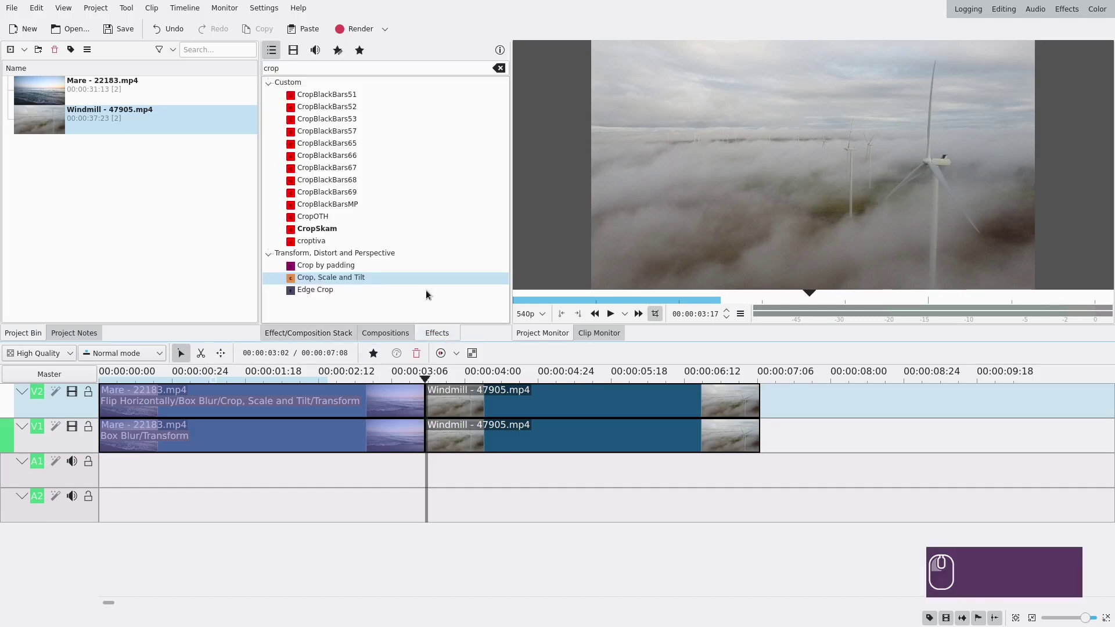
Find Box Blur via an effects search for 'box' and apply it to the lower Windmill clip.
click(308, 68)
text(box)
double_click(311, 101)
click(297, 91)
drag(294, 92, 299, 95)
scroll(down, 3)
scroll(up, 3)
Keyframe the Box Blur smoothly: horizontal multiplicator 34 at the clip start, blur factor zero at both keyframes.
click(294, 108)
click(279, 111)
click(381, 110)
click(389, 151)
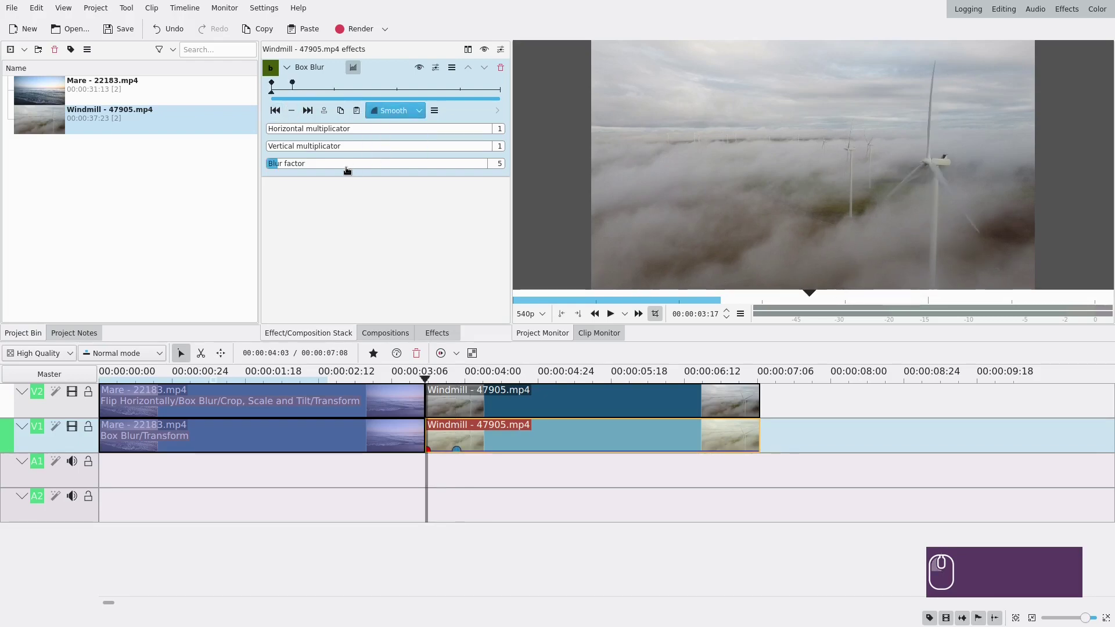
drag(292, 164, 244, 168)
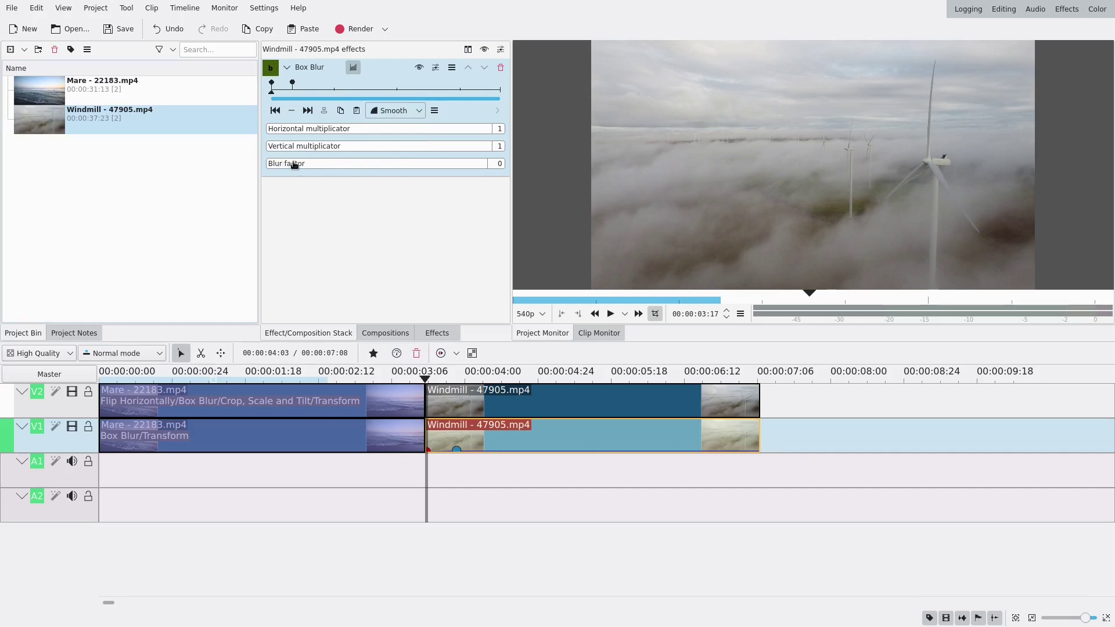
scroll(up, 3)
click(421, 129)
click(309, 111)
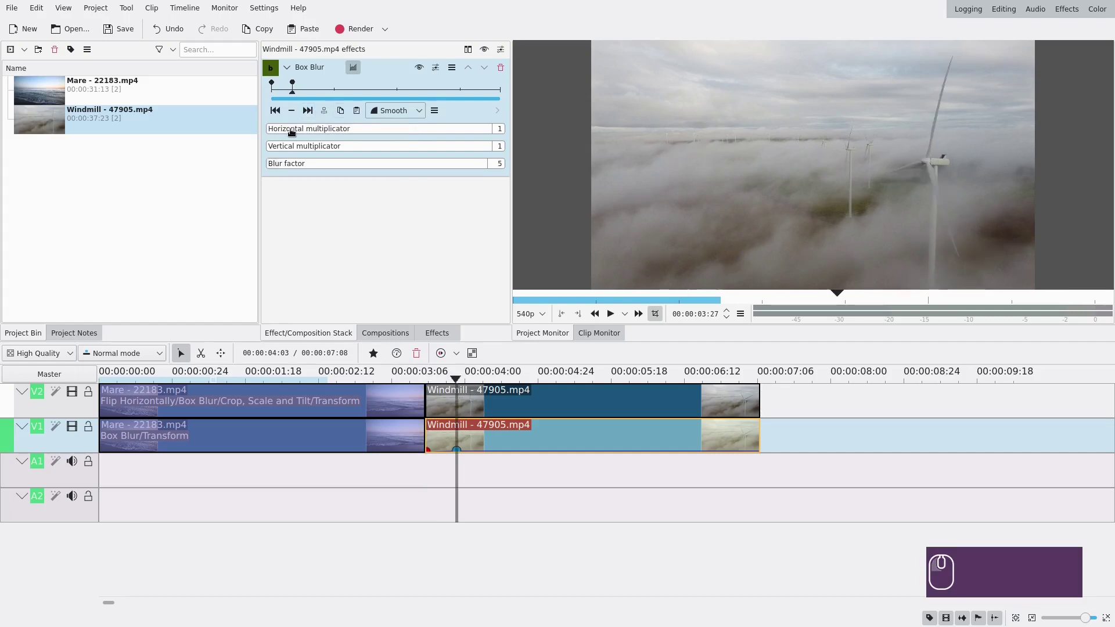
drag(274, 165, 216, 167)
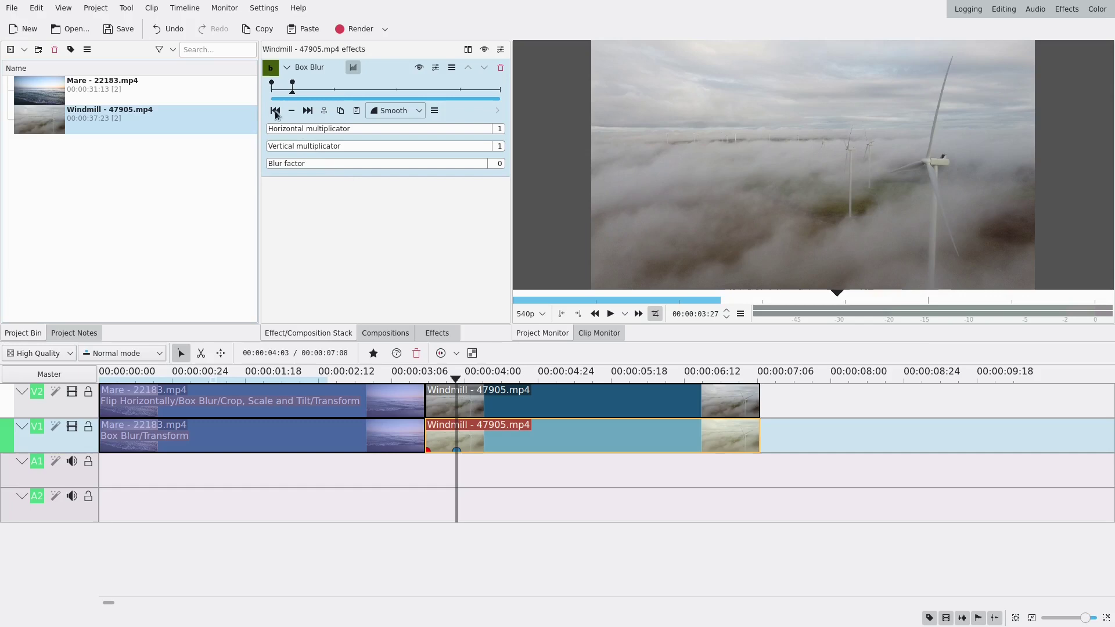
drag(289, 93, 266, 99)
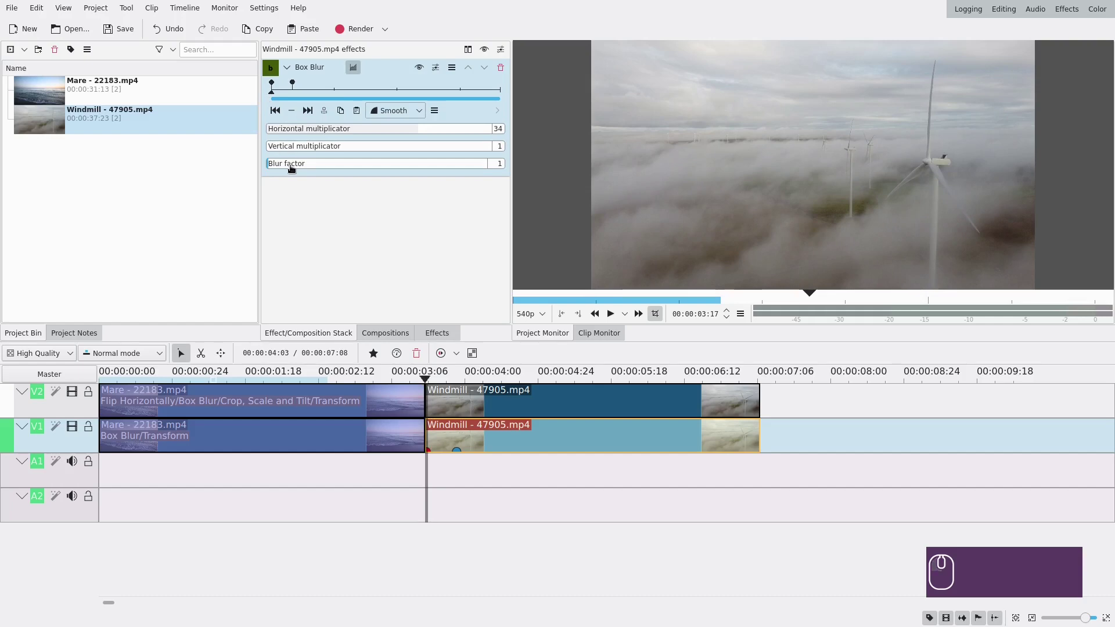
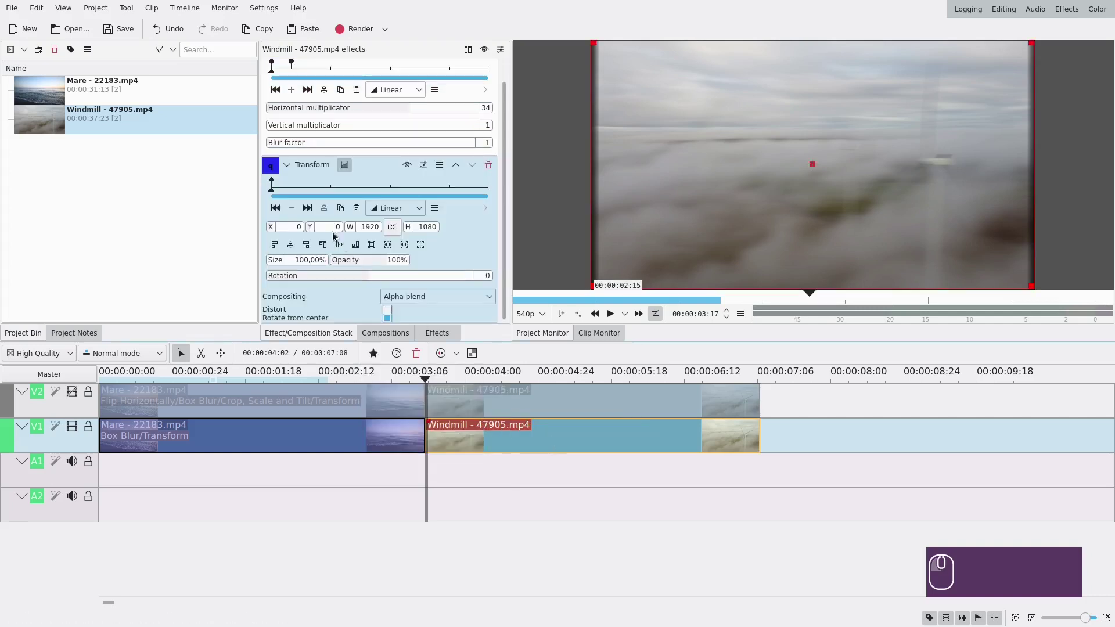
Give the lower Windmill clip's Transform a keyframe with Smooth interpolation.
click(298, 74)
click(296, 74)
click(296, 214)
click(280, 209)
click(414, 210)
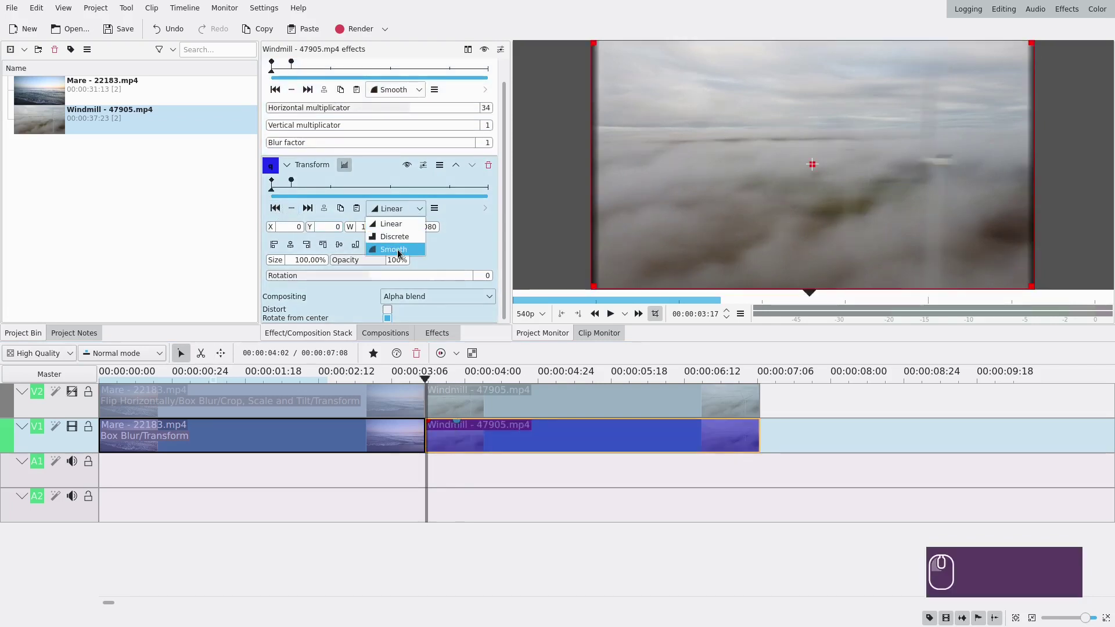
click(402, 252)
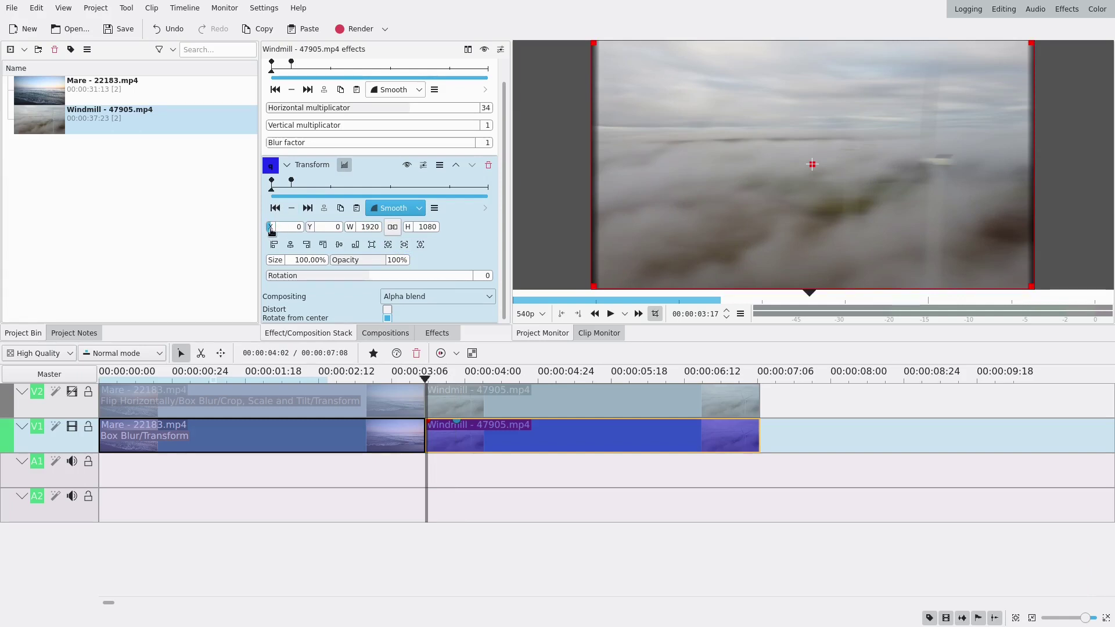
Add Transform keyframes near the clip start shifting the picture right to X 36.
drag(327, 242, 328, 207)
click(288, 198)
click(291, 198)
click(297, 216)
drag(273, 237, 172, 250)
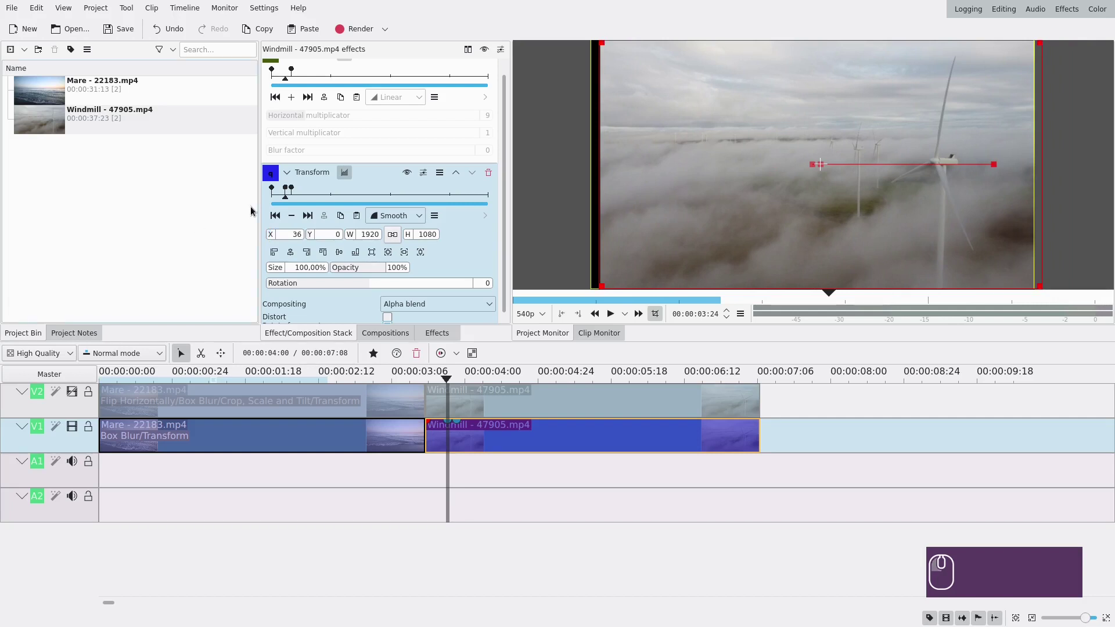
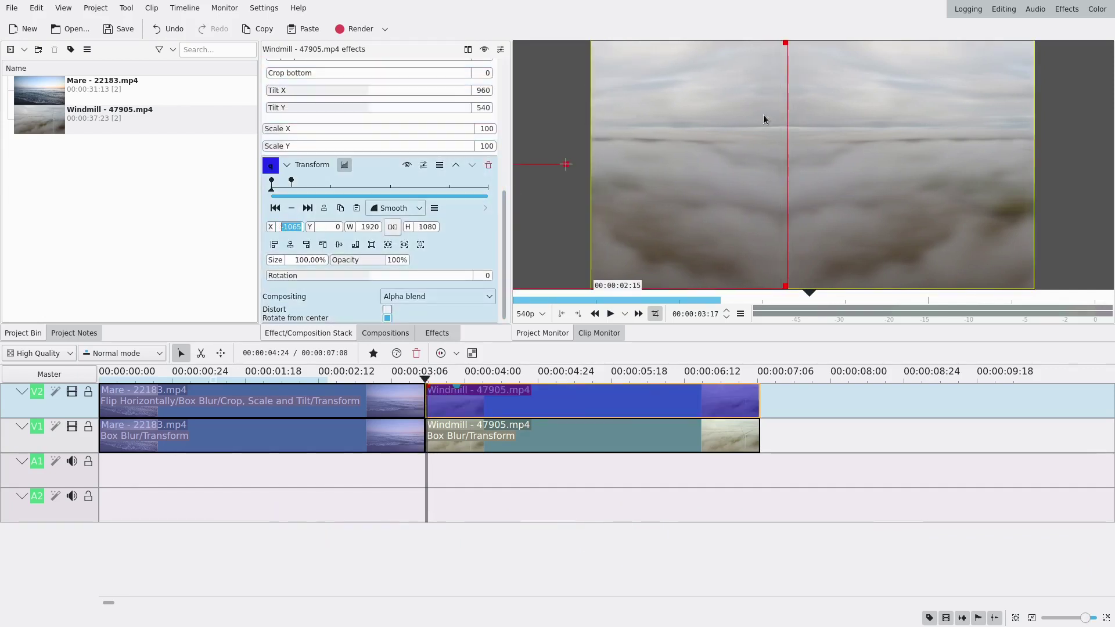
Add a smooth Transform keyframe on the upper Windmill copy placing it at X -1657.
click(287, 192)
click(282, 191)
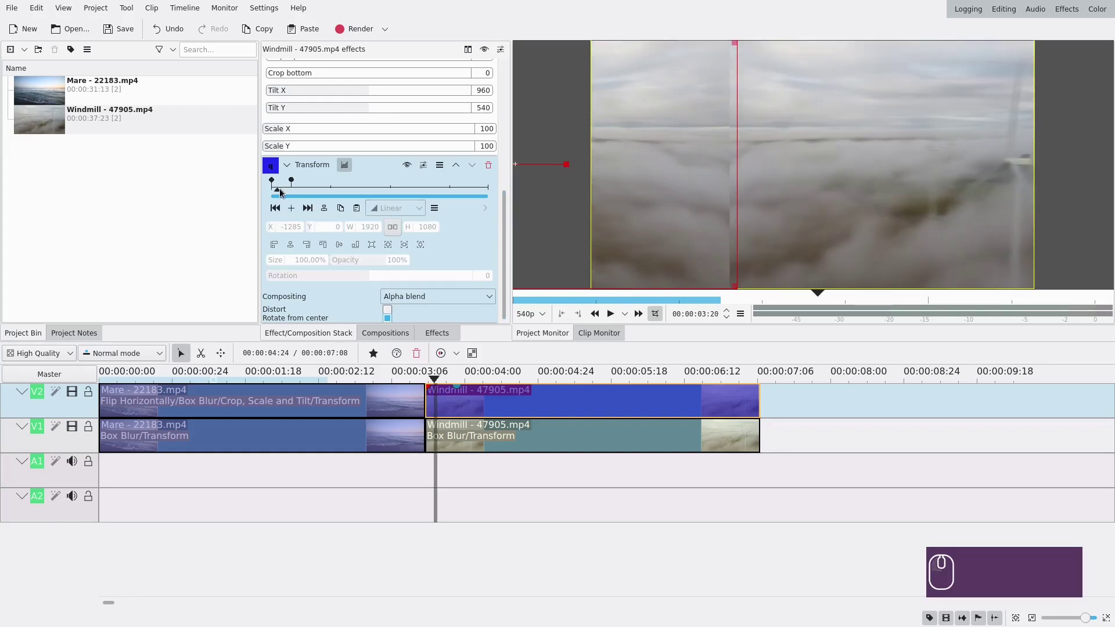
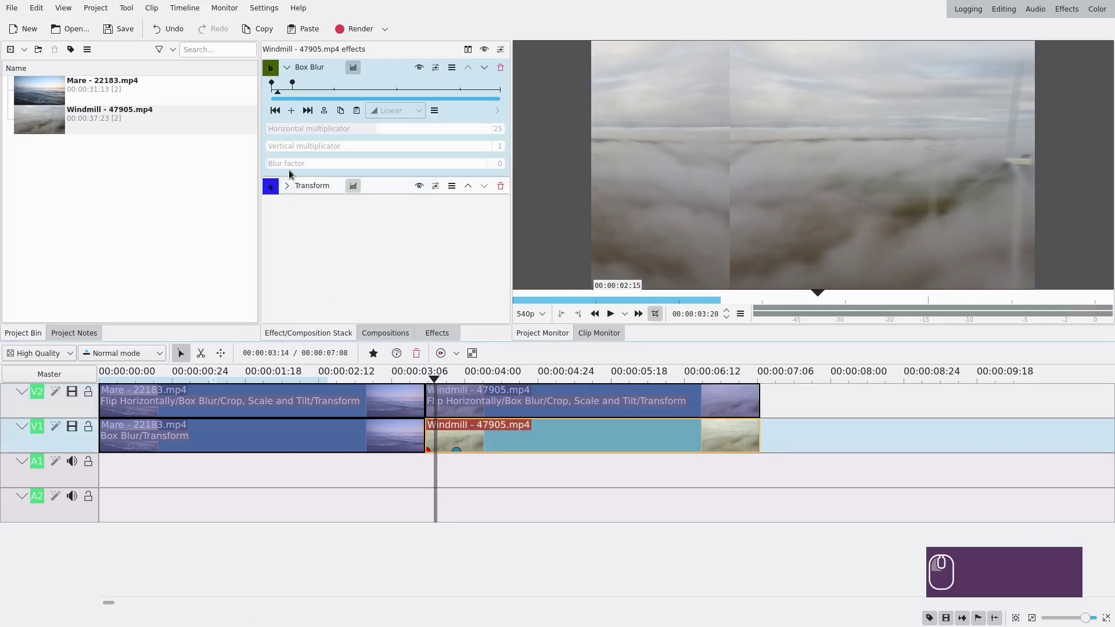
click(290, 192)
click(310, 232)
click(453, 397)
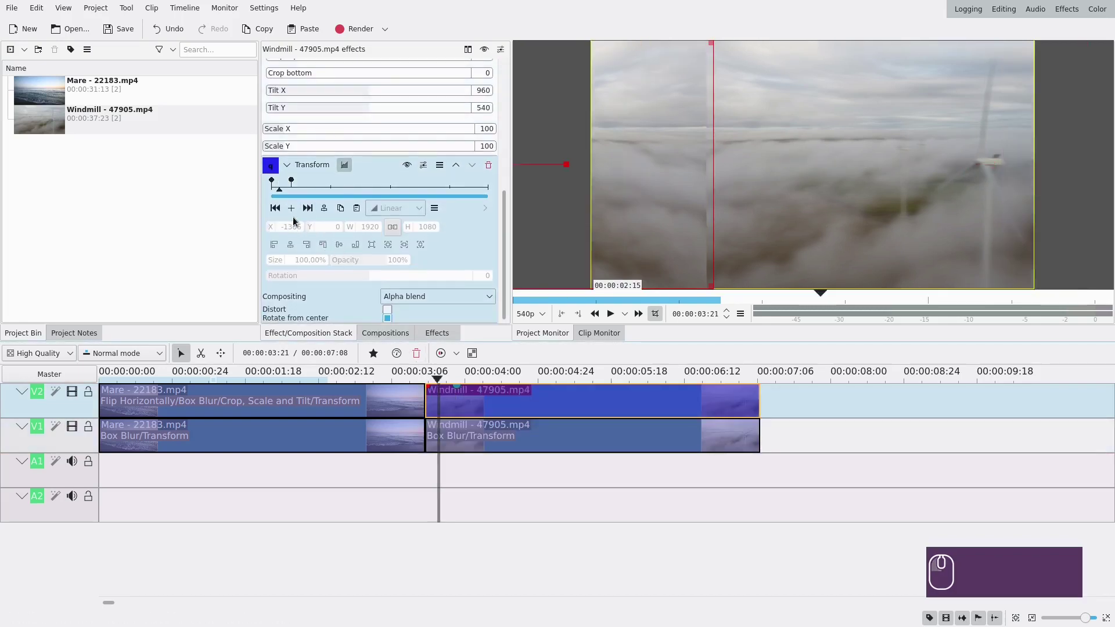
click(293, 209)
drag(273, 226, 109, 246)
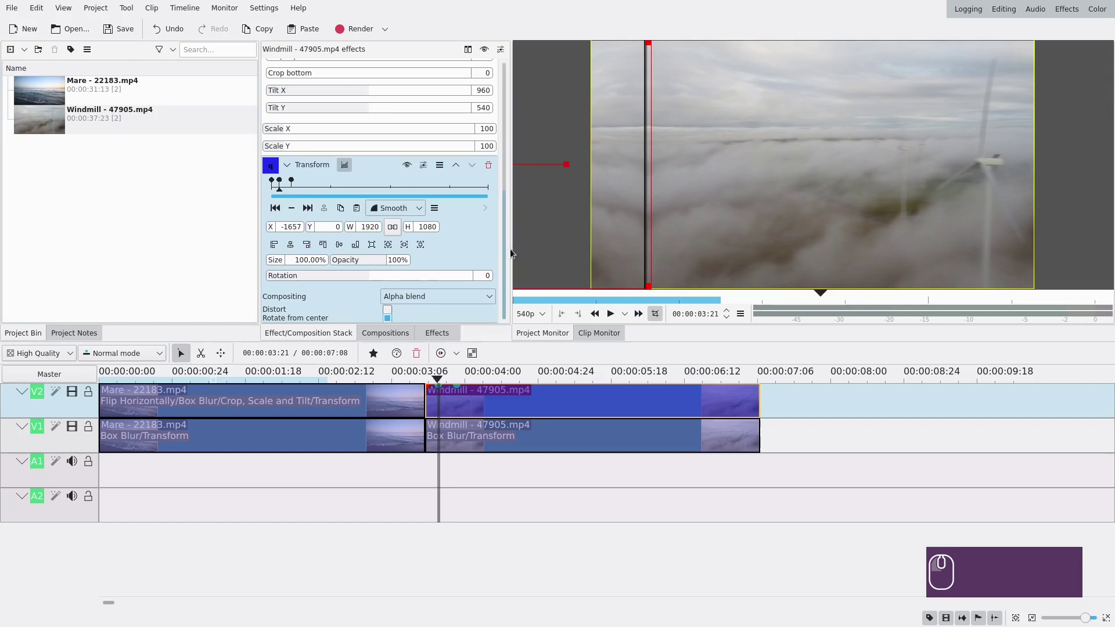
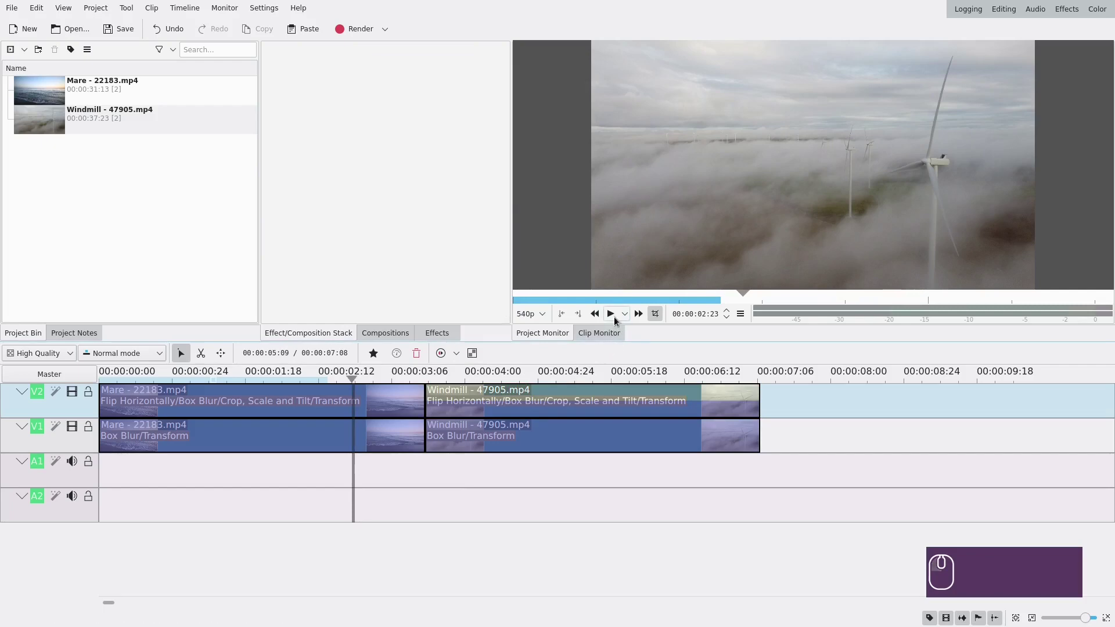
Play and pause the timeline twice to preview the sea-to-windmill transition.
click(617, 318)
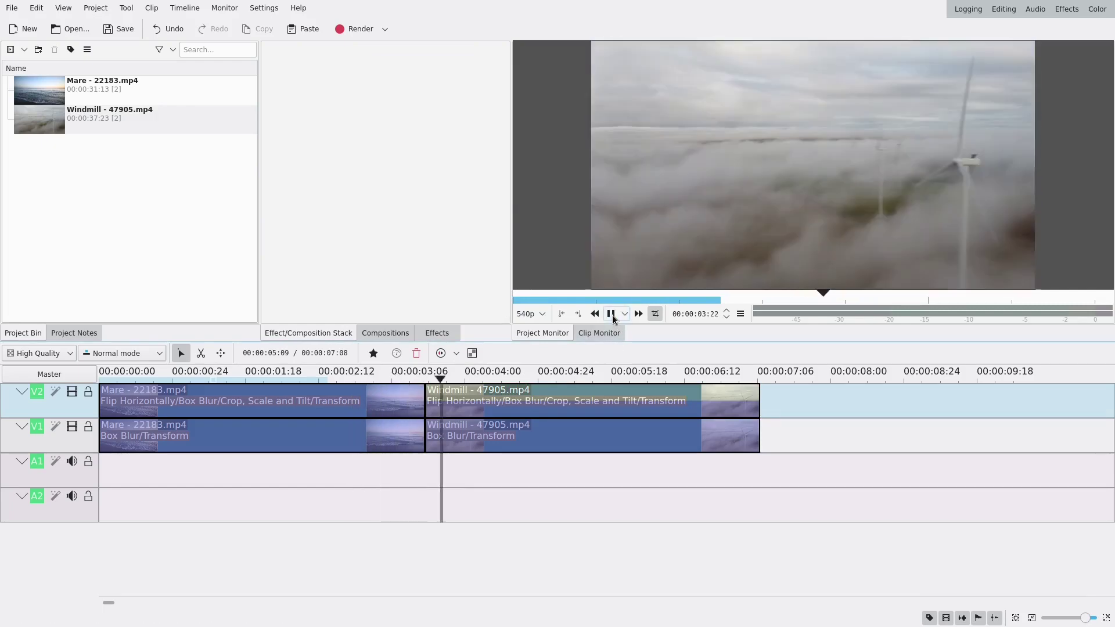
click(616, 318)
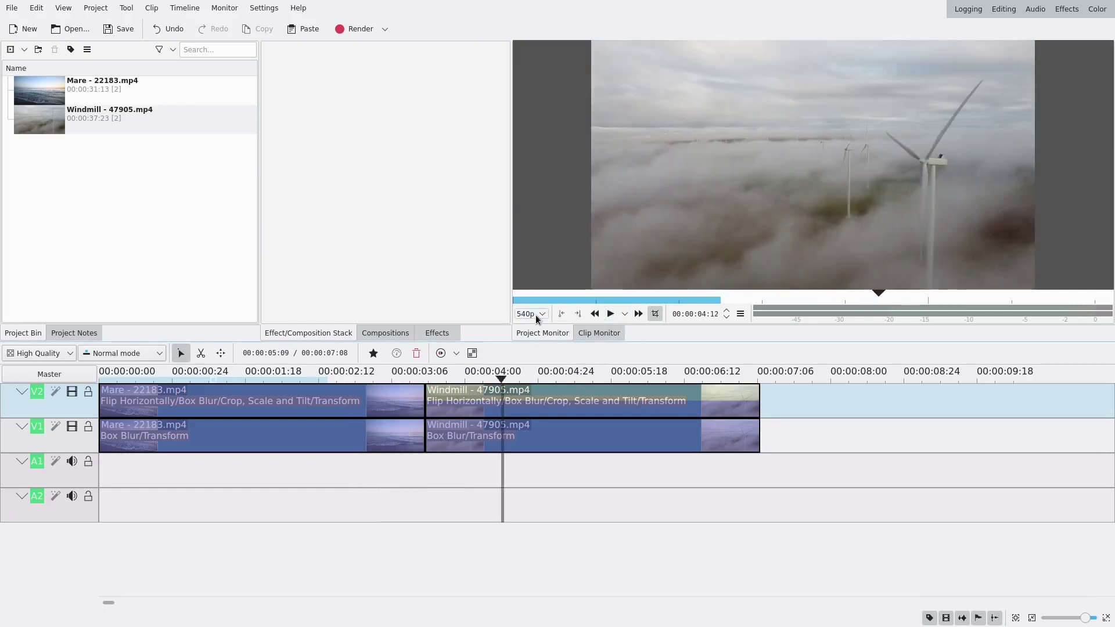
click(292, 490)
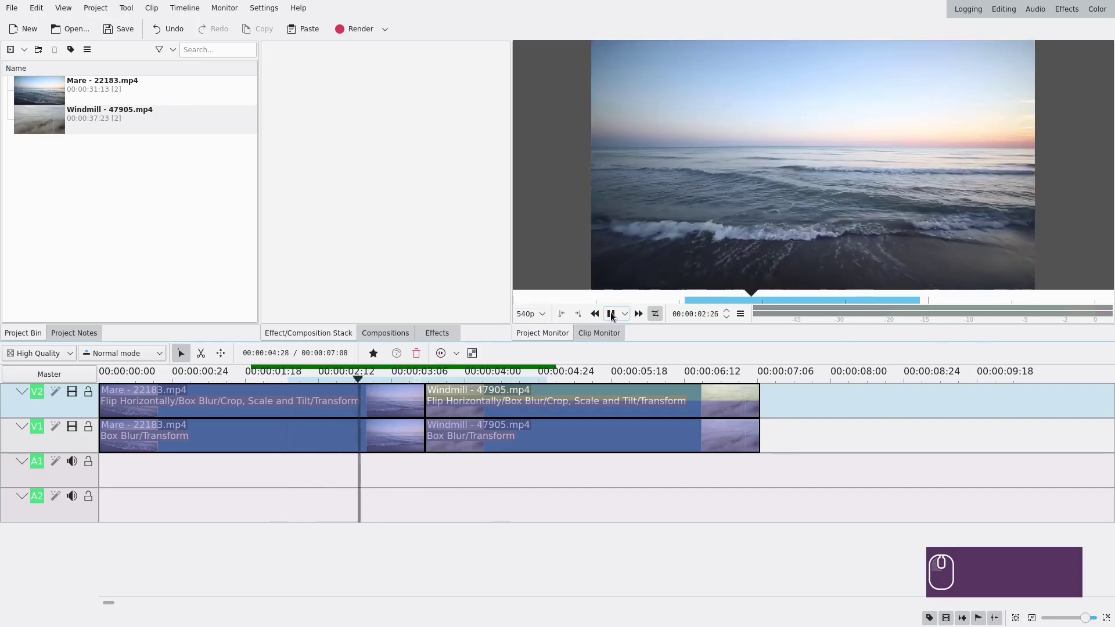
click(613, 317)
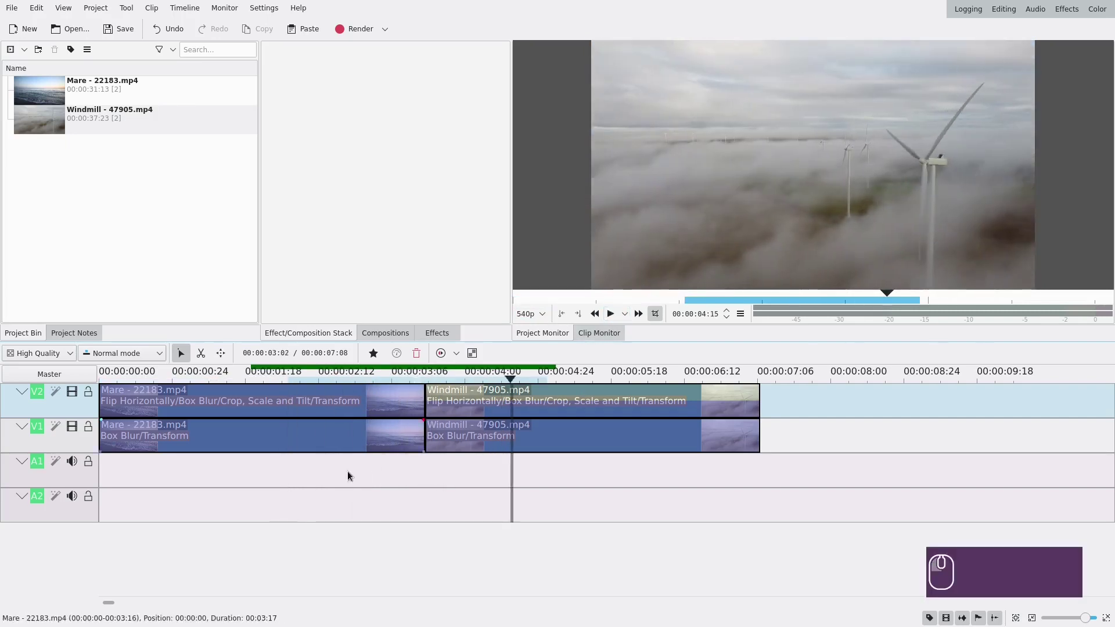
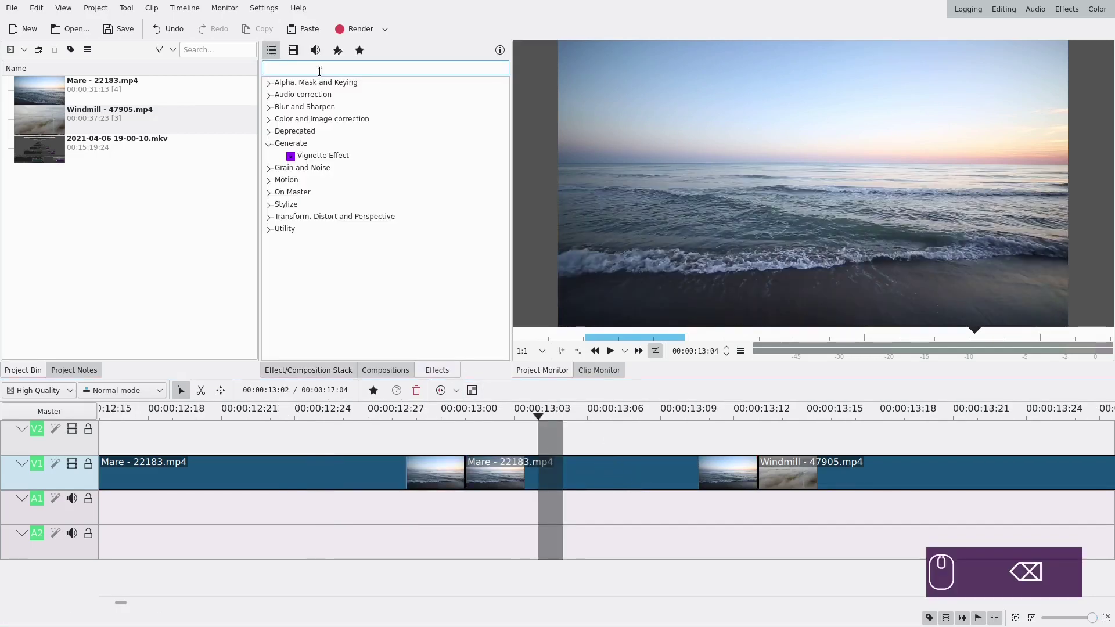
Add a Video grid effect to the short Mare piece with Rows and Columns both 0.030.
text(grid)
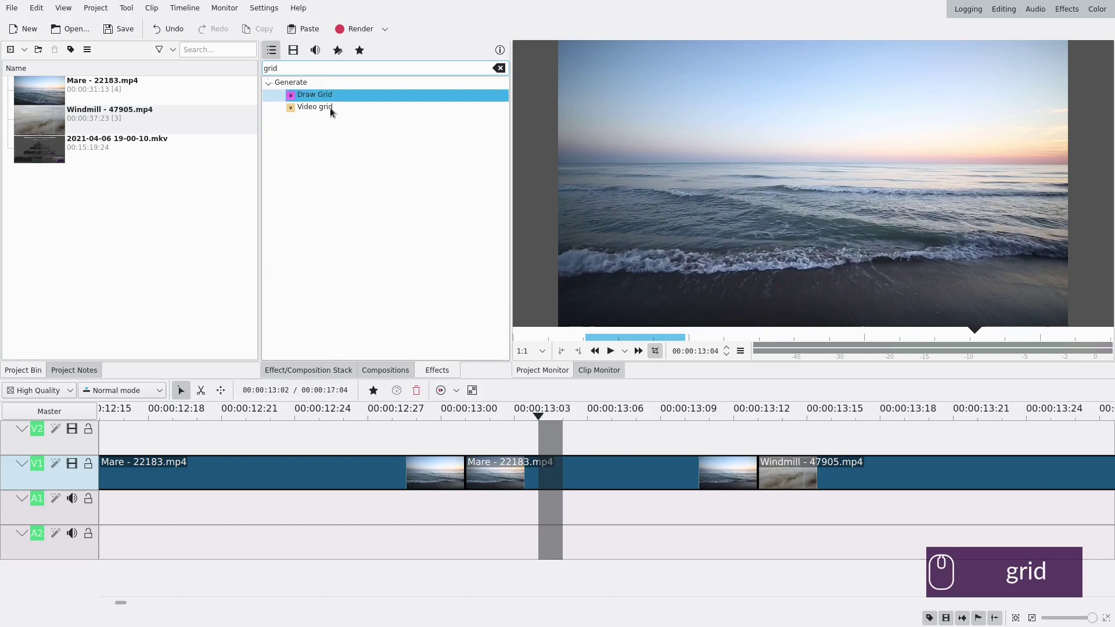
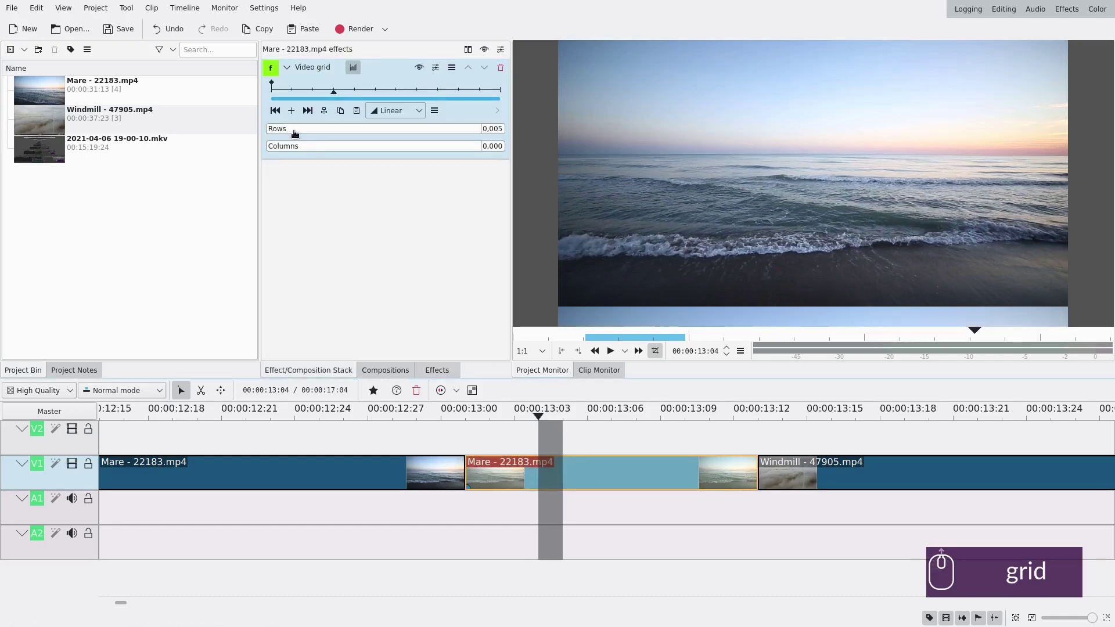
scroll(up, 3)
drag(339, 125, 340, 144)
text(grid)
scroll(up, 3)
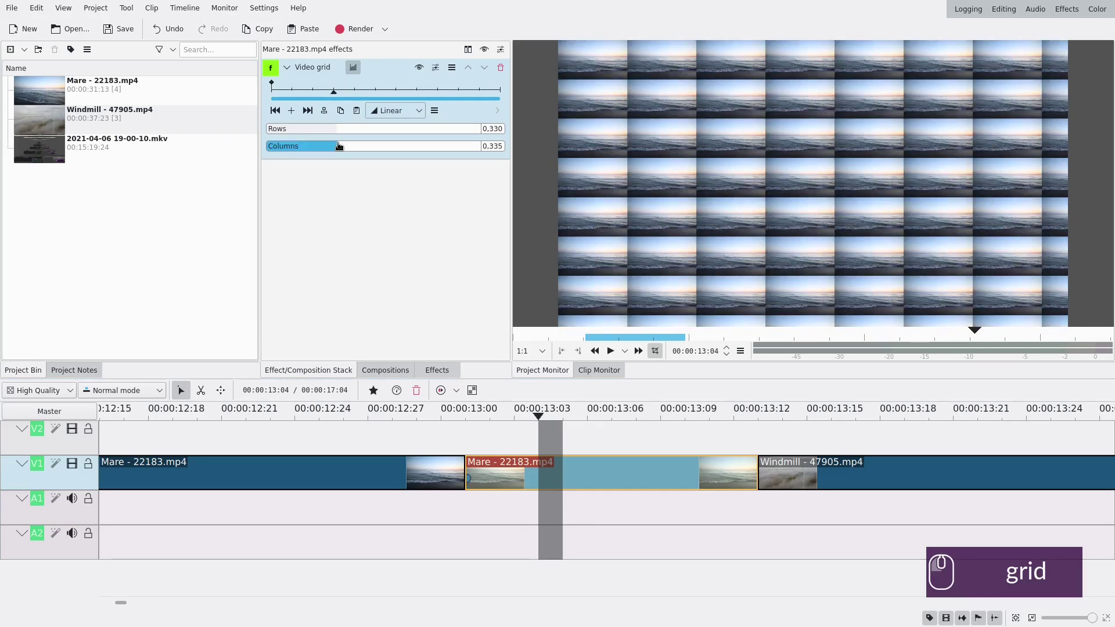
click(281, 131)
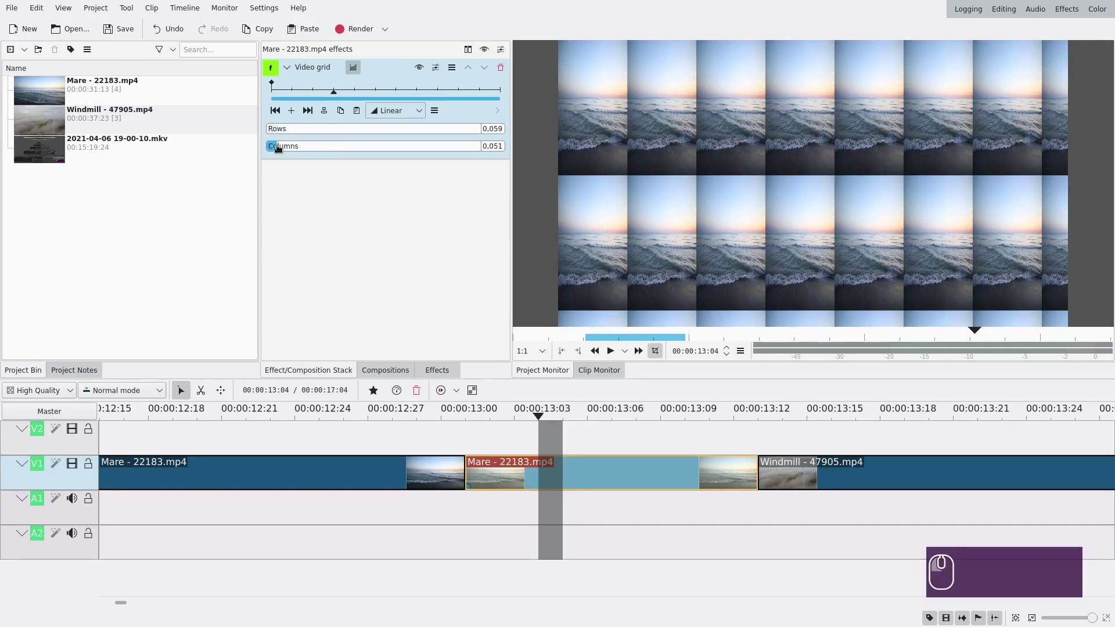
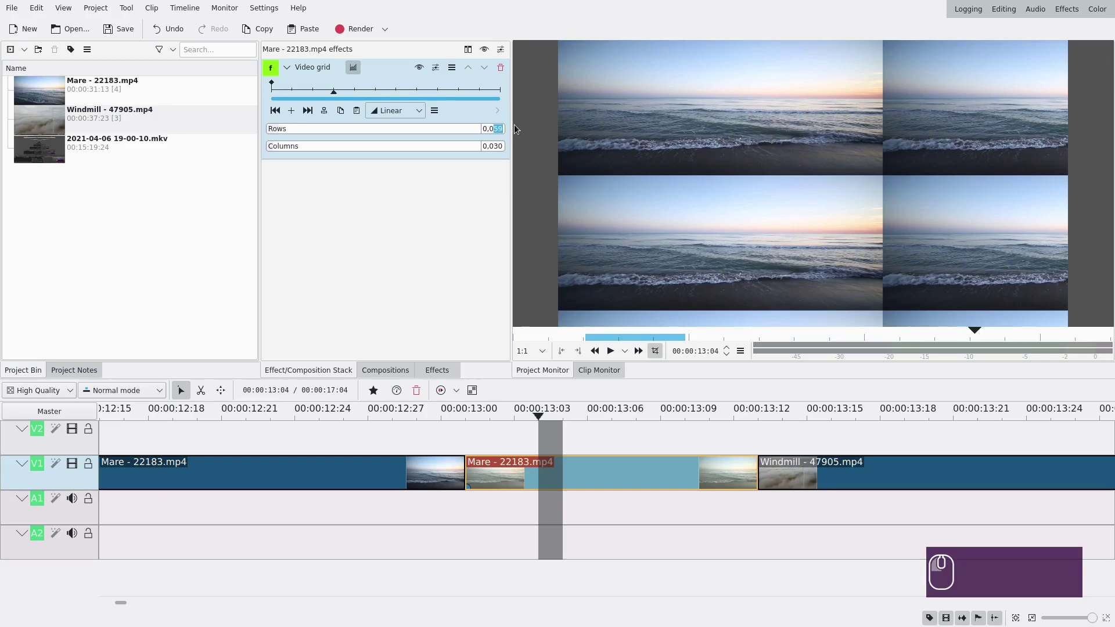
key(3)
key(Return)
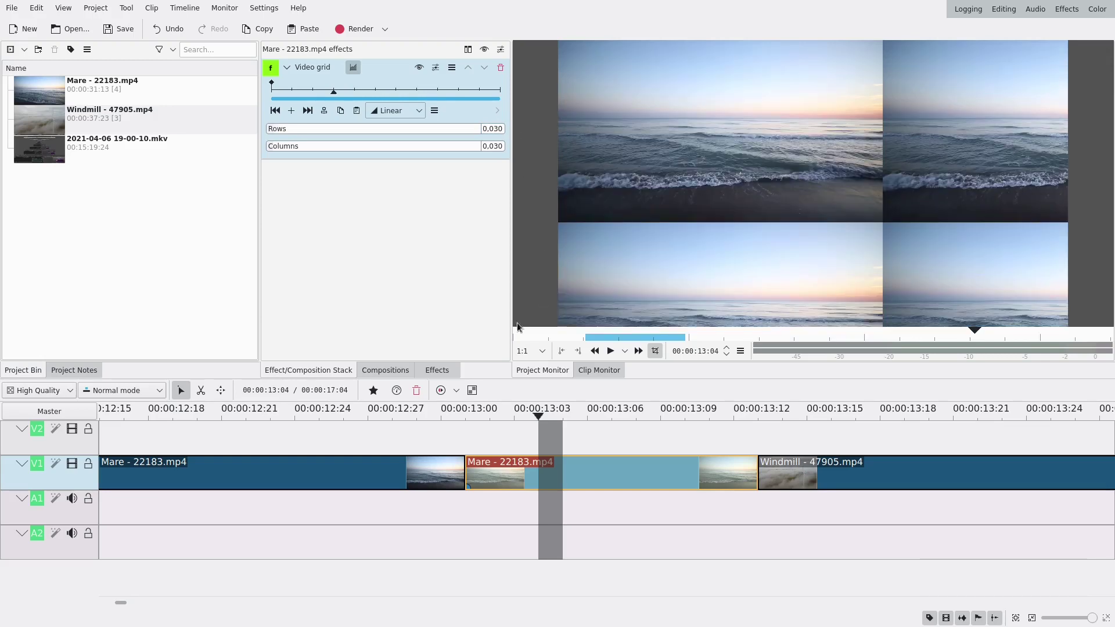
Find Fill borders via an effects search for 'fill' and apply it to the short Mare piece.
click(437, 373)
double_click(364, 70)
text(fill)
click(335, 97)
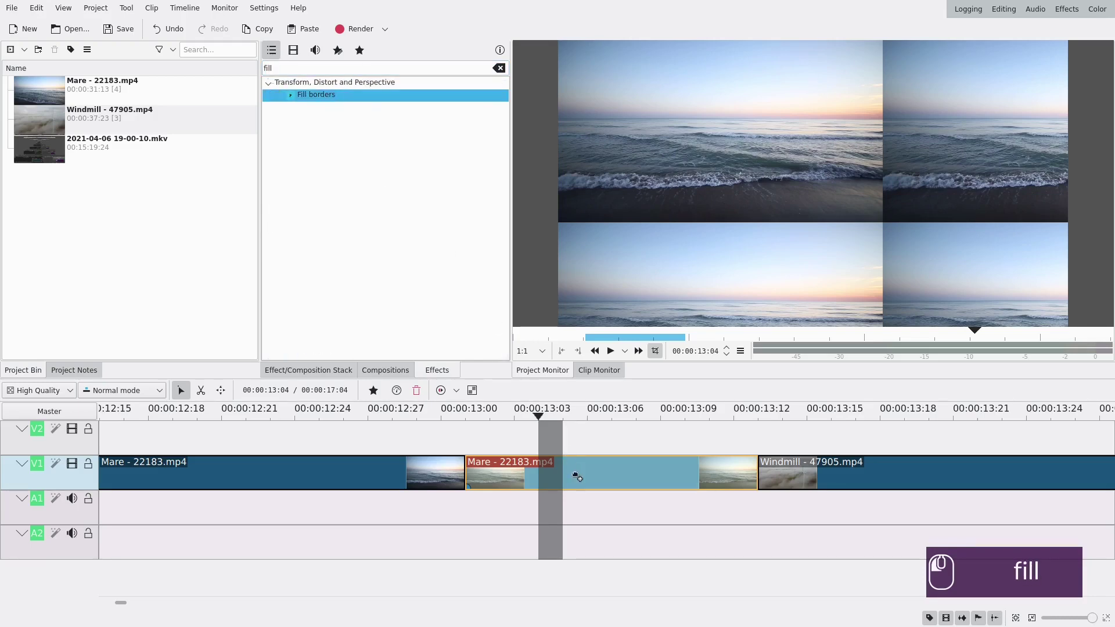
click(590, 476)
Set Fill borders to Mirror mode and raise its Right border to 699.
click(290, 203)
click(313, 203)
click(332, 202)
click(351, 204)
click(374, 204)
click(393, 207)
click(408, 207)
click(442, 256)
click(425, 286)
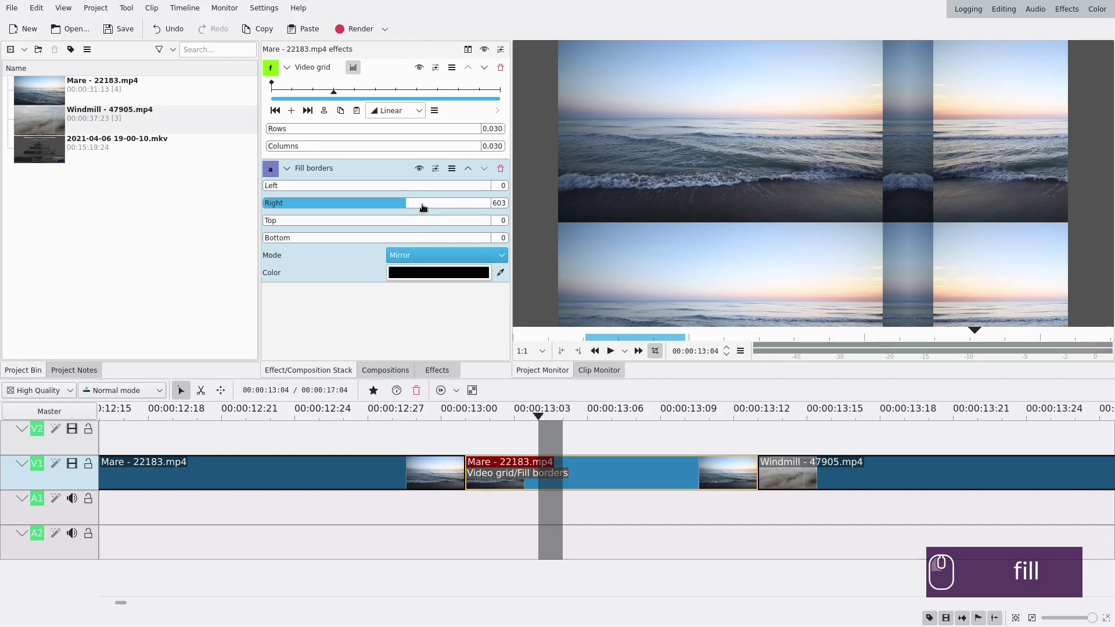
Scroll through the effects panel and bring up the favourite effects list.
scroll(up, 3)
text(fill)
scroll(down, 3)
scroll(up, 3)
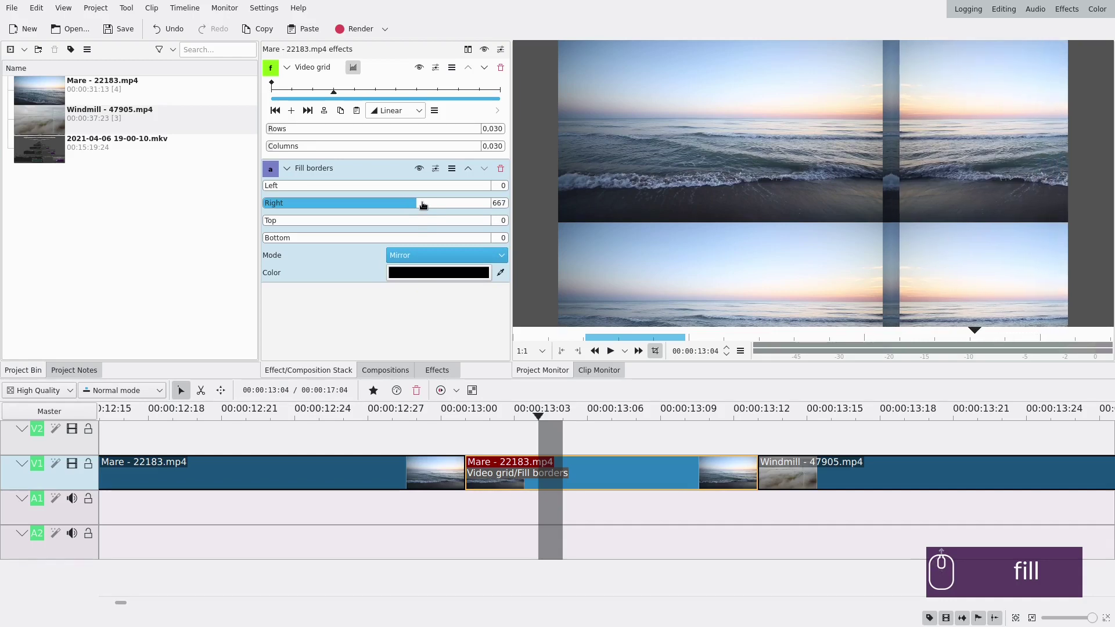
scroll(up, 3)
scroll(up, 3)
scroll(up, 3)
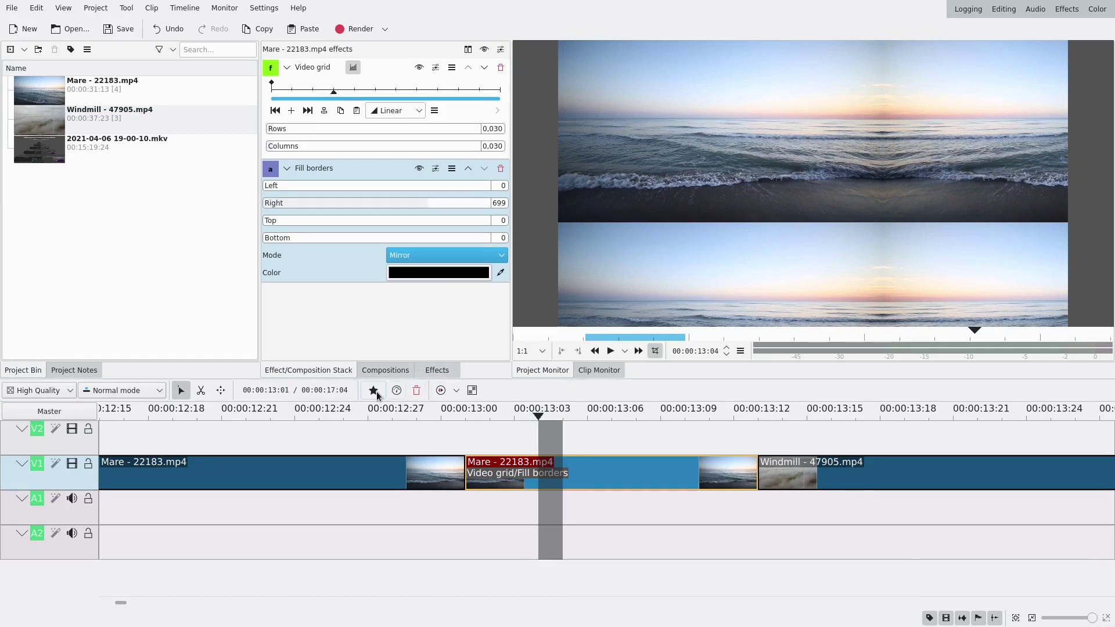
click(375, 393)
Add a Transform effect to the short Mare piece below Video grid and Fill borders.
click(390, 443)
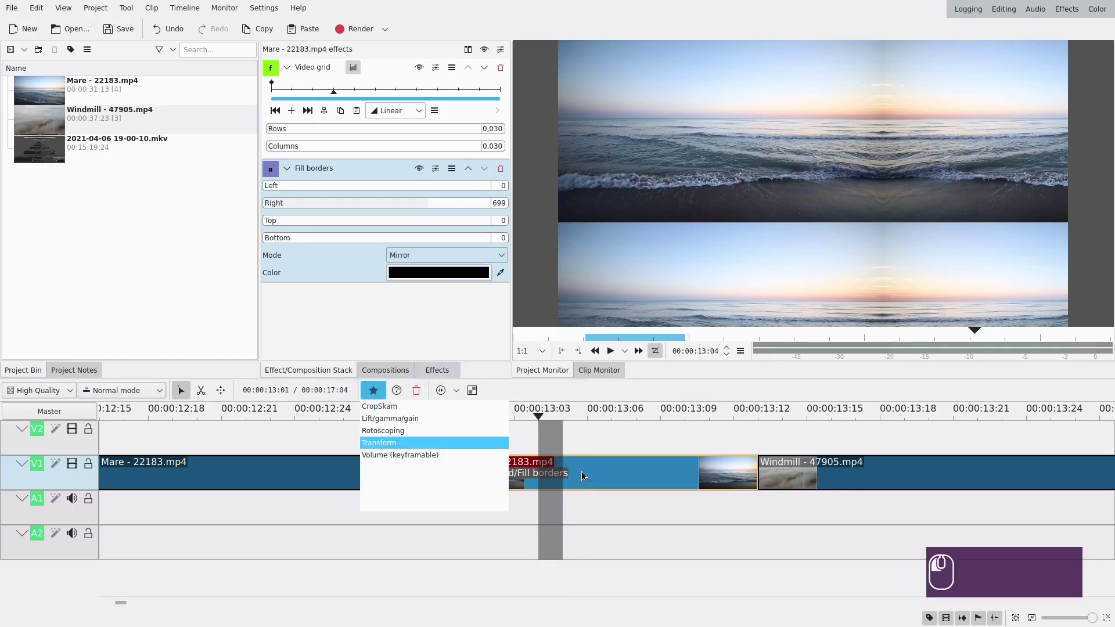
drag(600, 474, 351, 238)
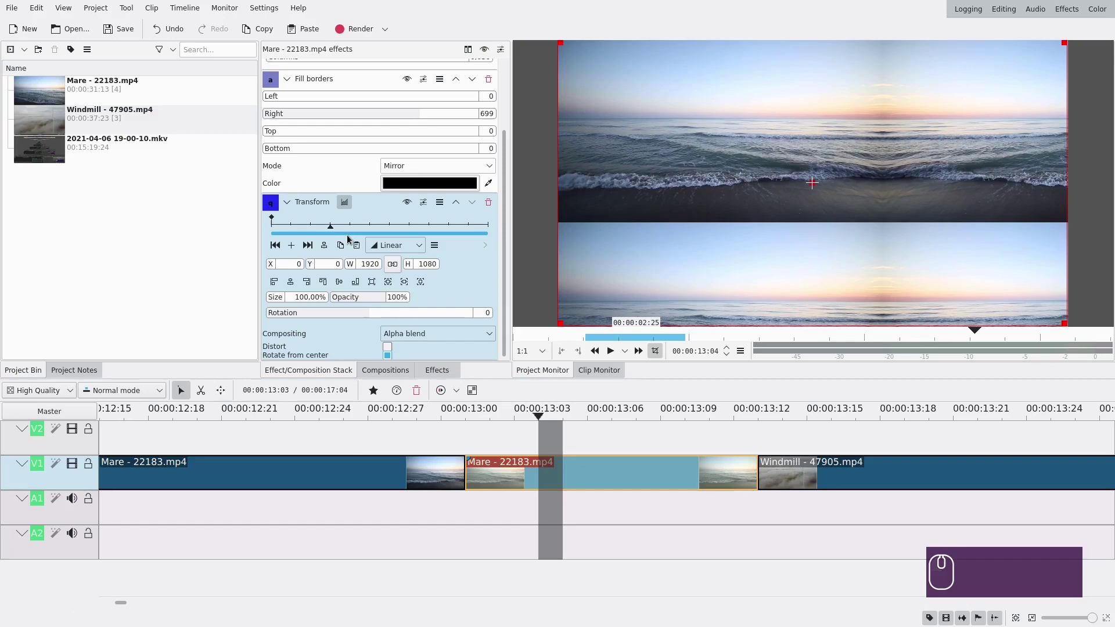
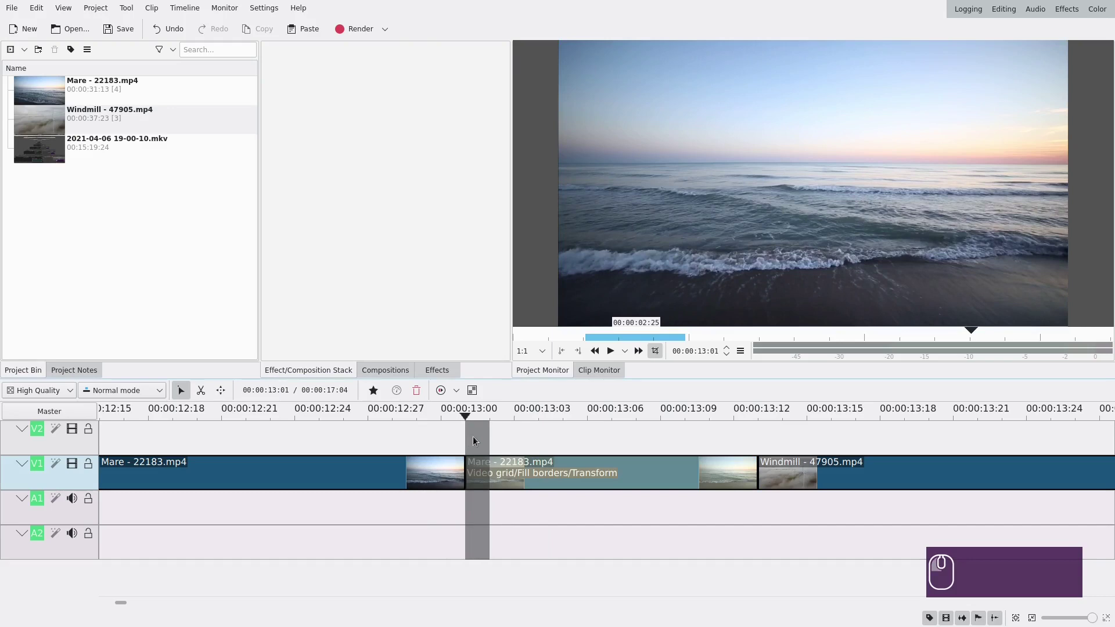
Add a smooth end keyframe to the Mare piece's Transform sliding the sea left to X -1094.
click(458, 439)
click(477, 439)
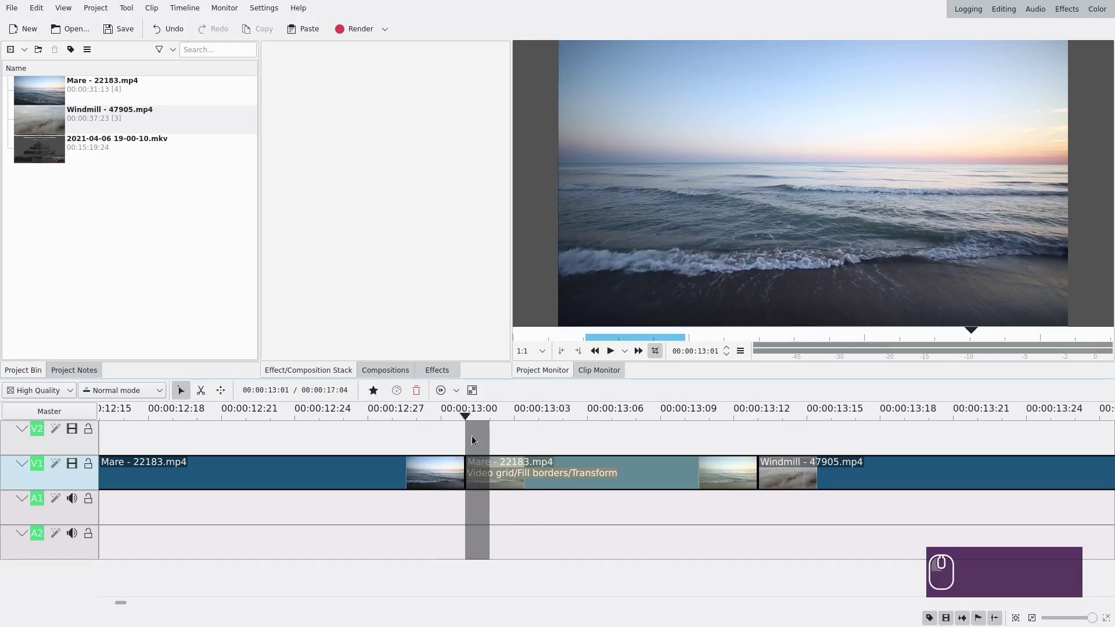
click(508, 474)
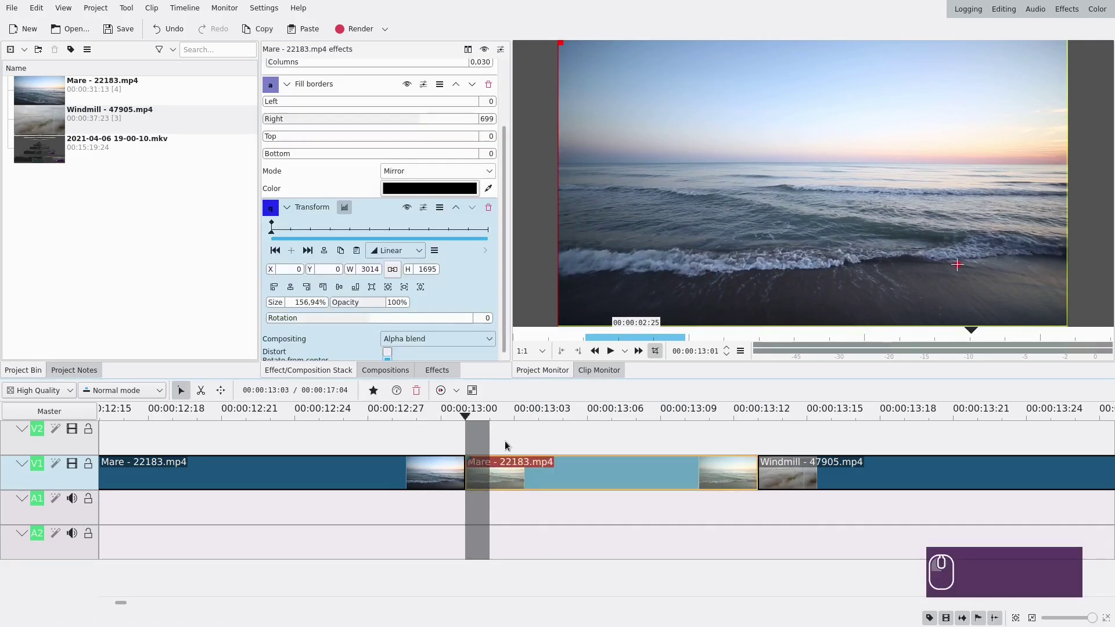
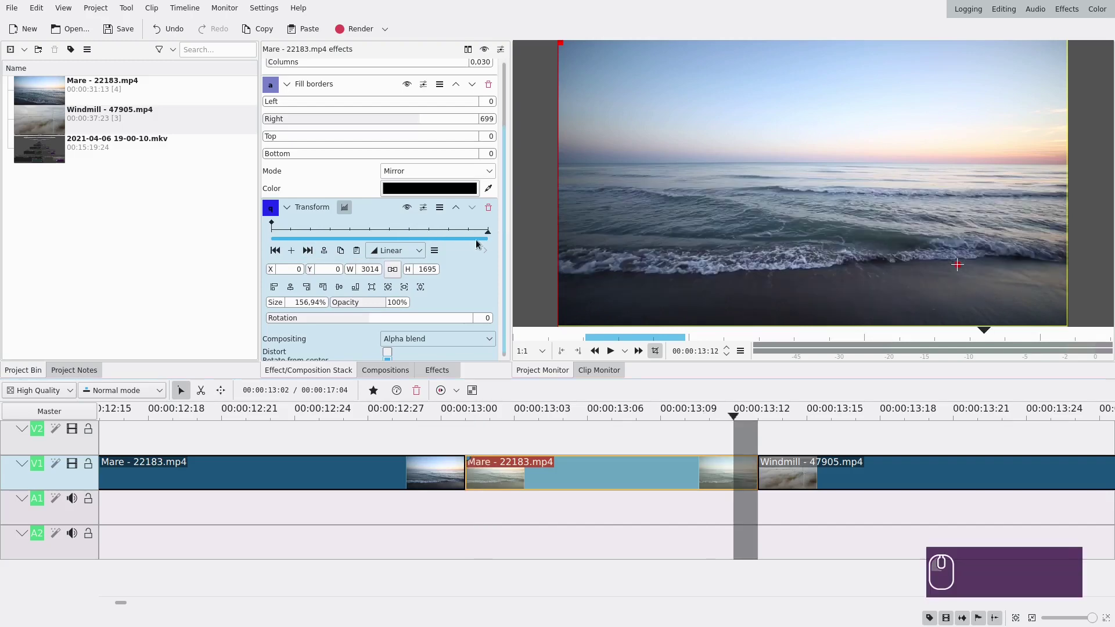
click(297, 253)
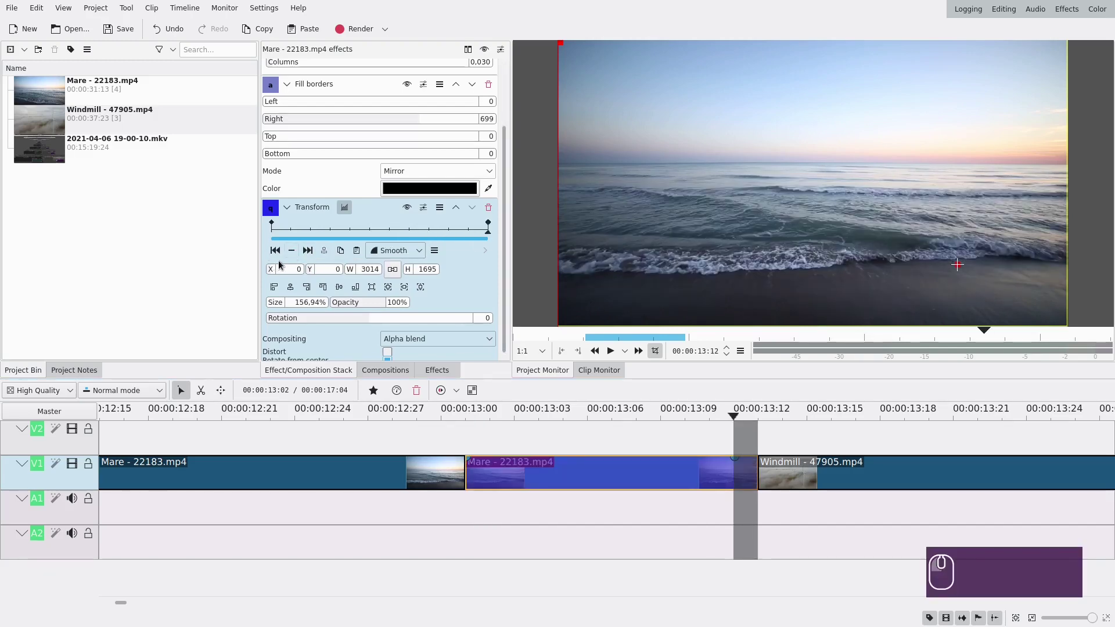
drag(274, 270, 97, 276)
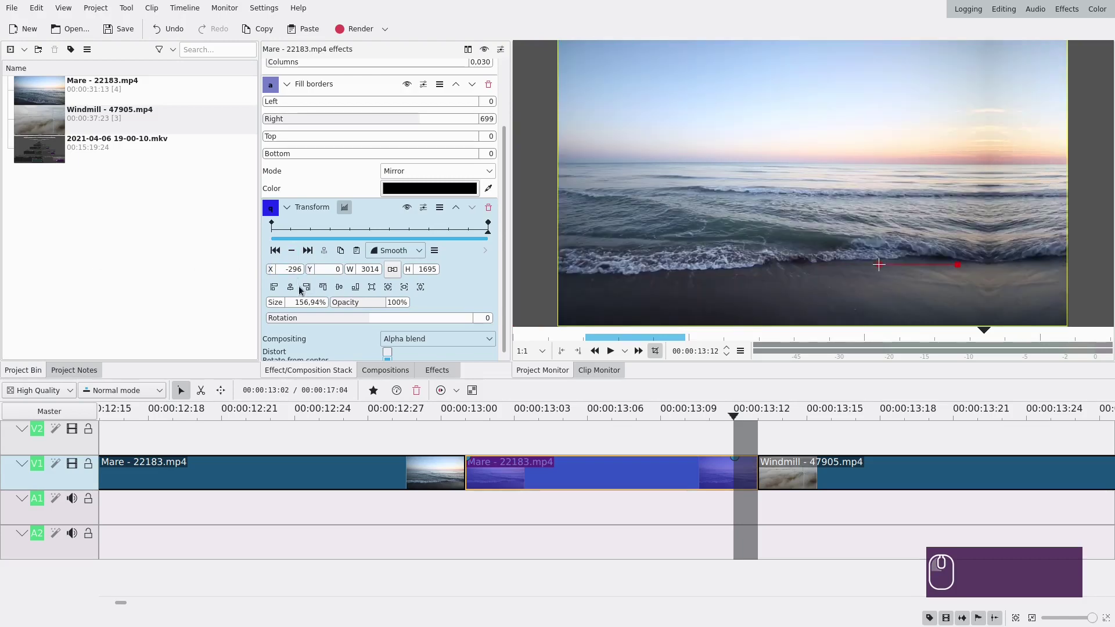
click(311, 290)
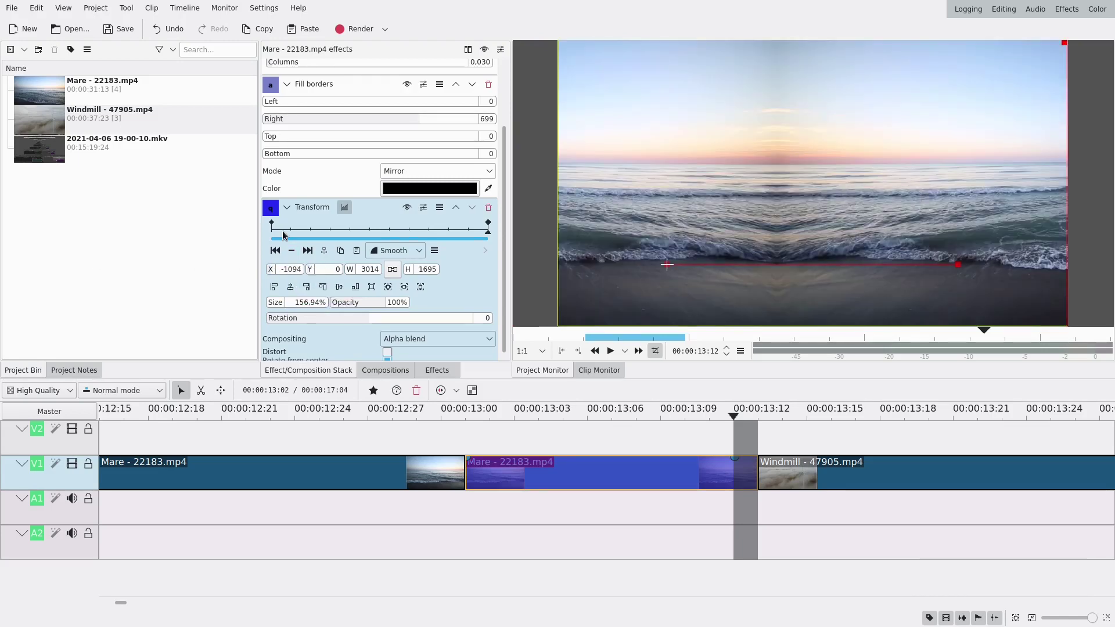
click(290, 211)
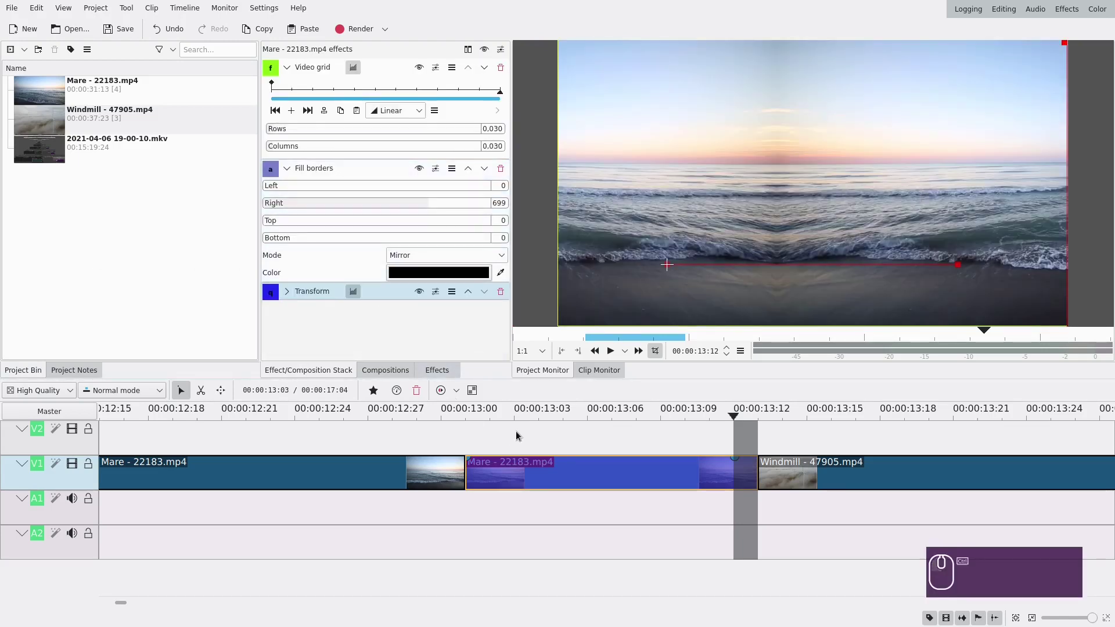
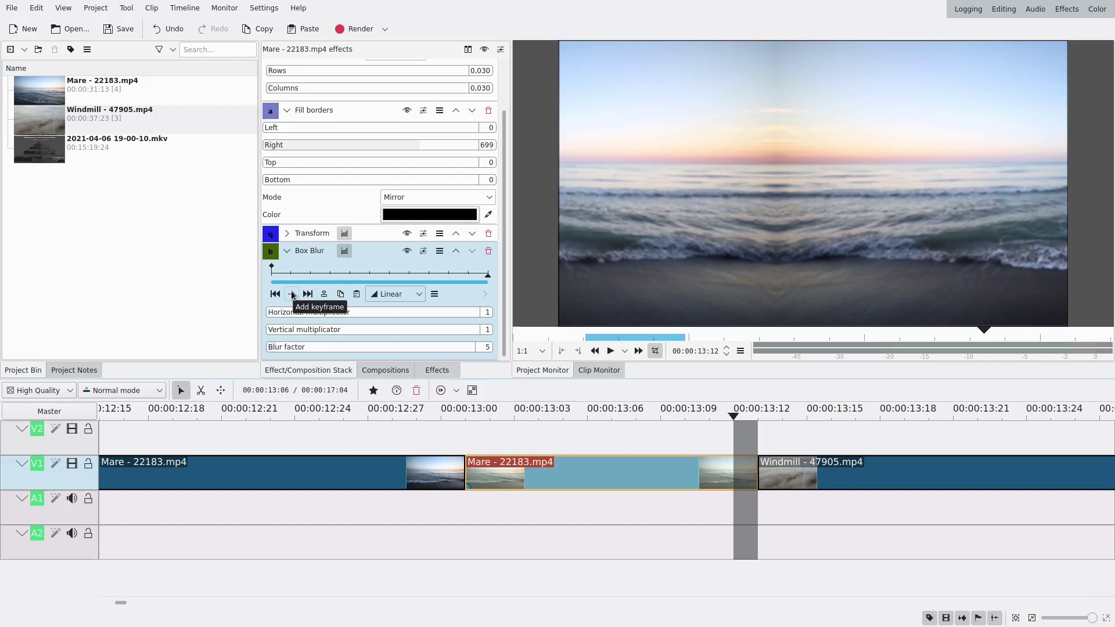
Keyframe the Mare piece's Box Blur from zero at the start to blur factor 1 at the end.
drag(273, 349, 250, 349)
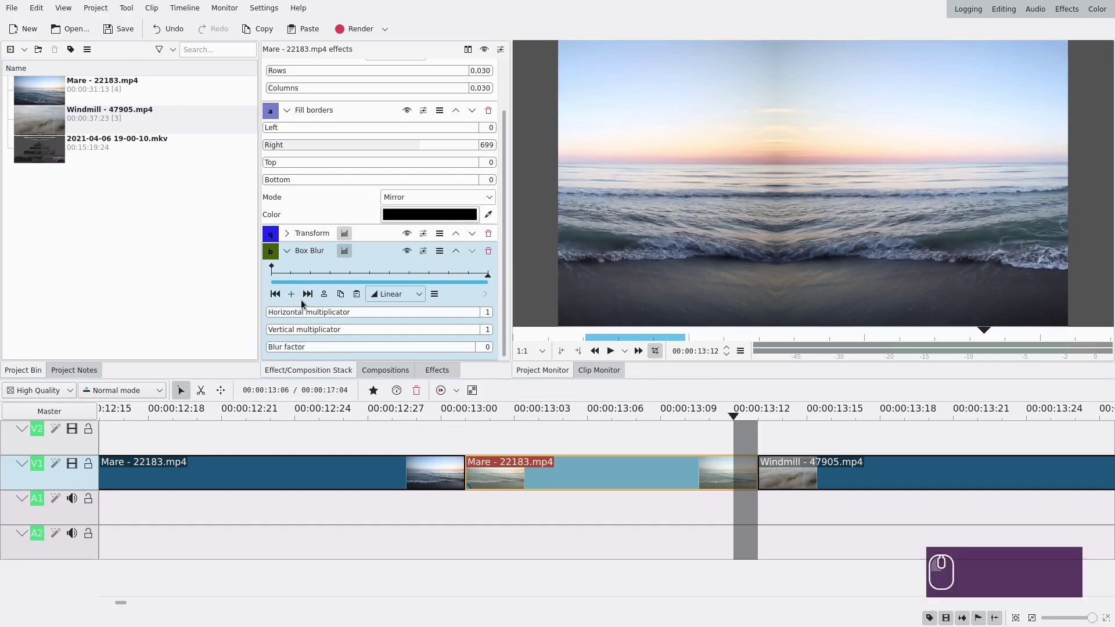
click(294, 295)
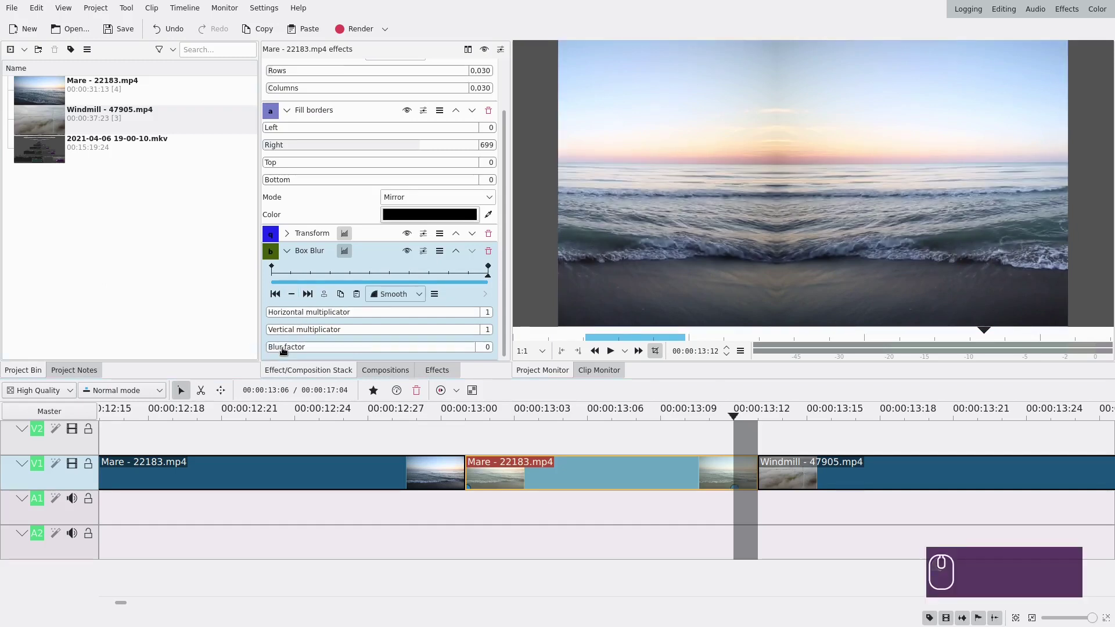
scroll(up, 3)
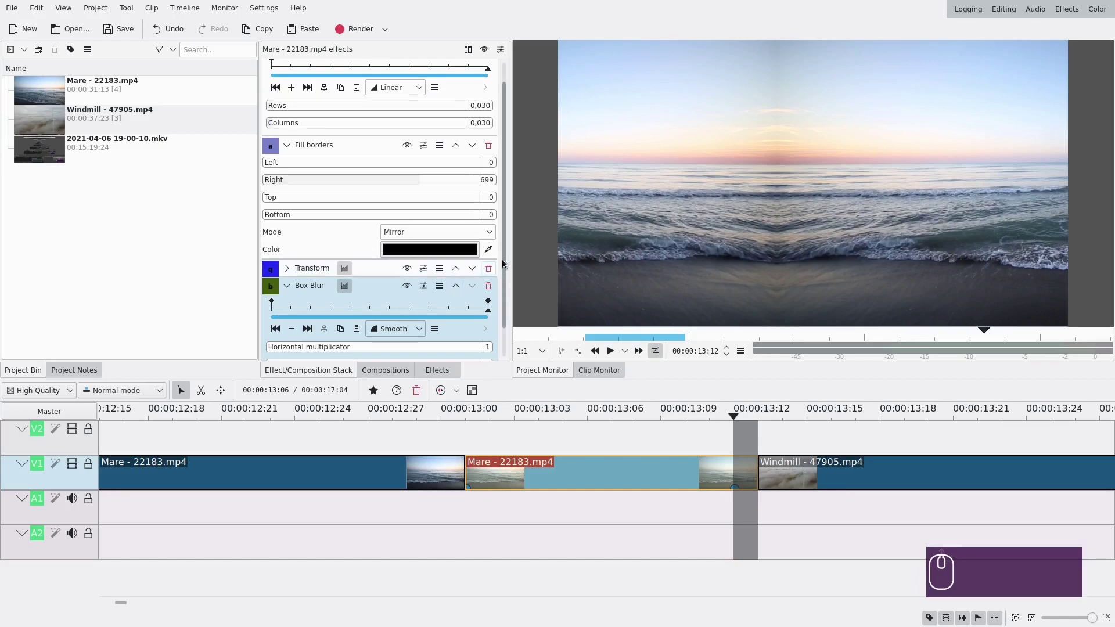
double_click(507, 277)
key(1)
key(Return)
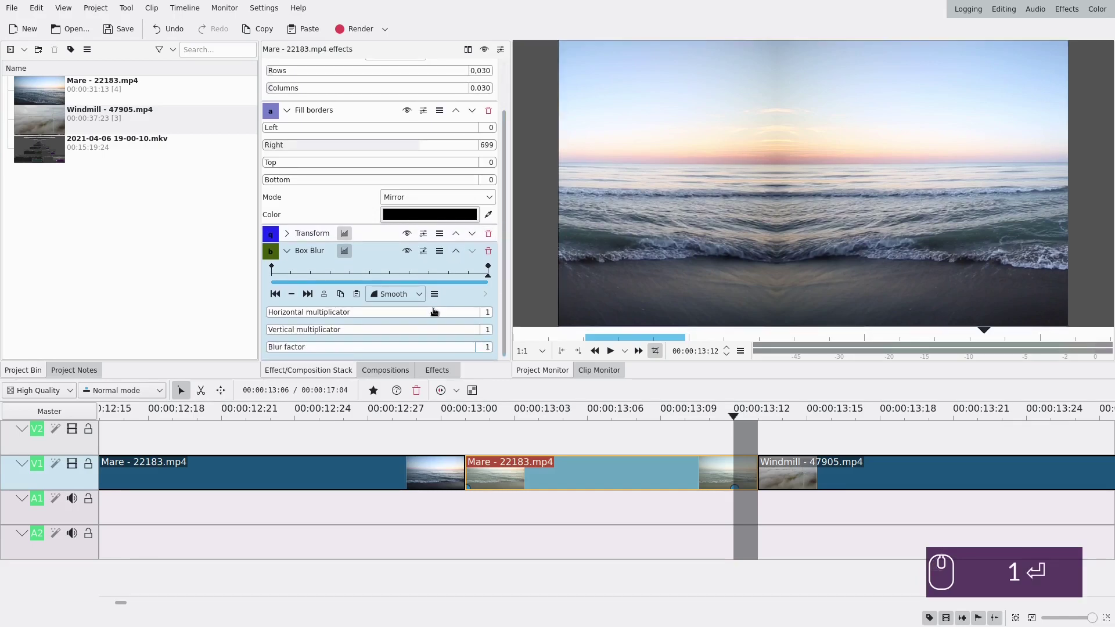
Raise the end Horizontal multiplicator to 31 and move Box Blur above Transform.
click(372, 313)
click(389, 313)
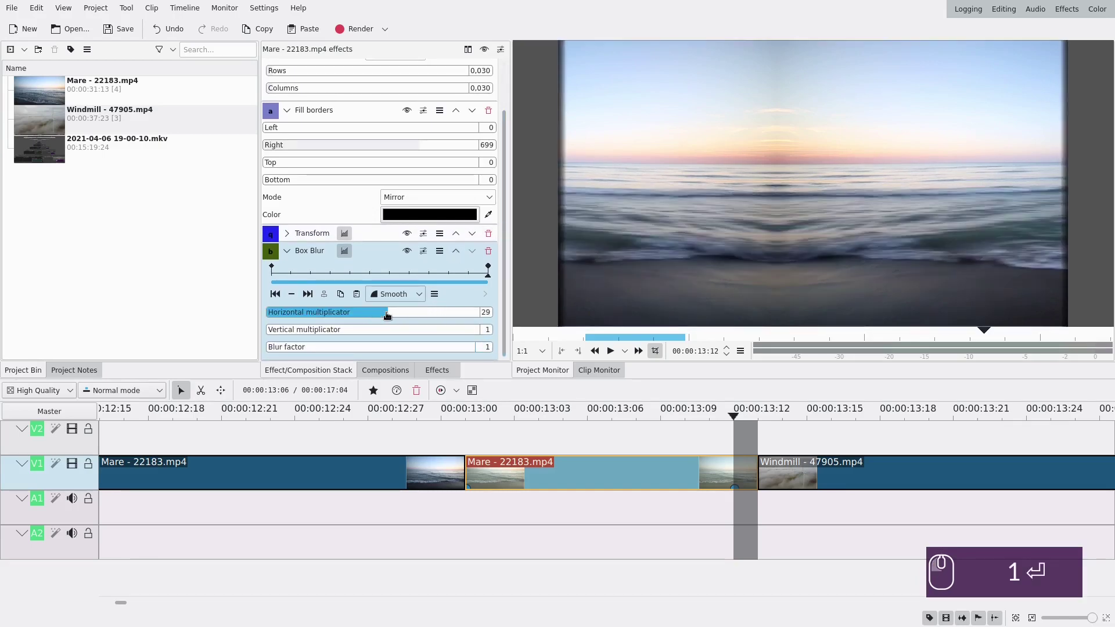
click(401, 313)
click(459, 255)
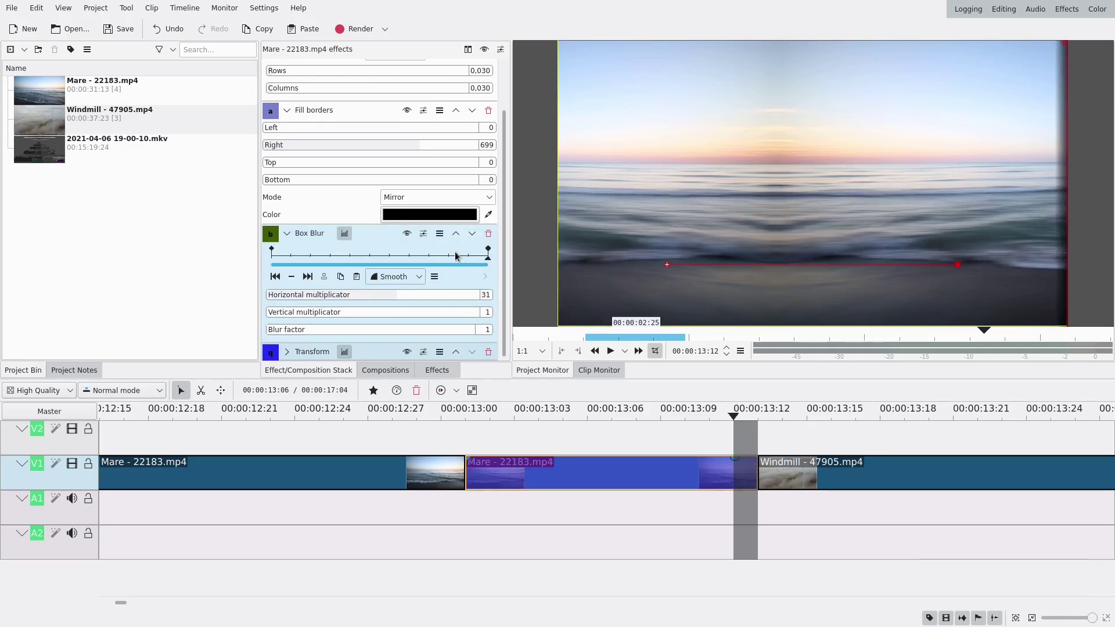
drag(505, 252, 538, 221)
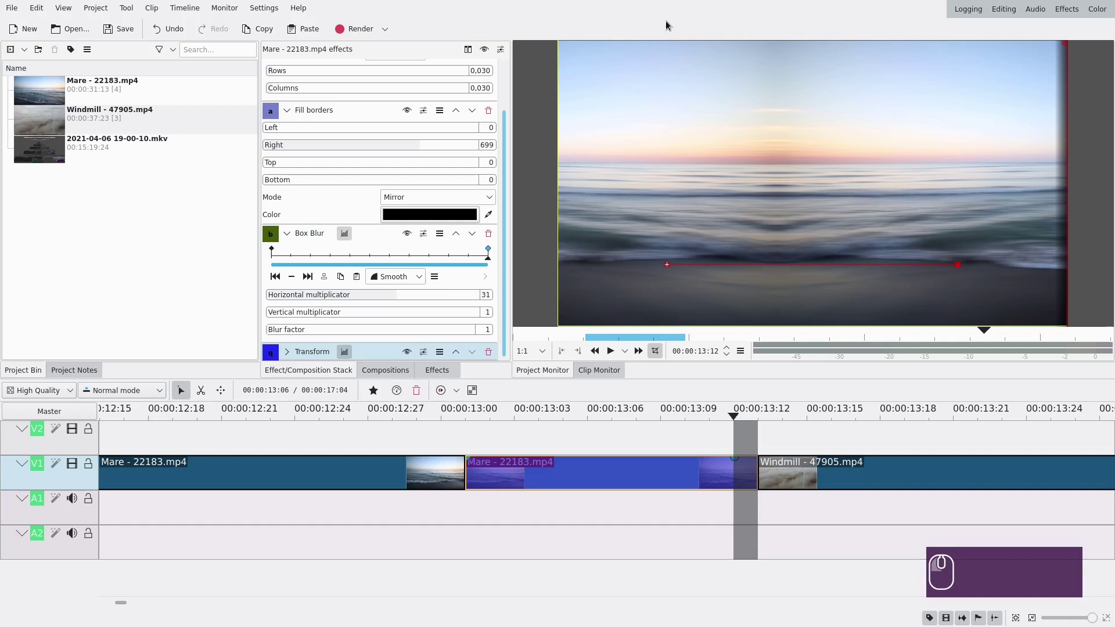
click(288, 237)
Adjust the Transform end position and add a midpoint keyframe at 13:06 with X -172.
click(291, 309)
drag(507, 228, 307, 285)
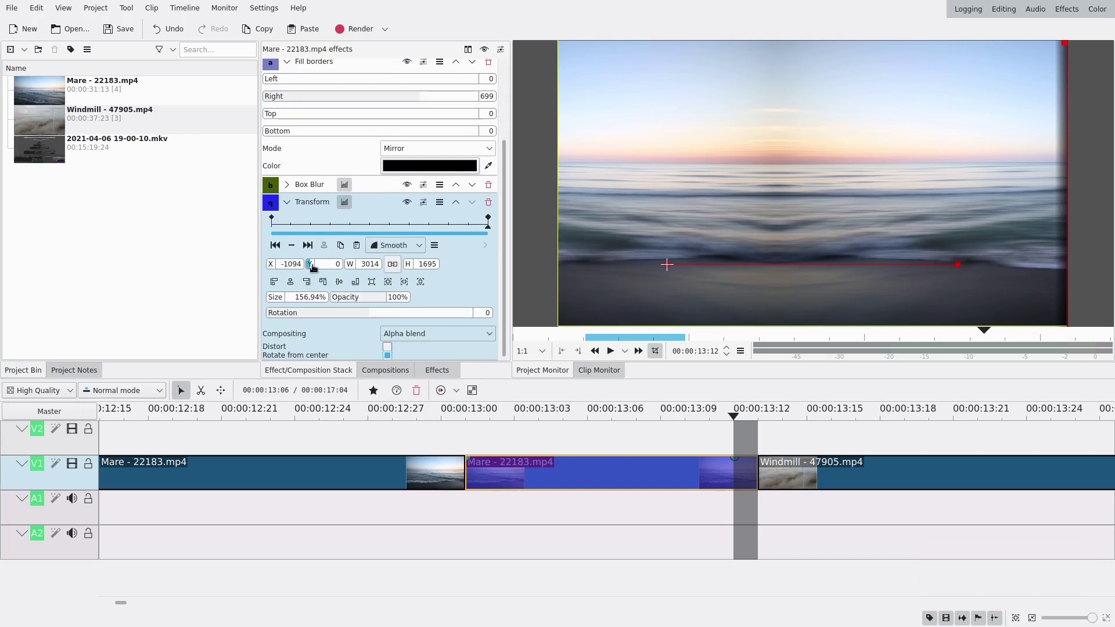
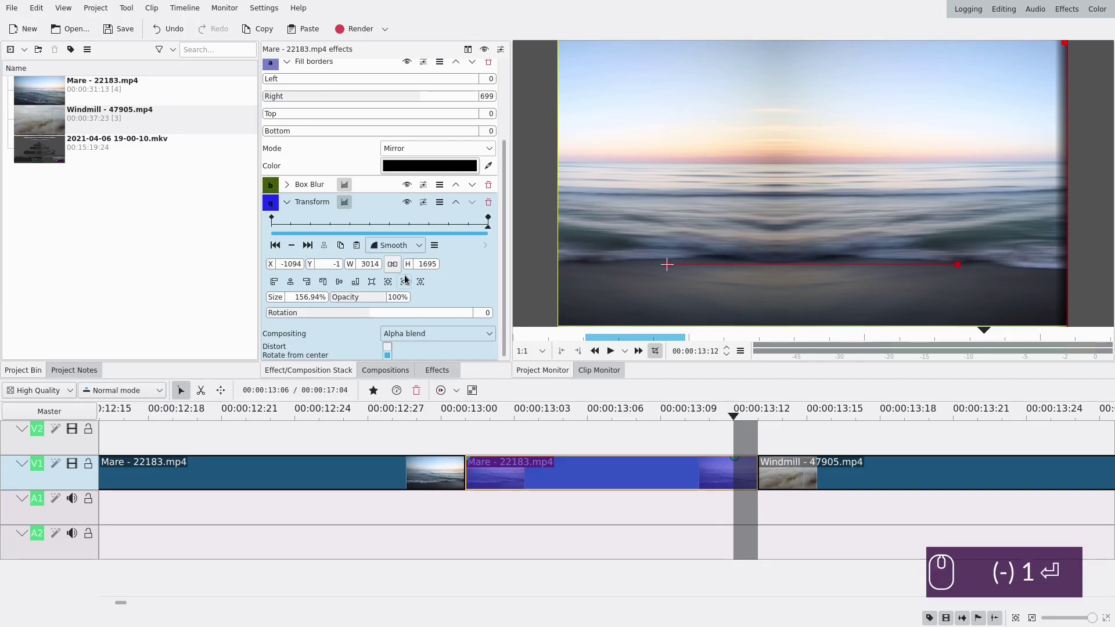
drag(273, 266, 309, 265)
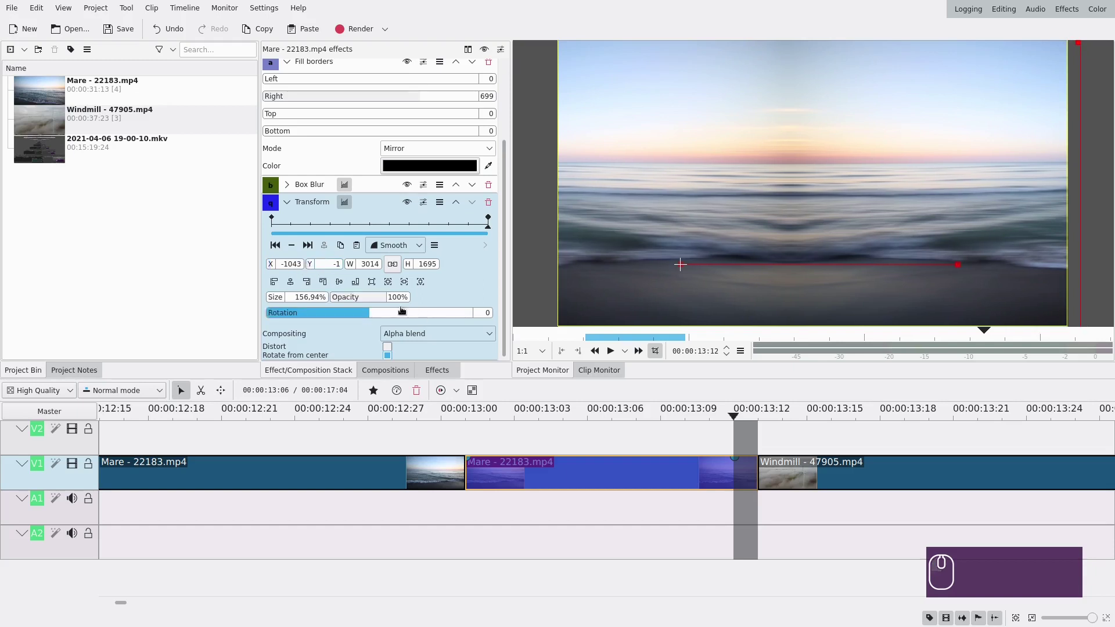
click(383, 228)
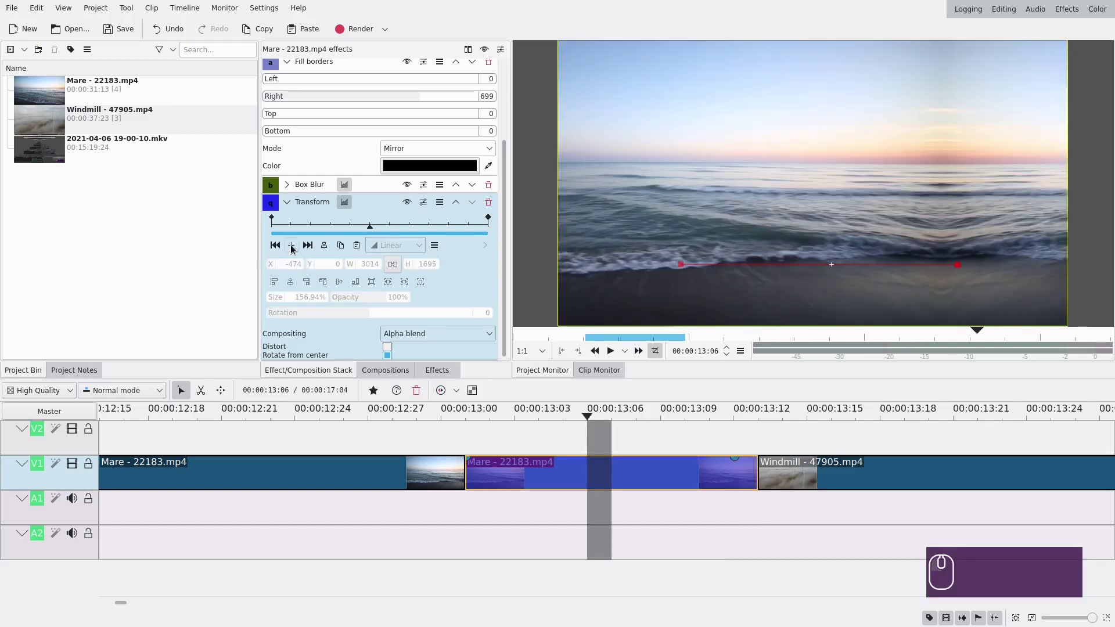
click(295, 247)
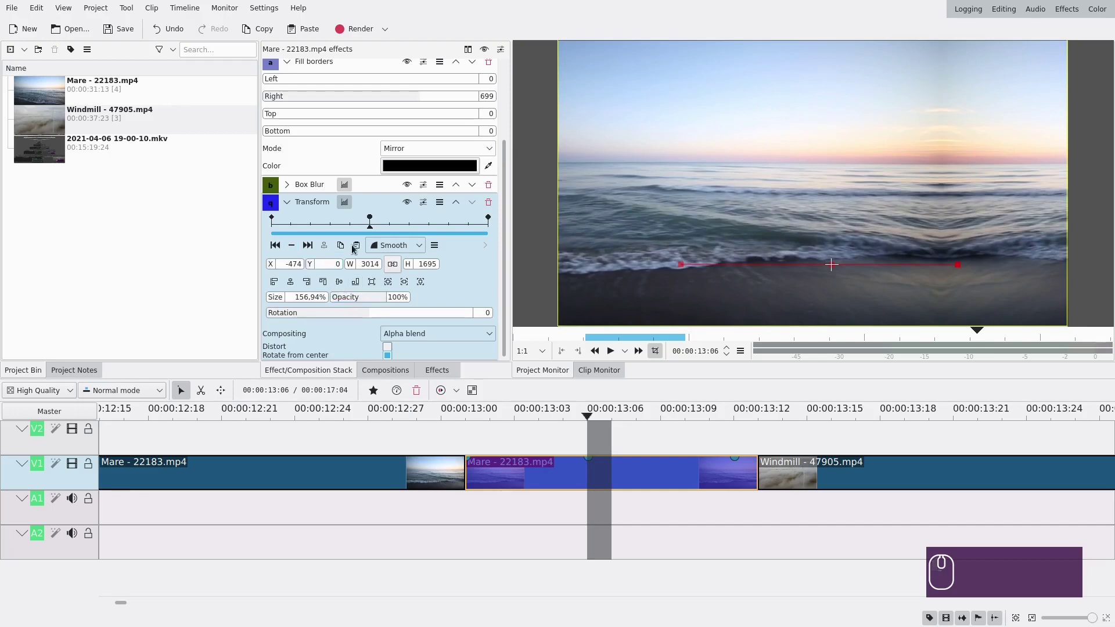
drag(273, 265, 443, 280)
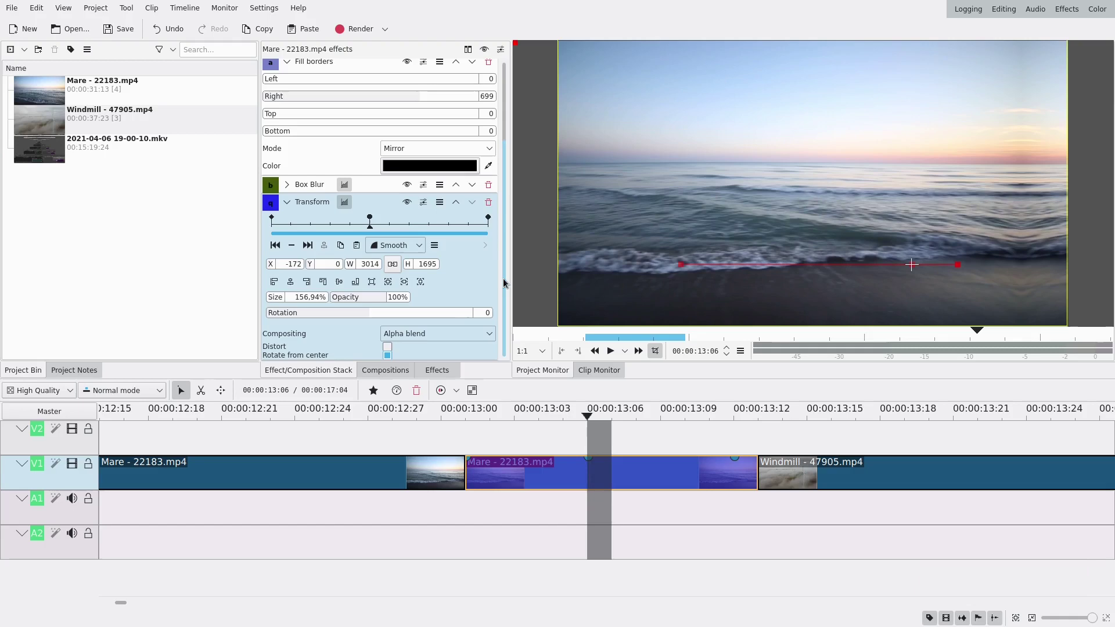
drag(507, 282, 526, 169)
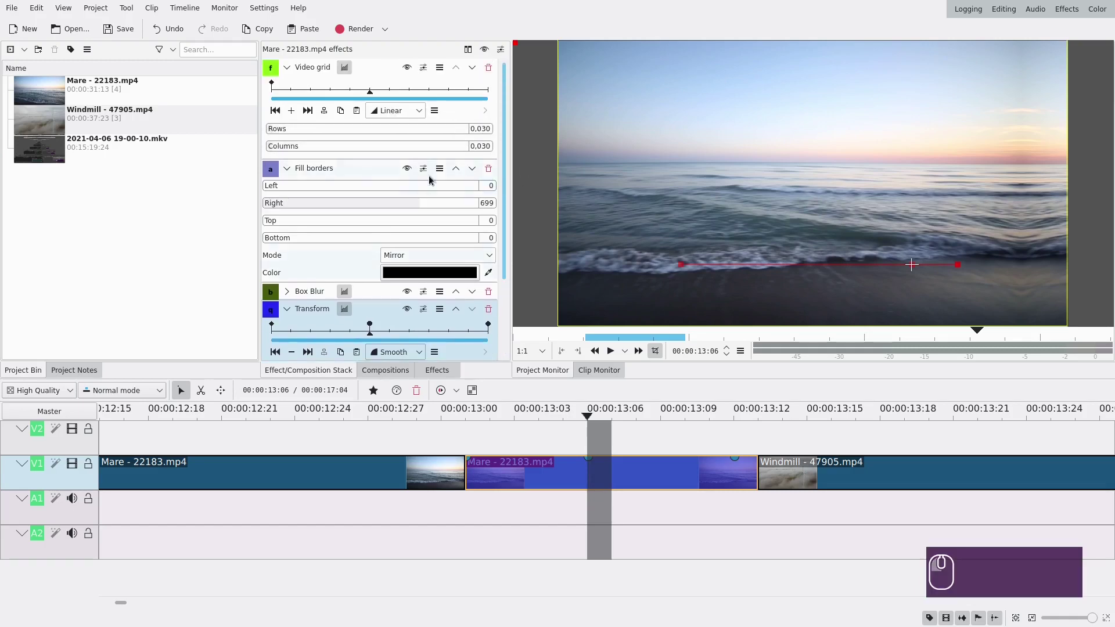
Add a midpoint Box Blur keyframe with Horizontal multiplicator 7.
click(294, 70)
click(296, 86)
click(291, 106)
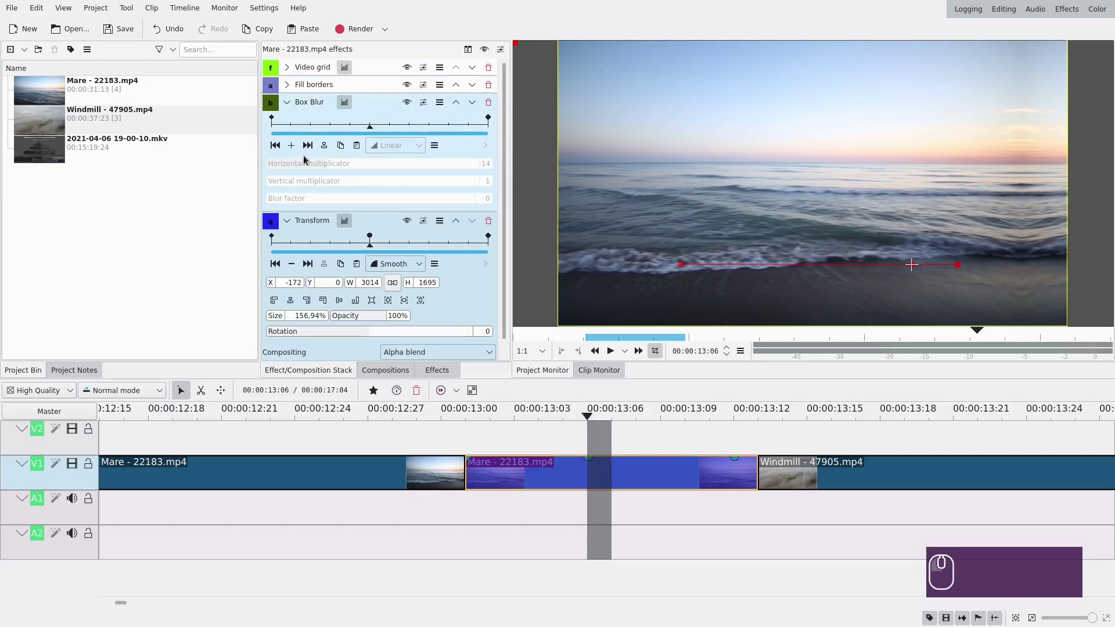
click(292, 149)
click(295, 164)
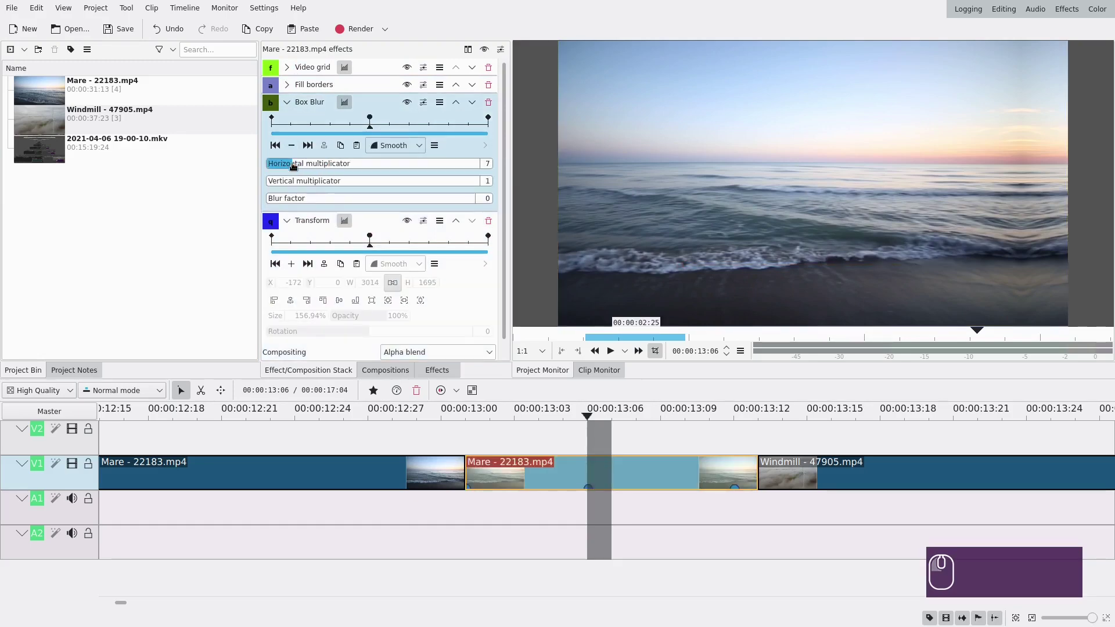
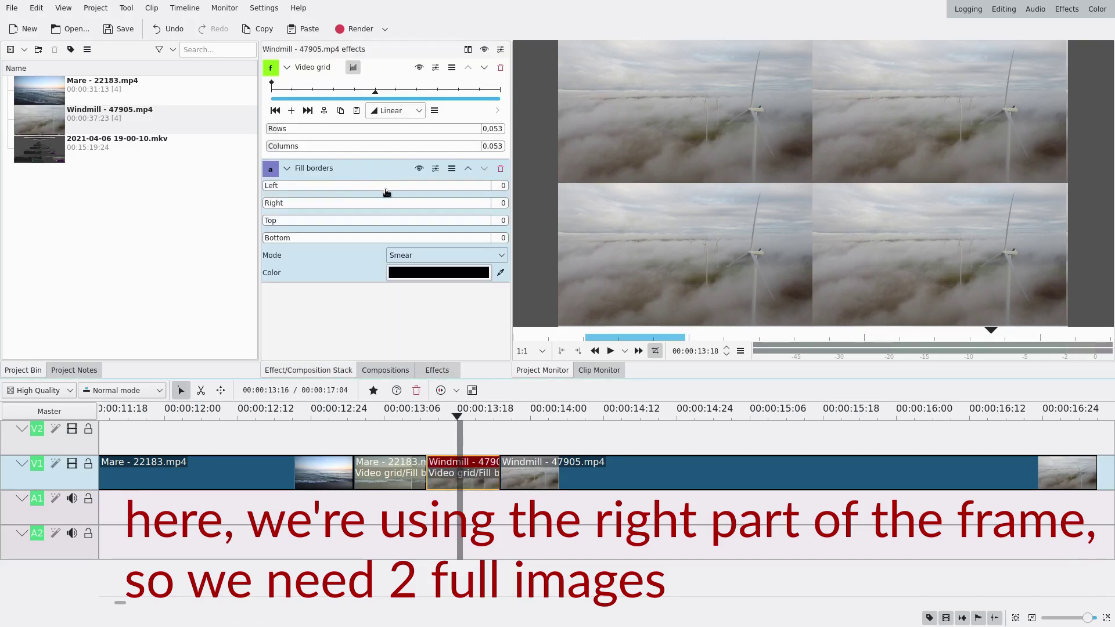
Set the Fill borders right value on the windmill piece, leaving the left border at 956.
click(386, 188)
click(487, 187)
click(447, 256)
click(440, 282)
scroll(up, 3)
scroll(up, 3)
scroll(down, 3)
scroll(up, 3)
Switch the Fill borders mode to Mirror so the edges reflect the windmill image.
click(289, 171)
click(294, 69)
click(433, 370)
click(349, 66)
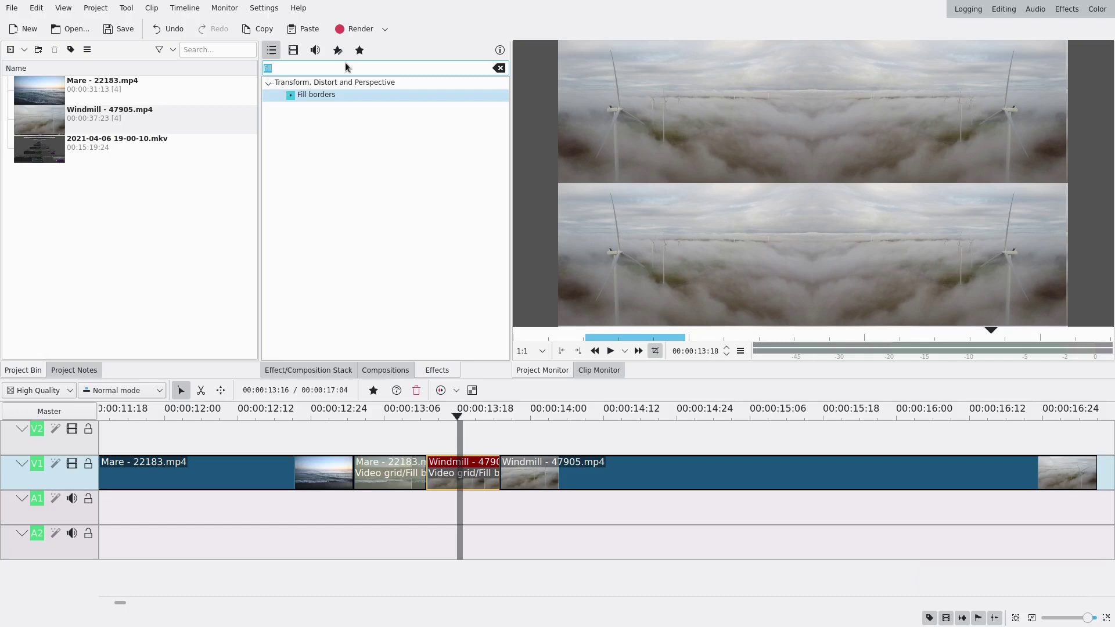
Find Box Blur by searching 'box' and add it to the windmill piece.
key(b)
text(ox)
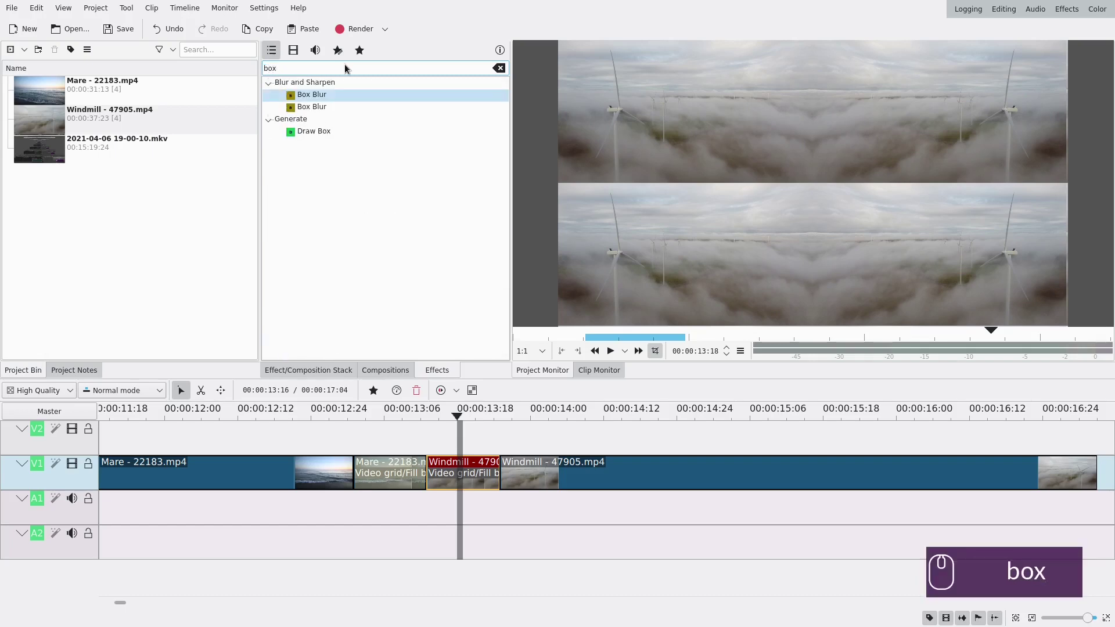
click(322, 98)
click(475, 478)
click(313, 146)
click(298, 145)
Set Box Blur factor 1 and horizontal multiplier 30, then add a Transform effect.
click(283, 194)
drag(274, 204, 317, 173)
click(280, 130)
click(272, 199)
scroll(down, 3)
click(404, 162)
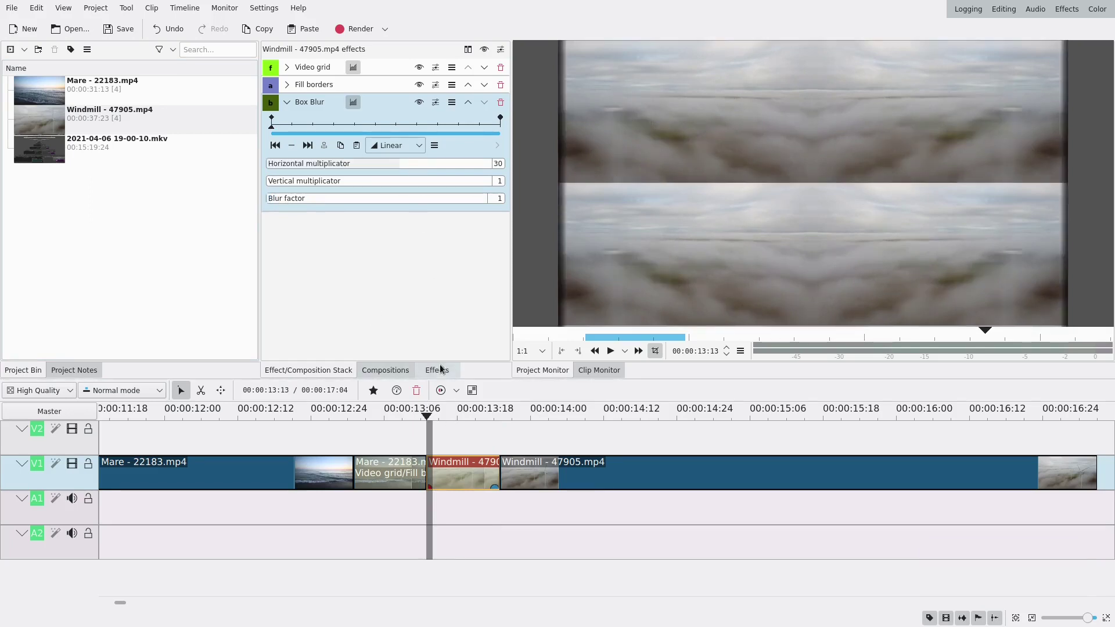
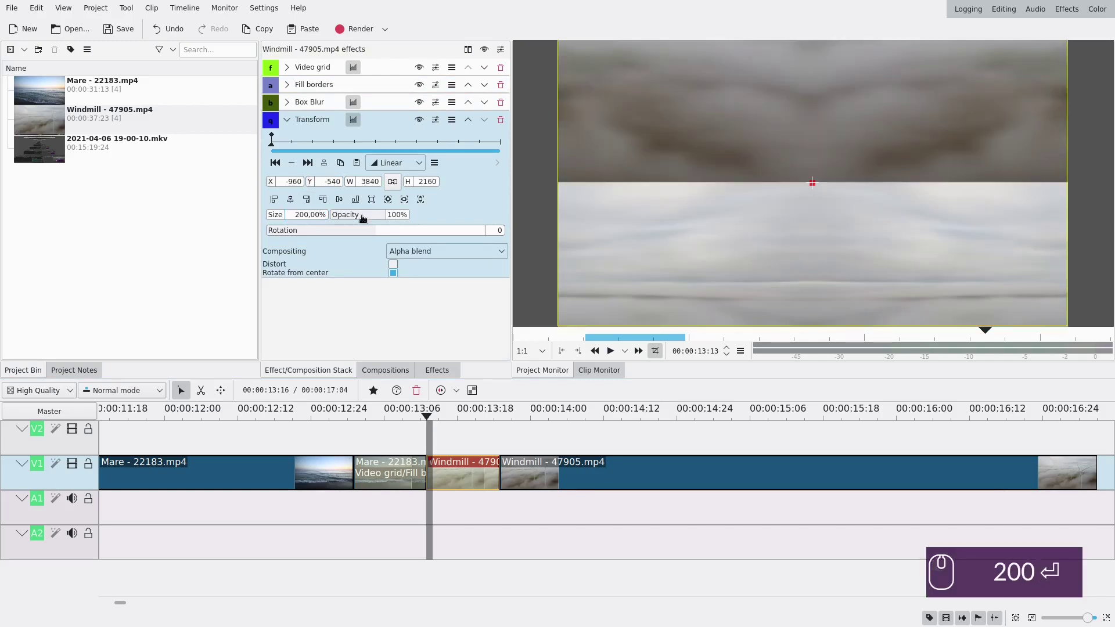
Set Transform size 200% with Y 0 and add a keyframe at the end of the piece.
click(329, 199)
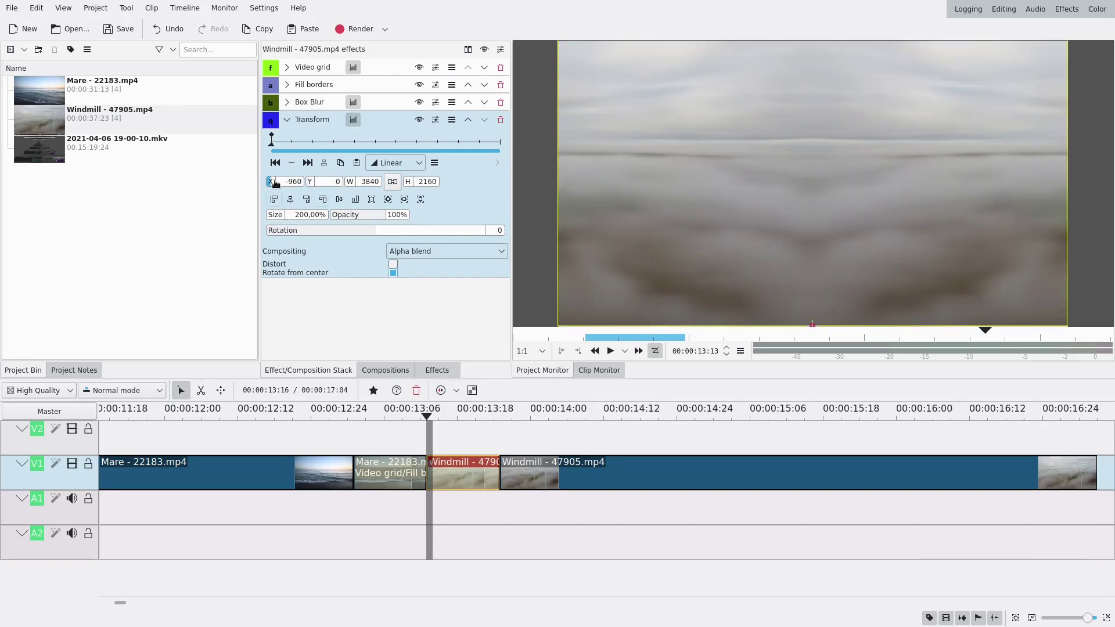
drag(273, 181, 186, 190)
click(308, 163)
click(295, 165)
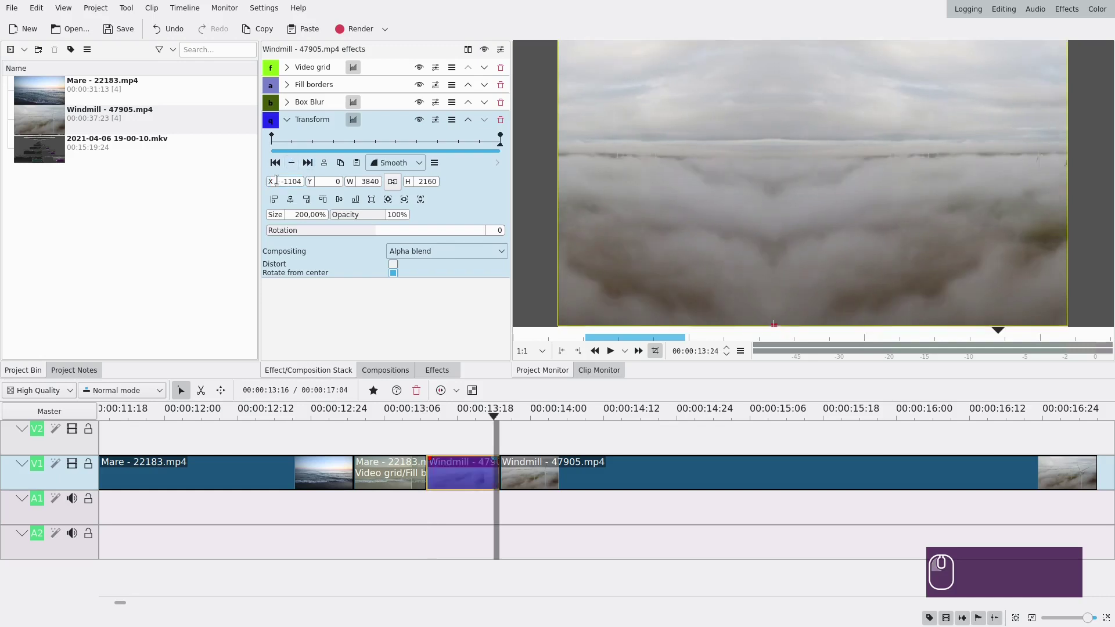
Keyframe the end X position to -1920 and add a midpoint keyframe for the sideways slide.
click(311, 204)
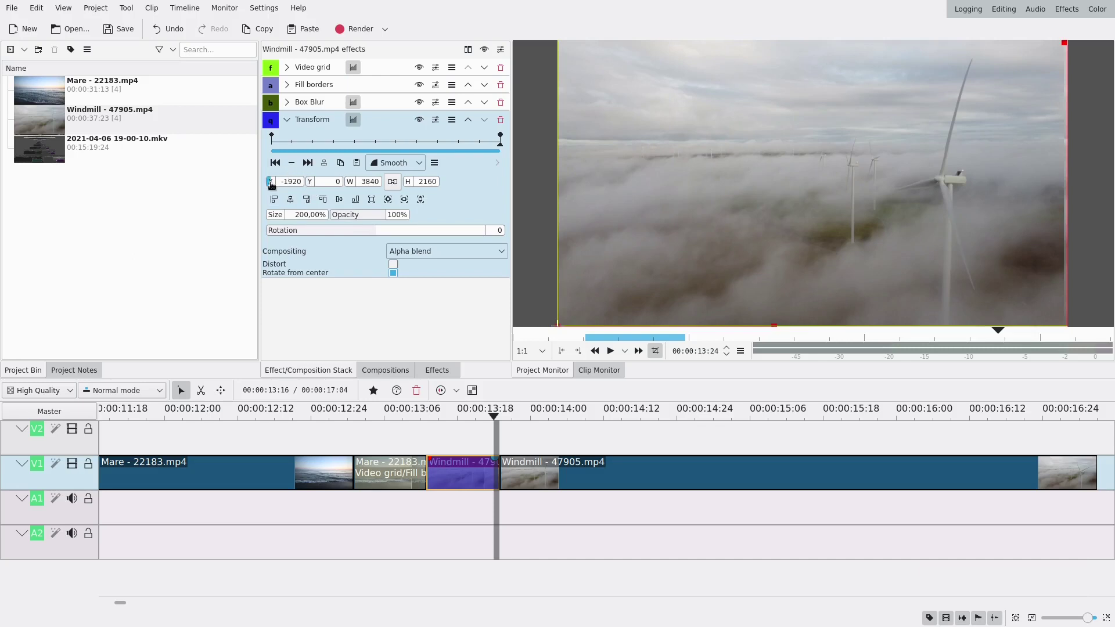
drag(273, 184, 288, 183)
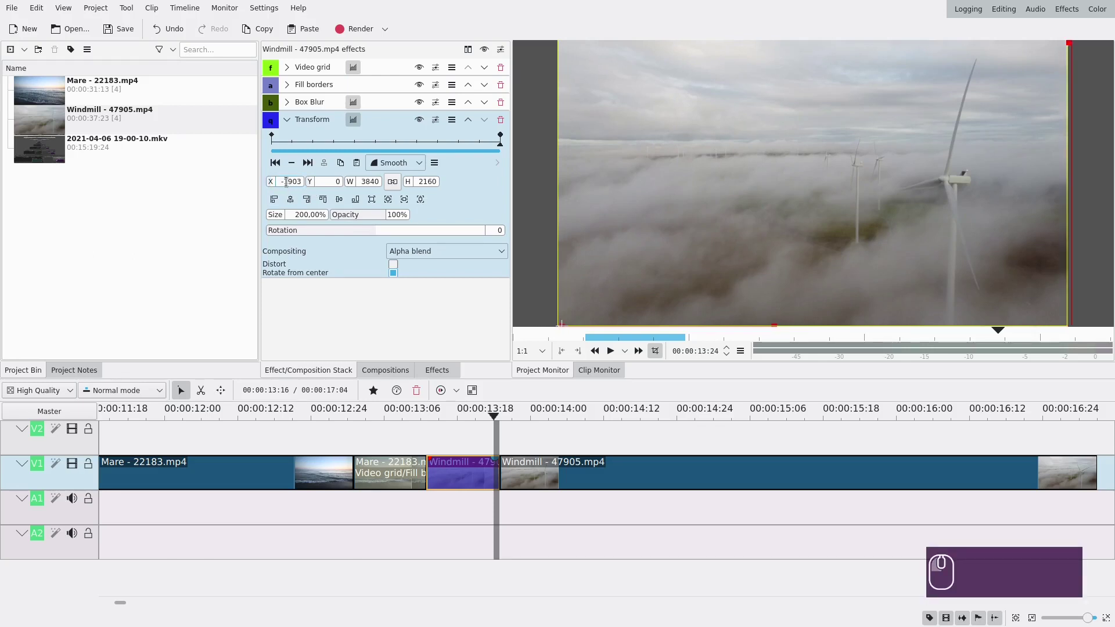
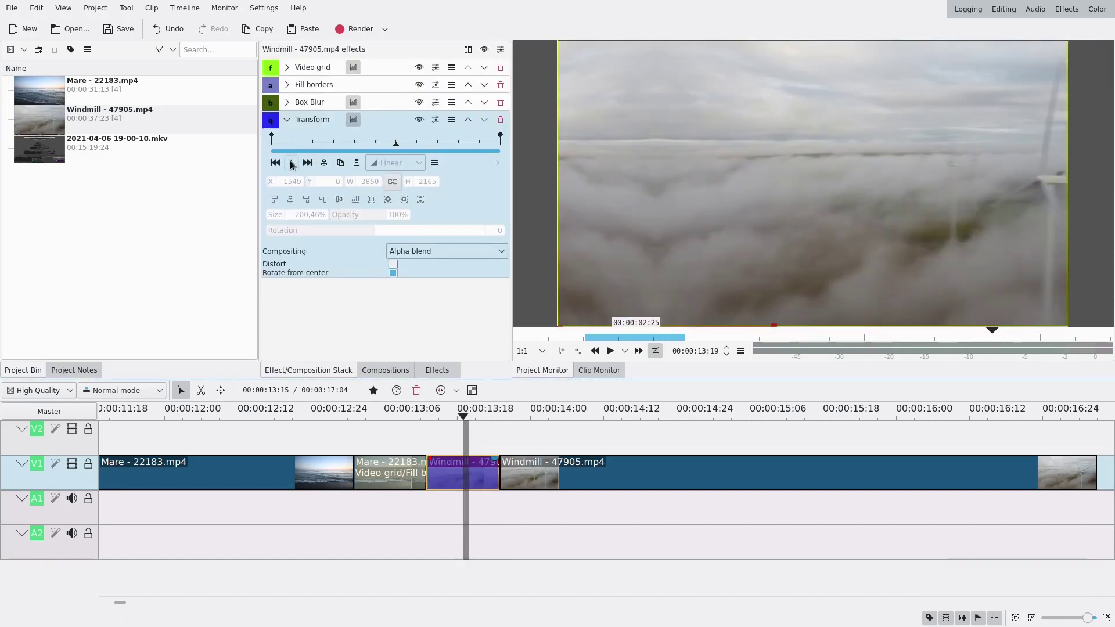
click(294, 164)
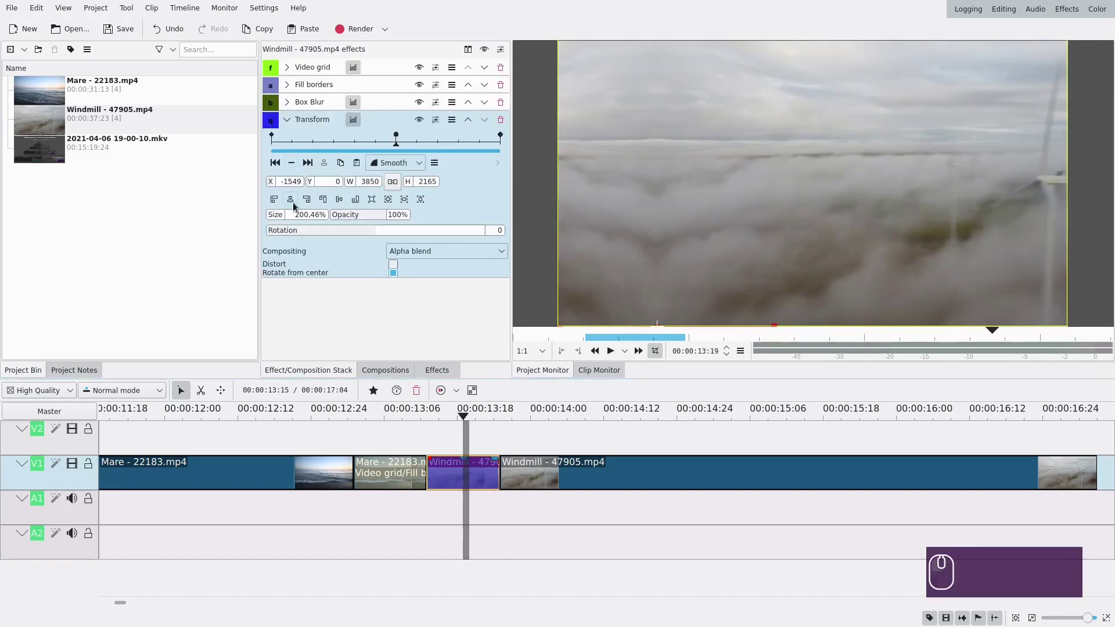